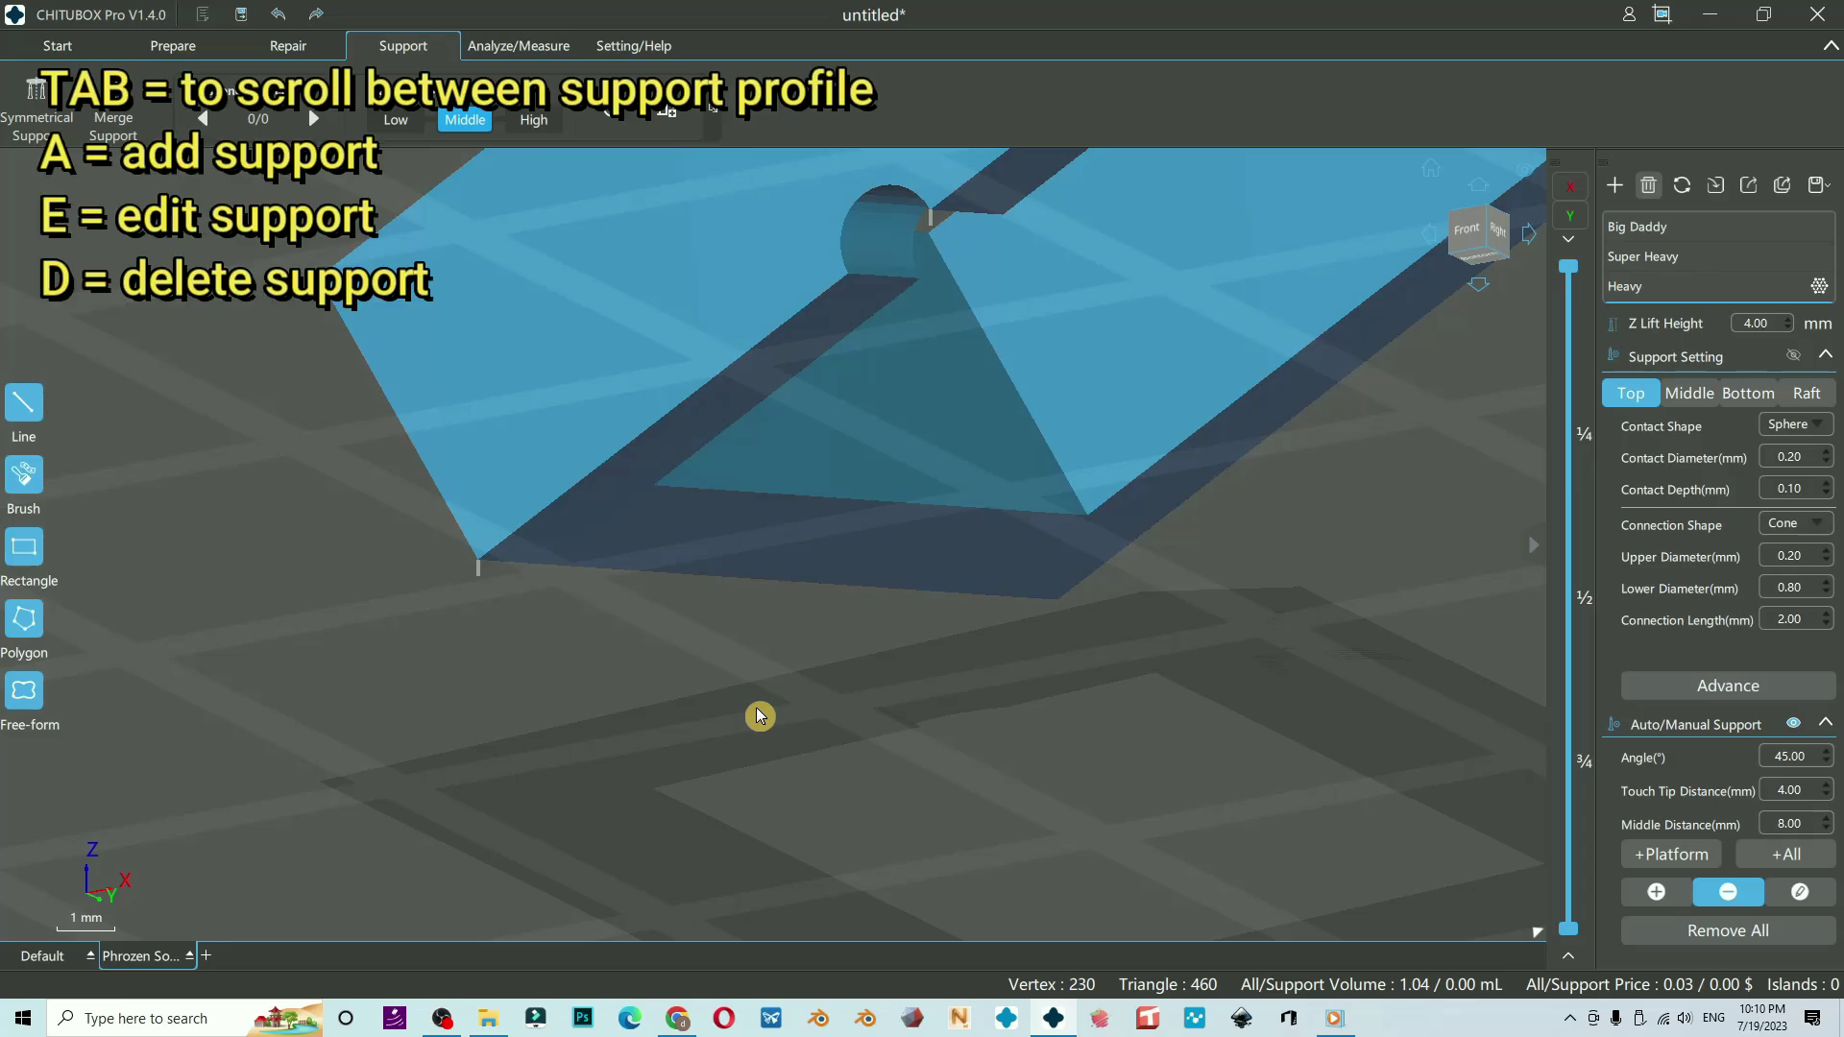
Cycle through the support profiles with Tab until Big Daddy is the active one.
left_click_drag(1227, 643, 1685, 240)
left_click(1685, 240)
key("Tab")
key("Tab")
key("Tab")
key("Tab")
key("Tab")
key("Tab")
key("Tab")
key("Tab")
key("Tab")
key("Tab")
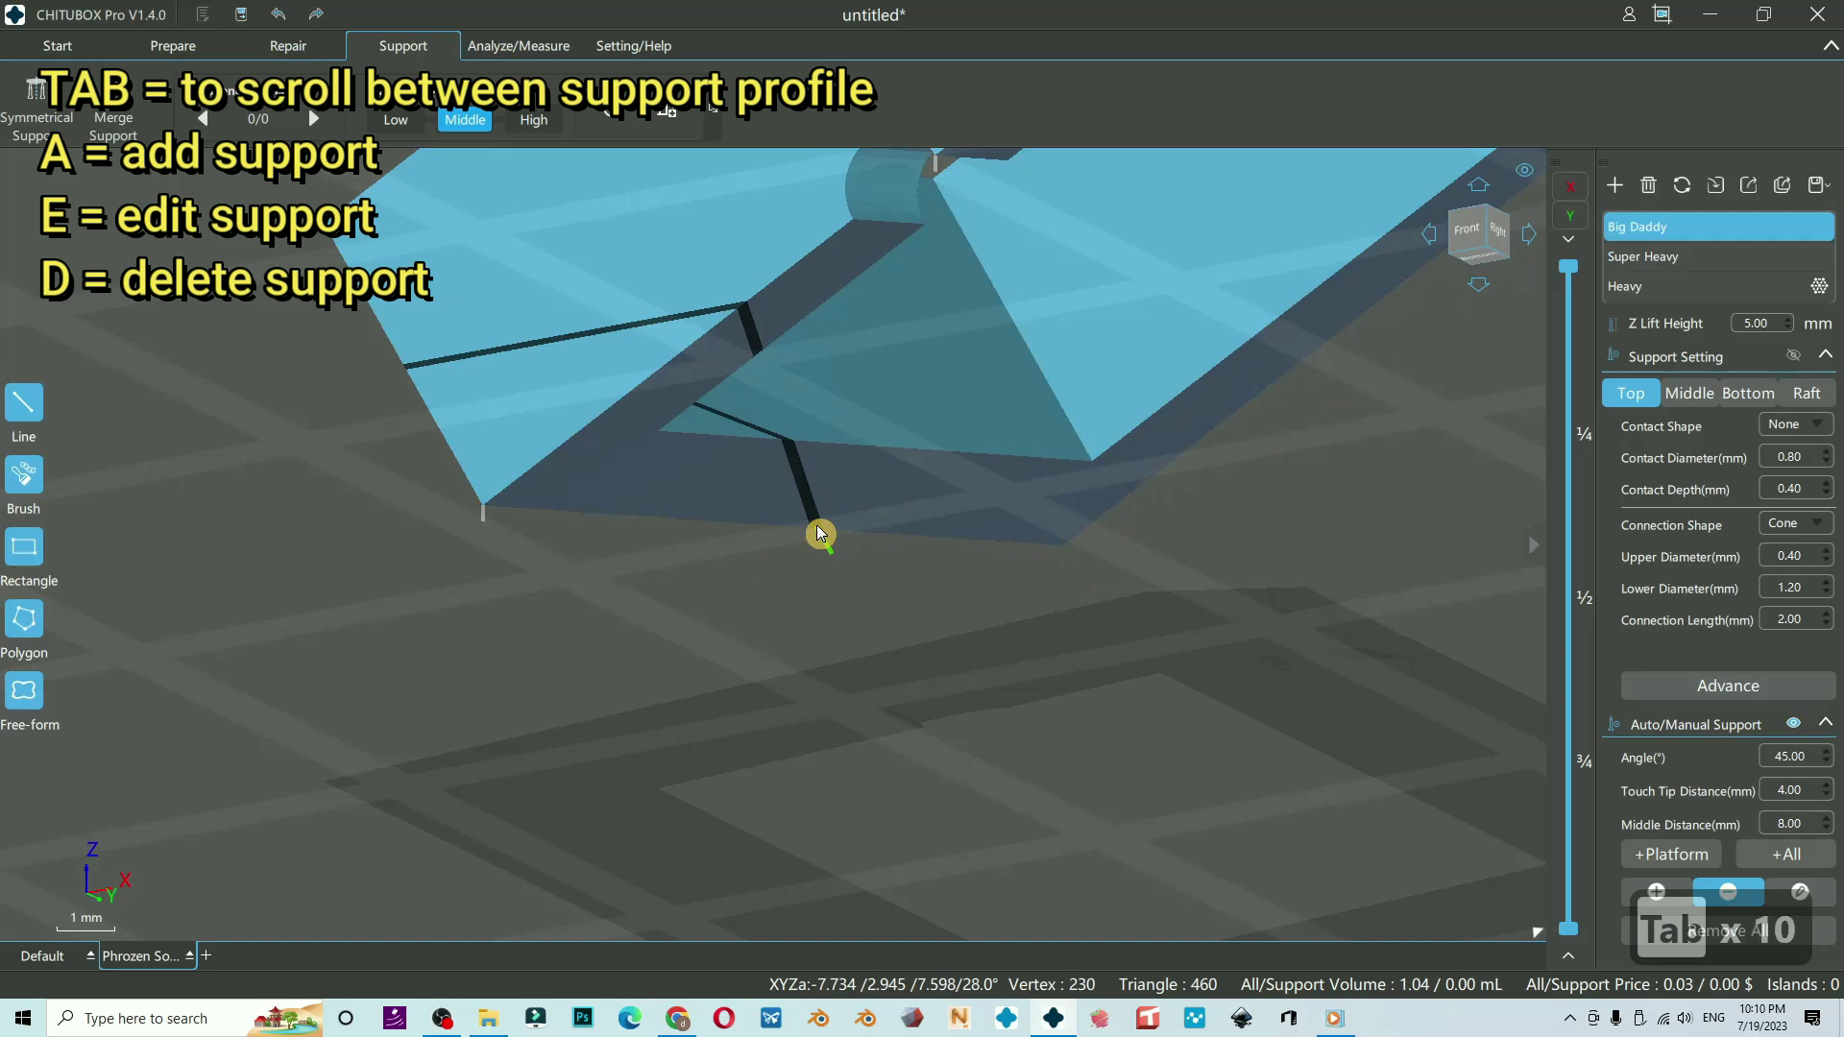
Place a row of Big Daddy supports along the leg model's lower edge using Add Support (A).
key("a")
left_click_drag(566, 472, 699, 380)
left_click(834, 283)
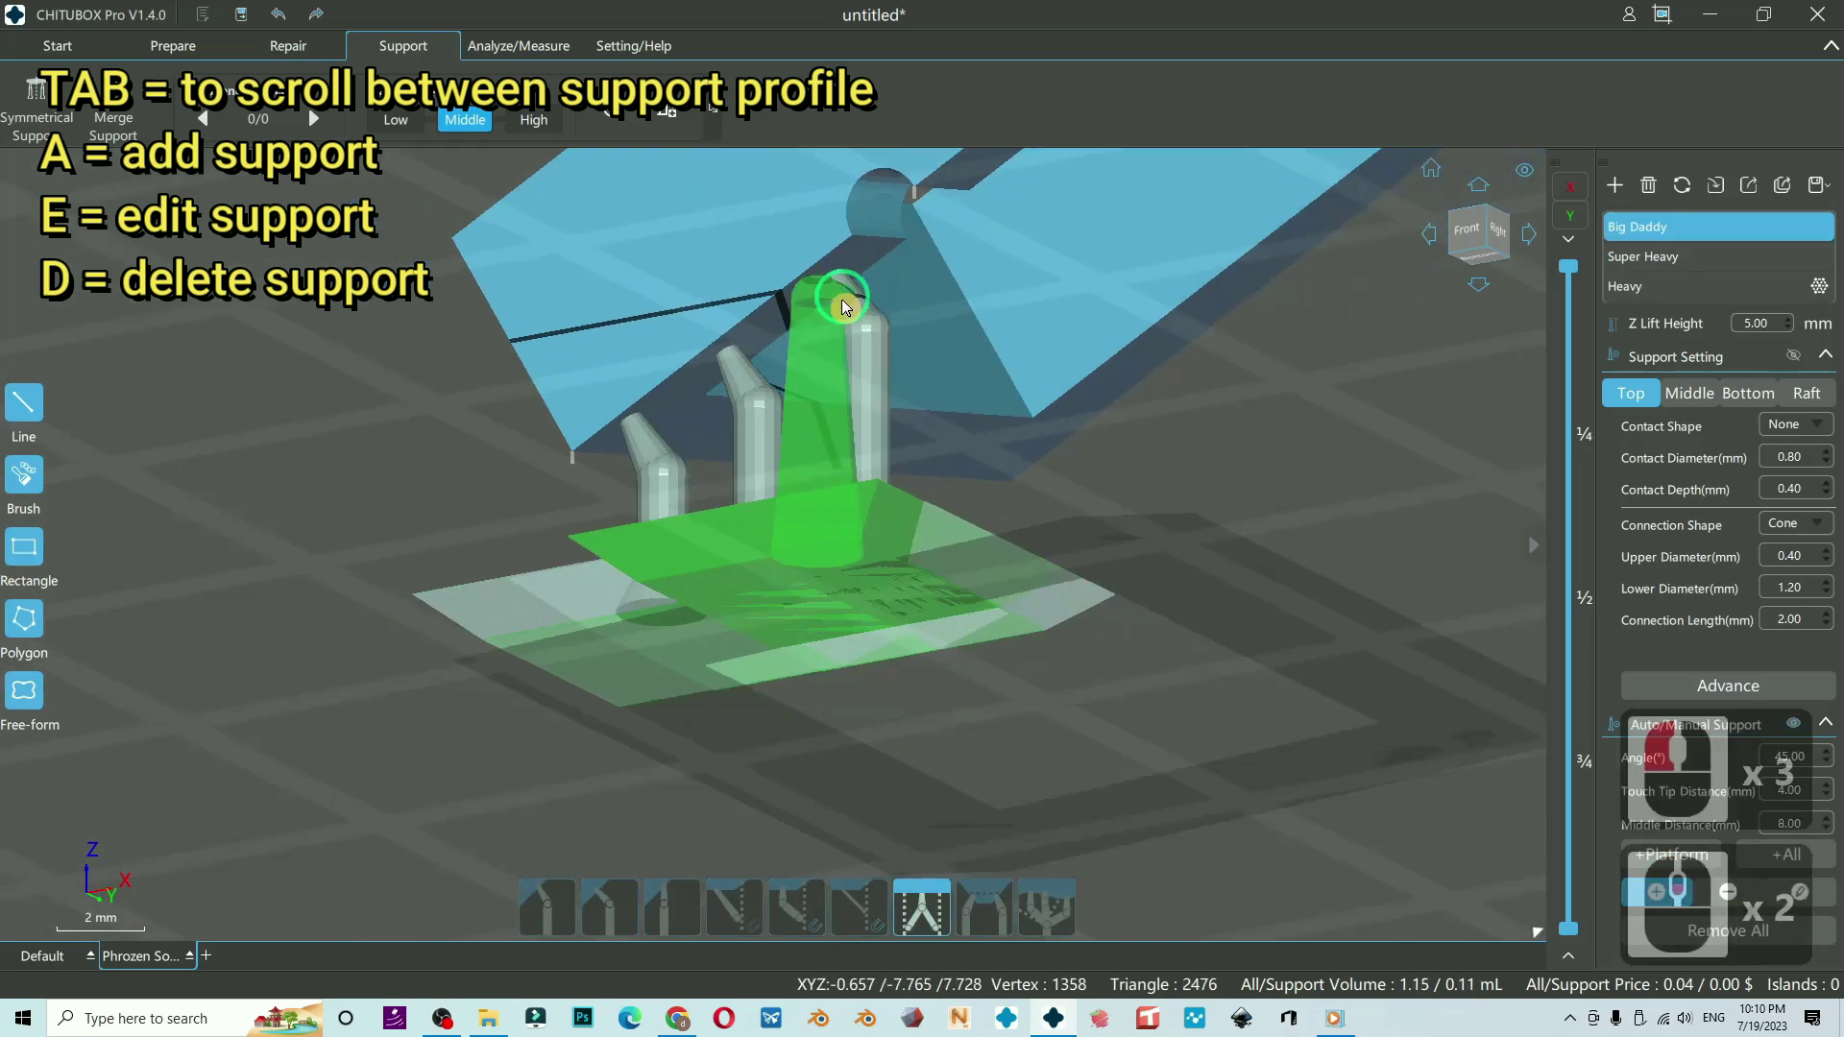
left_click(905, 299)
double_click(991, 232)
middle_click(986, 301)
left_click(1148, 410)
In edit mode, move one support's tip so it rises as a straight column.
key("e")
middle_click(1026, 270)
scroll("down", 3)
scroll("up", 3)
left_click_drag(871, 243, 1026, 411)
left_click(1011, 406)
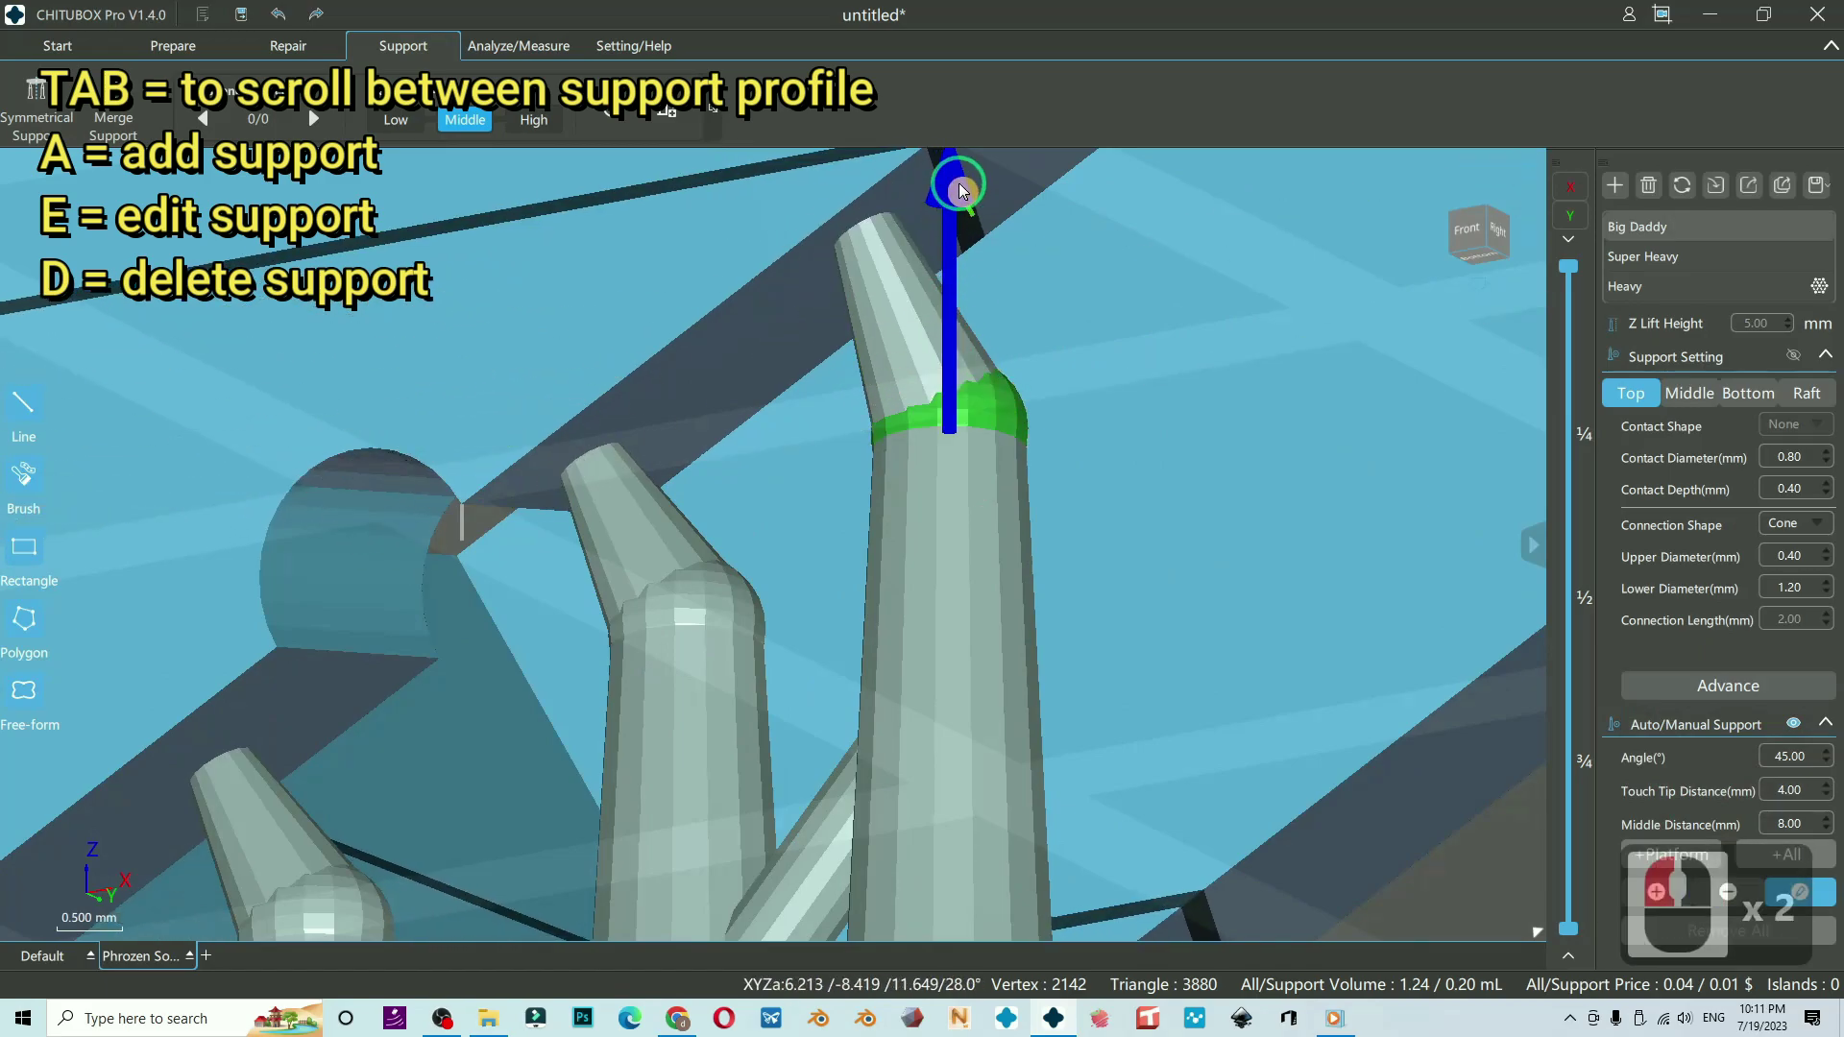
left_click(948, 507)
Adjust the rightmost support's shaft while viewing the supports from above.
left_click_drag(1073, 746, 969, 561)
middle_click(968, 561)
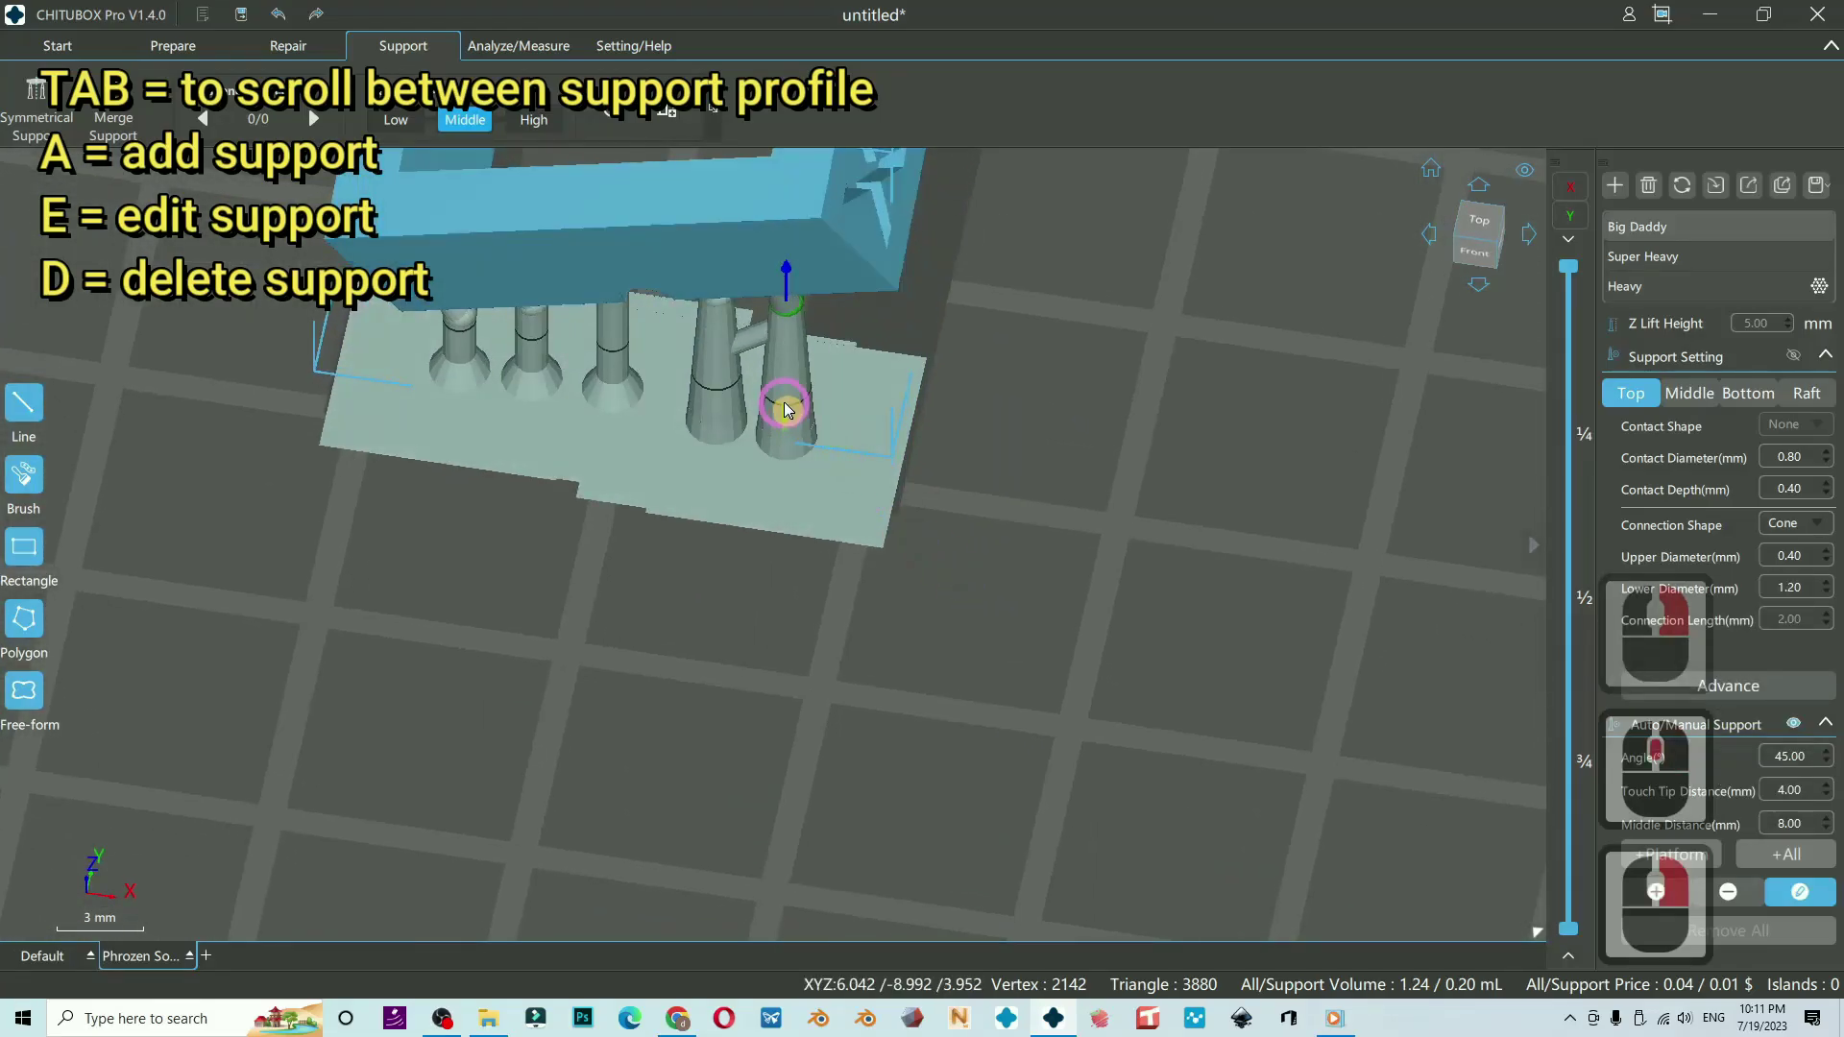
left_click(801, 410)
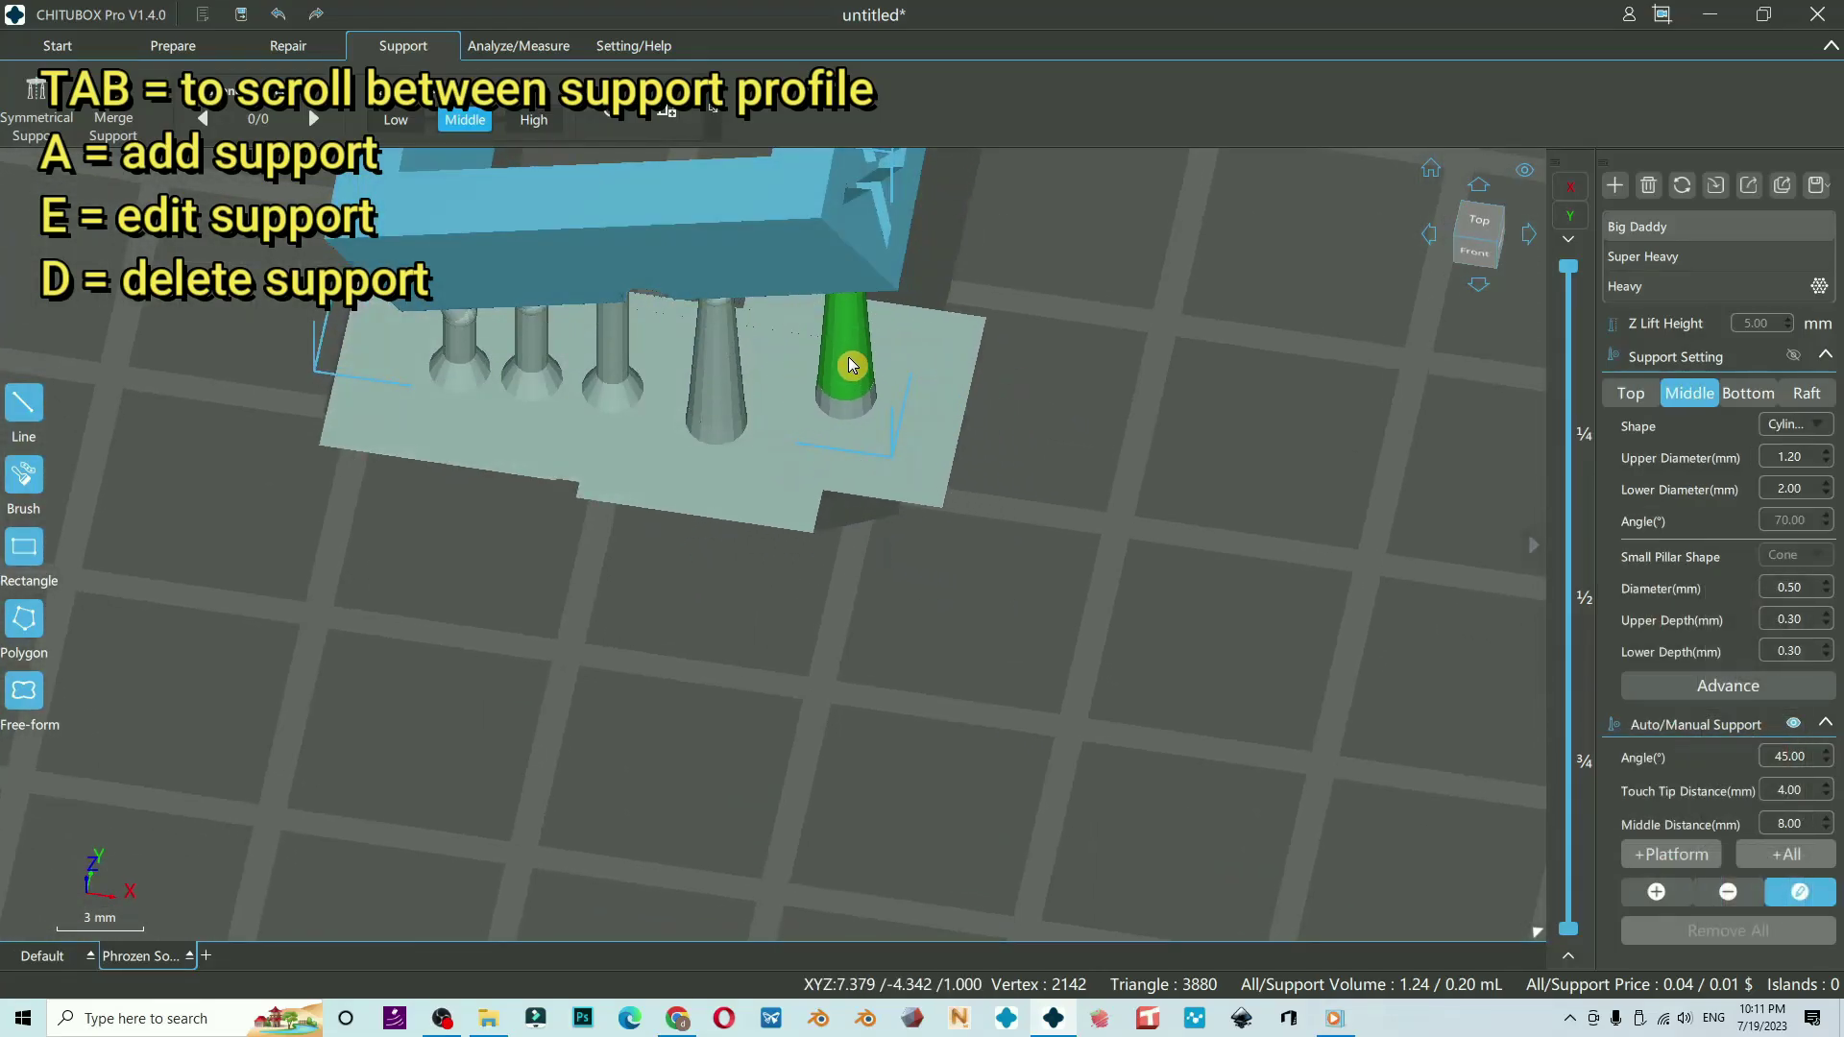
left_click(808, 421)
scroll("down", 3)
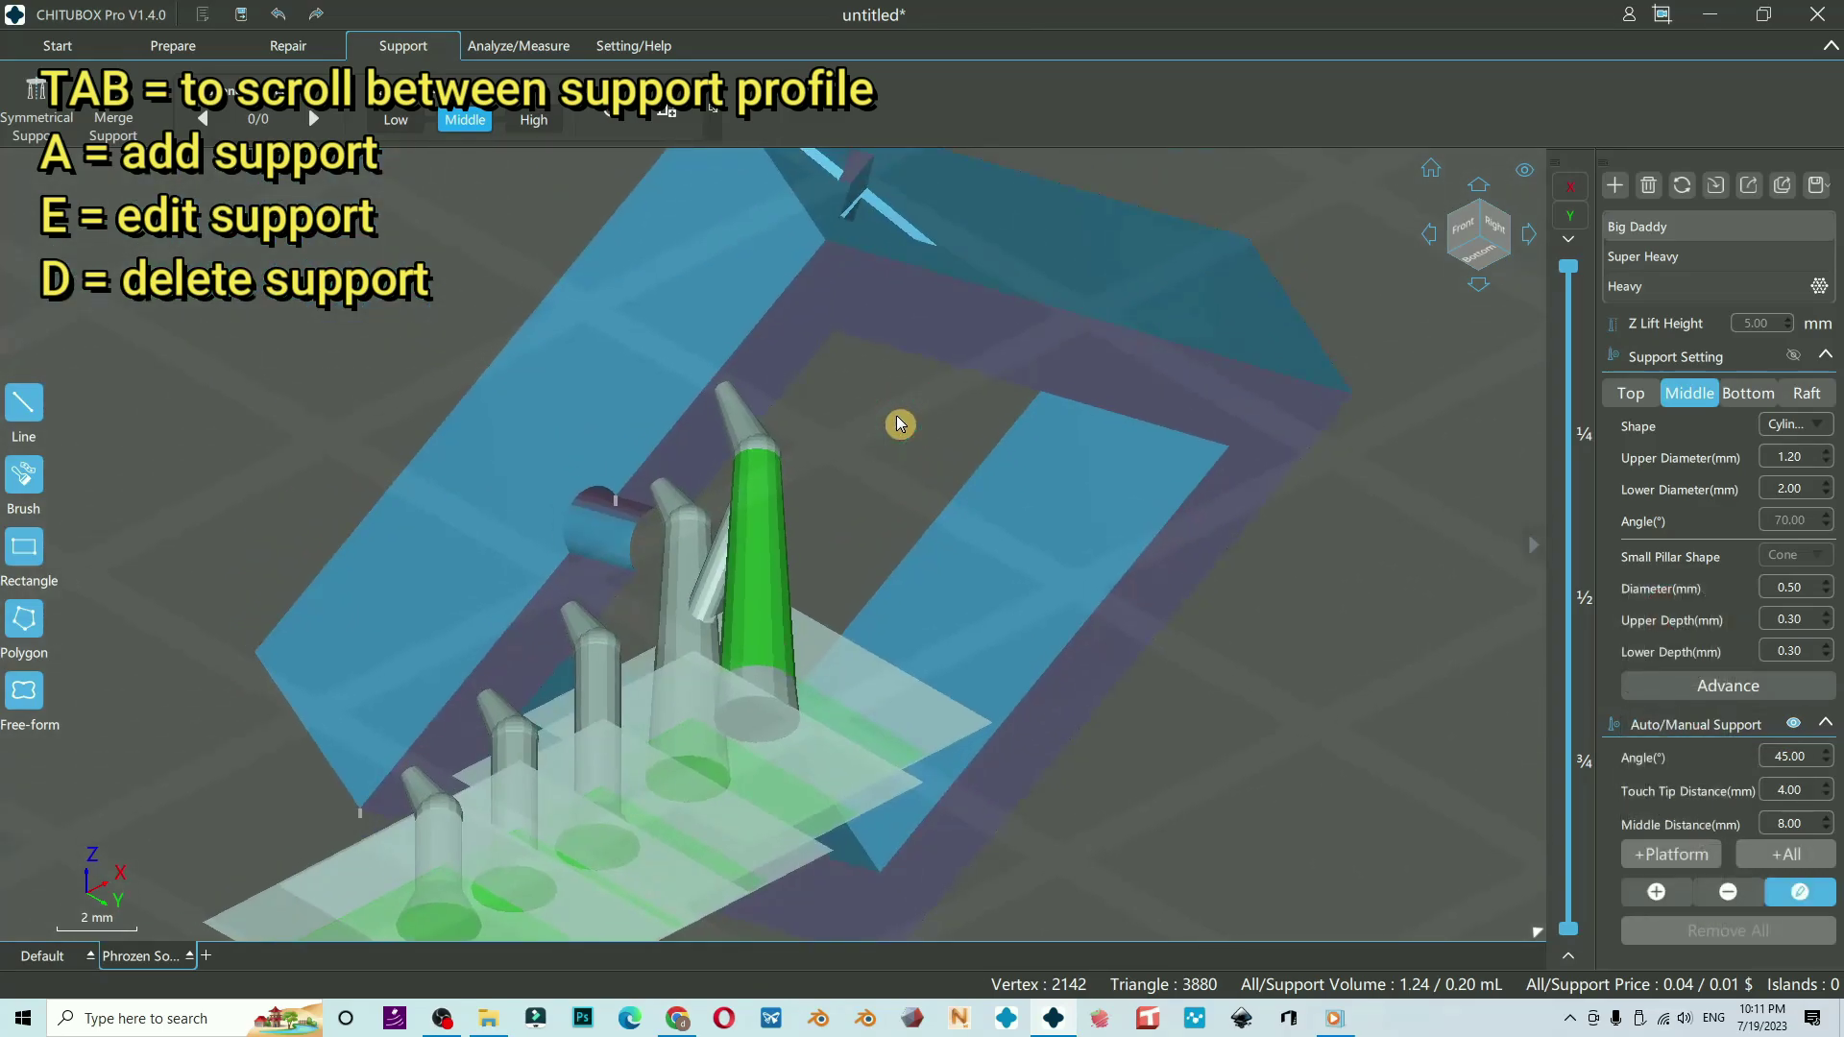
Delete the tallest reshaped support with the Delete Support tool (D).
left_click(901, 466)
key("d")
middle_click(943, 325)
left_click(935, 298)
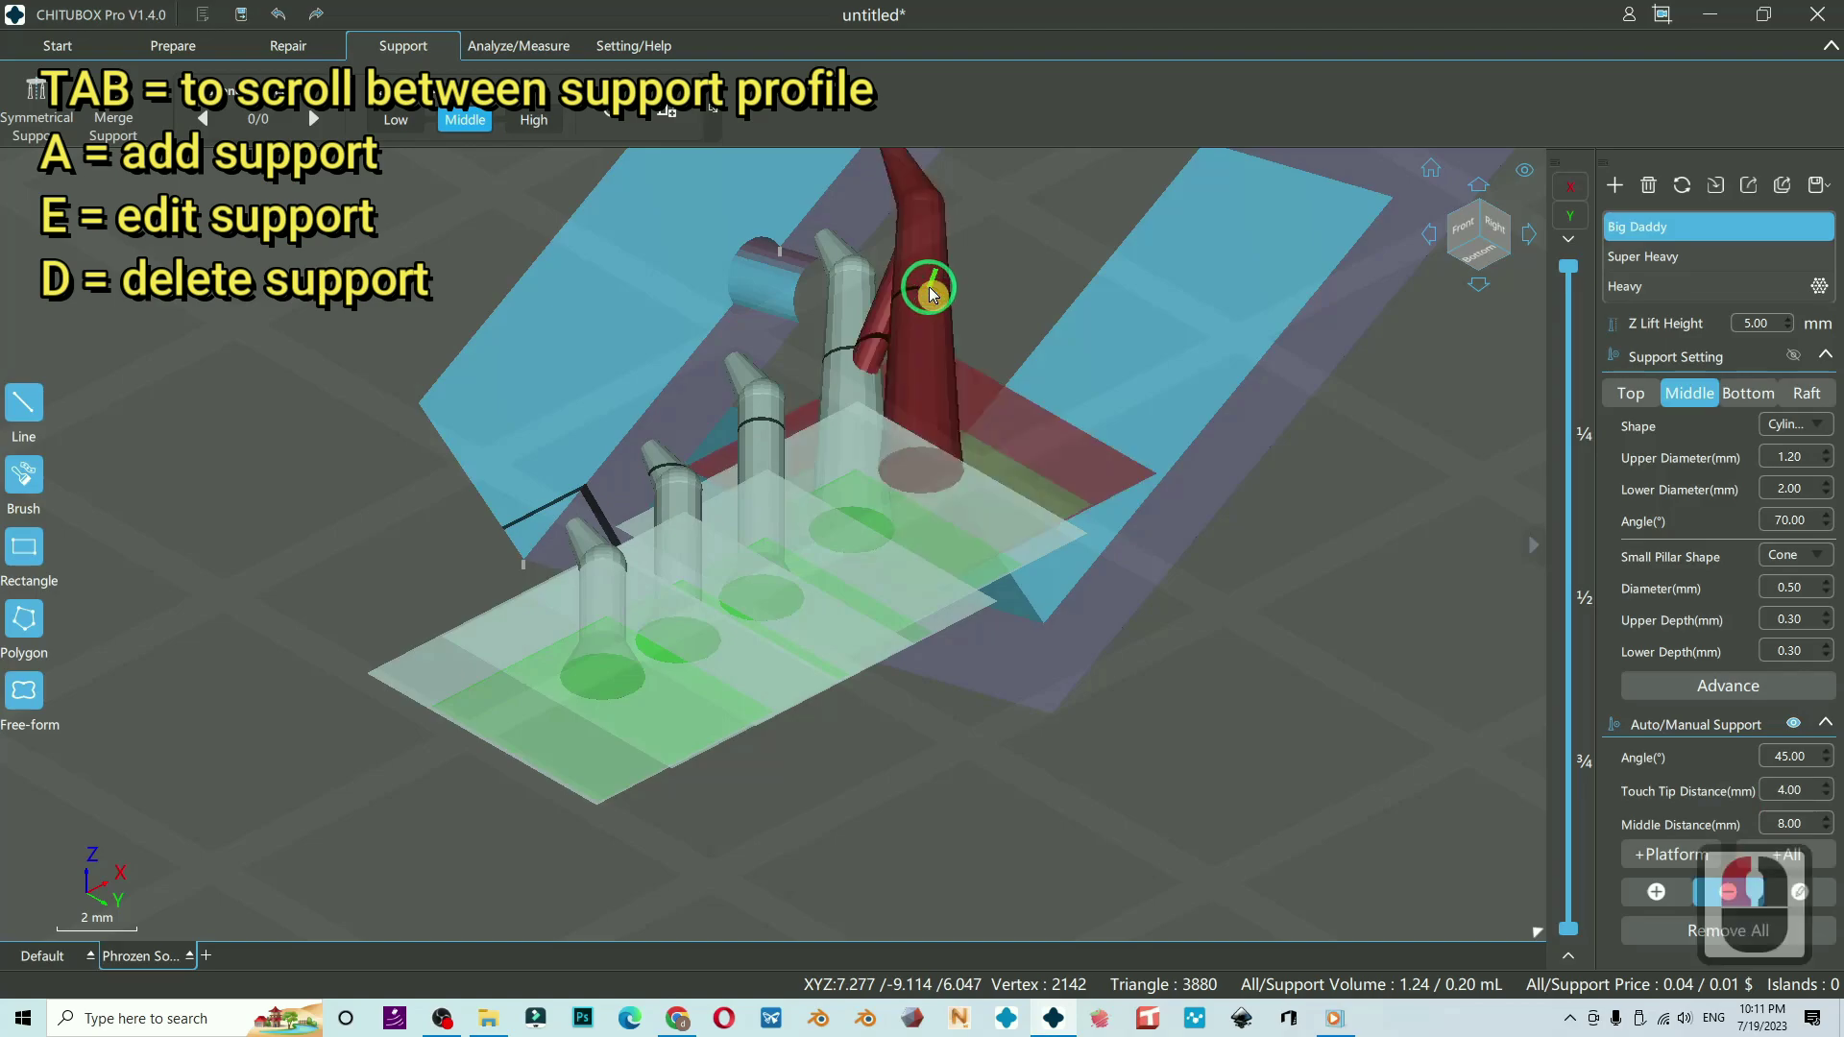
key("d")
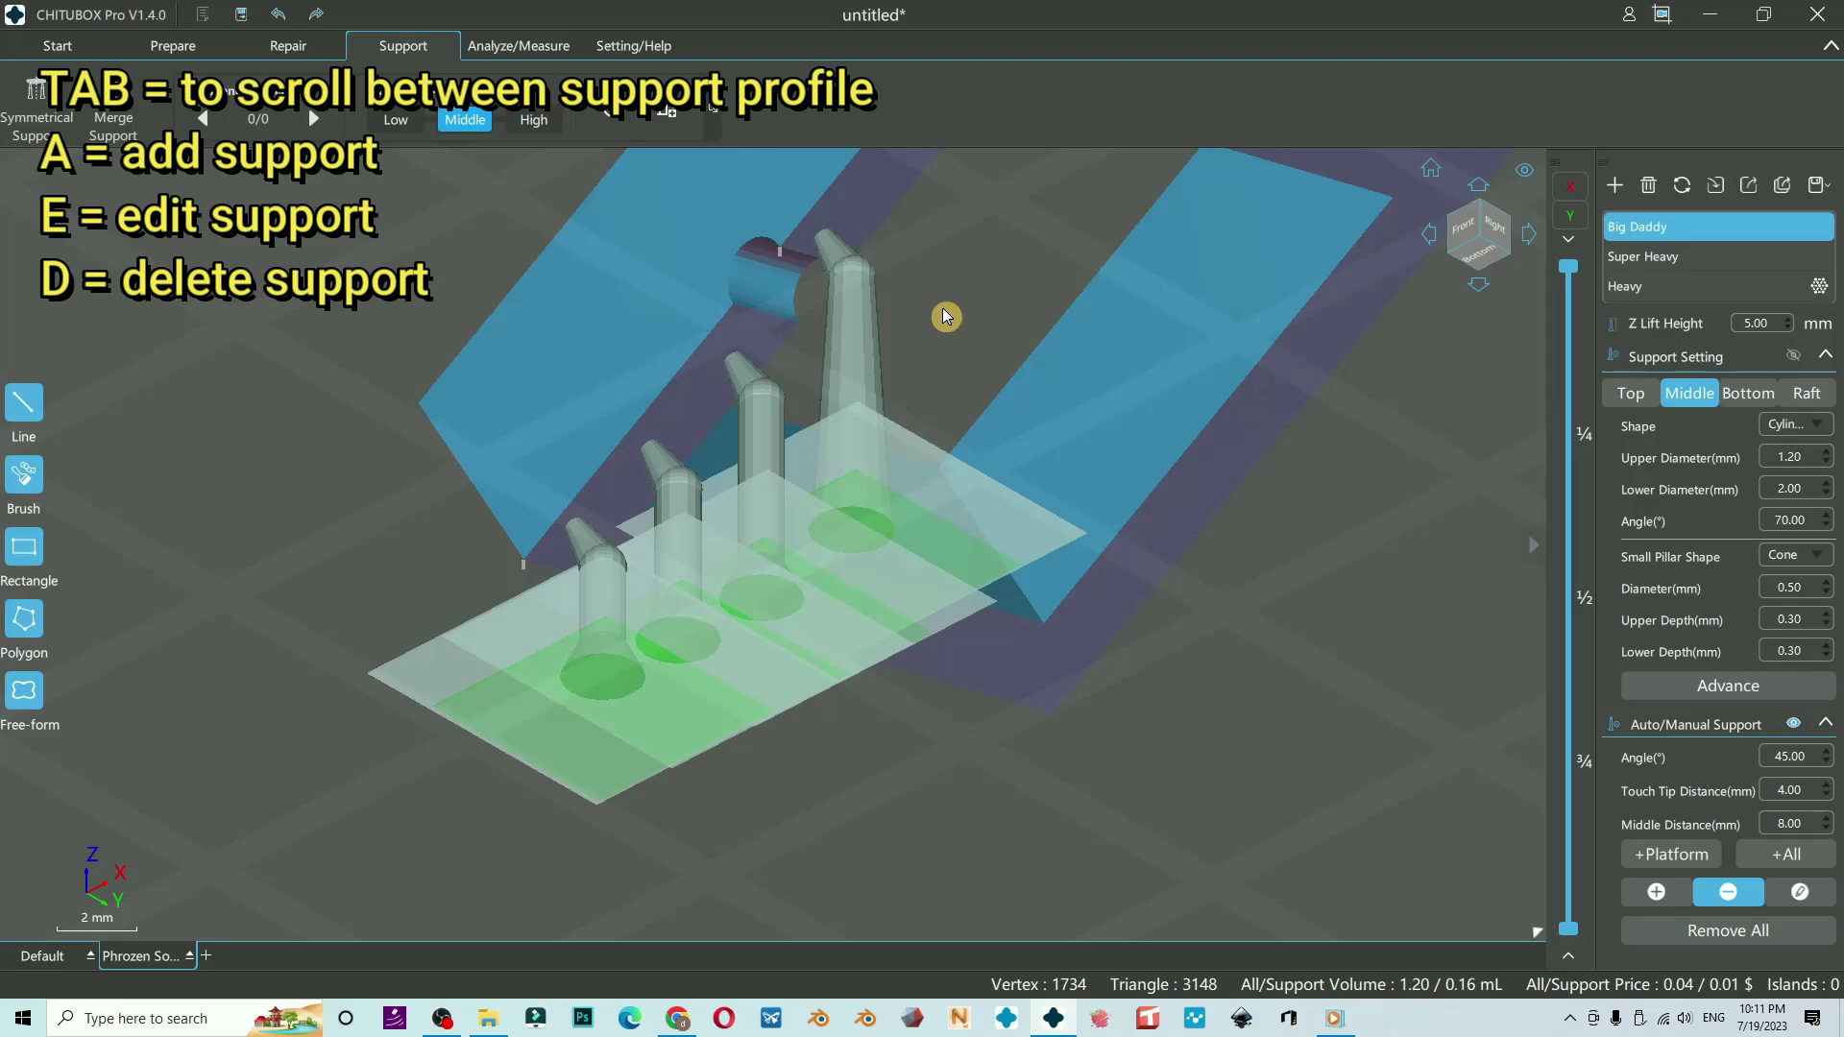
key("d")
Select all the remaining supports from a side view for deletion.
left_click_drag(850, 345, 776, 449)
left_click_drag(687, 511, 314, 579)
right_click(314, 579)
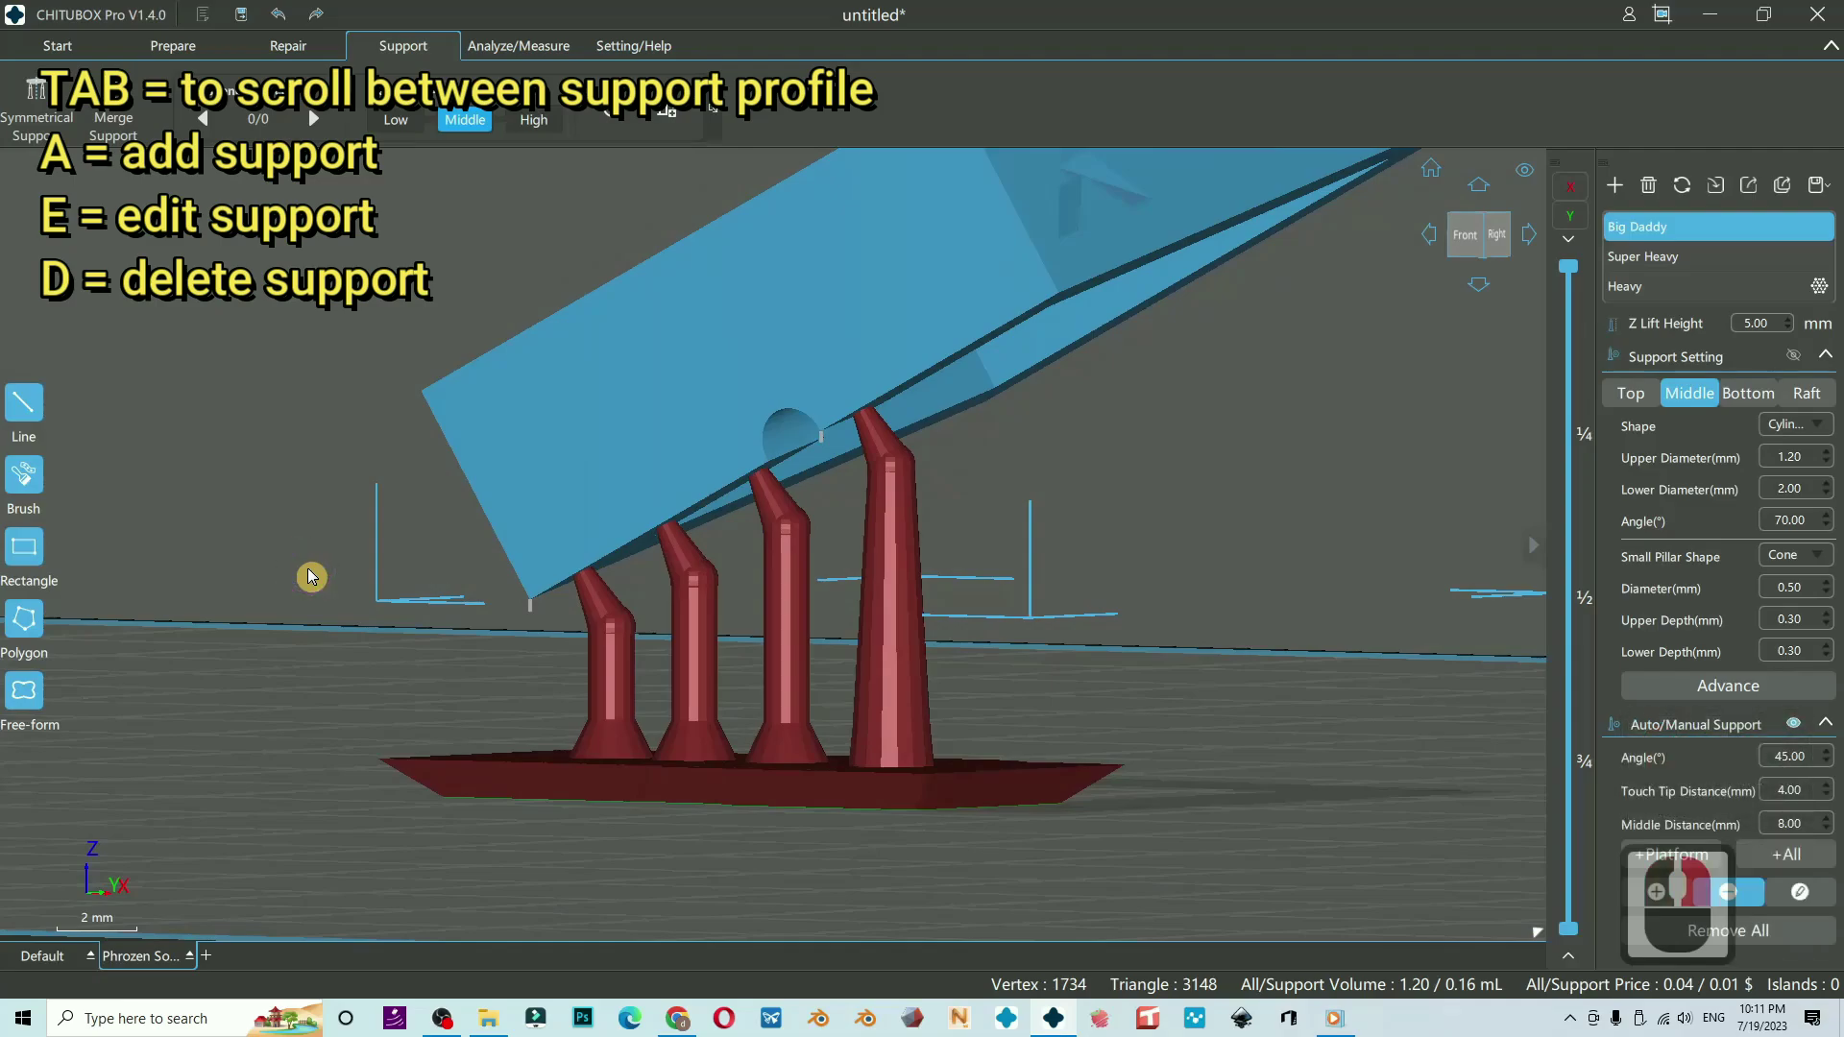
Browse the Super Heavy and Heavy profiles, then make Big Daddy active again.
key("d")
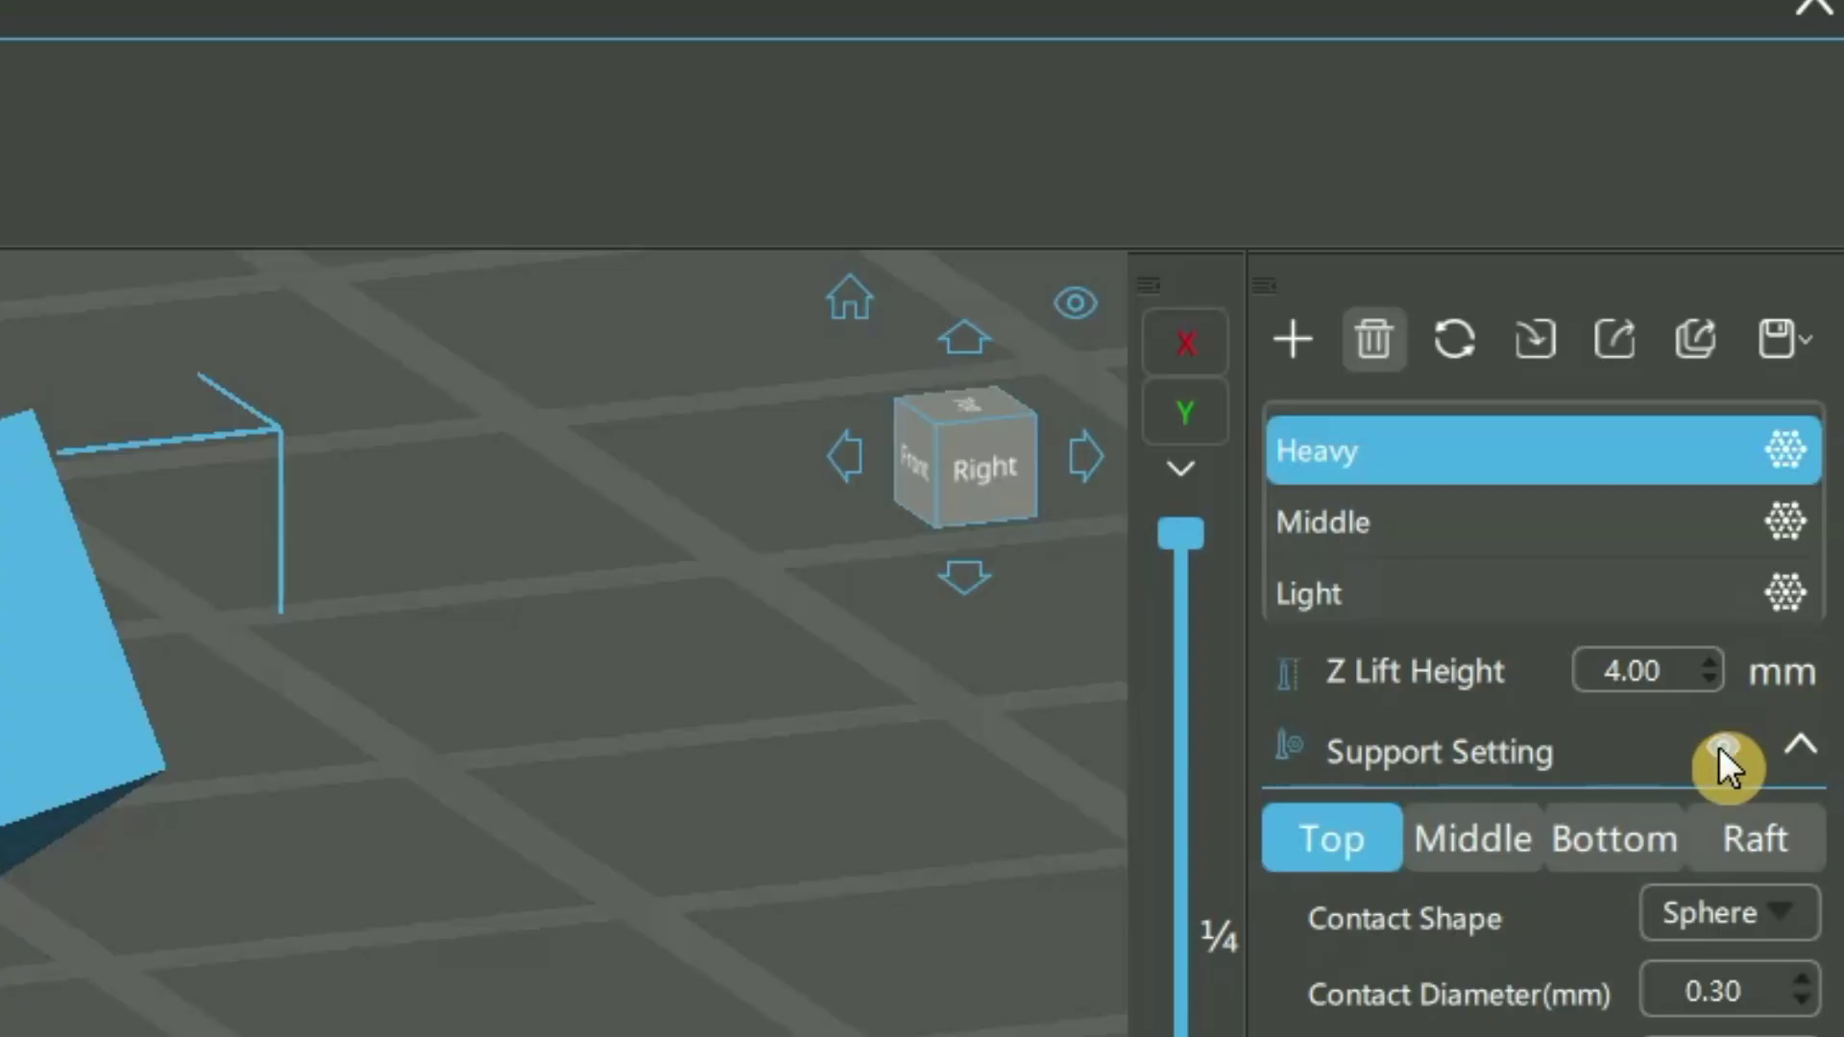
left_click(1728, 761)
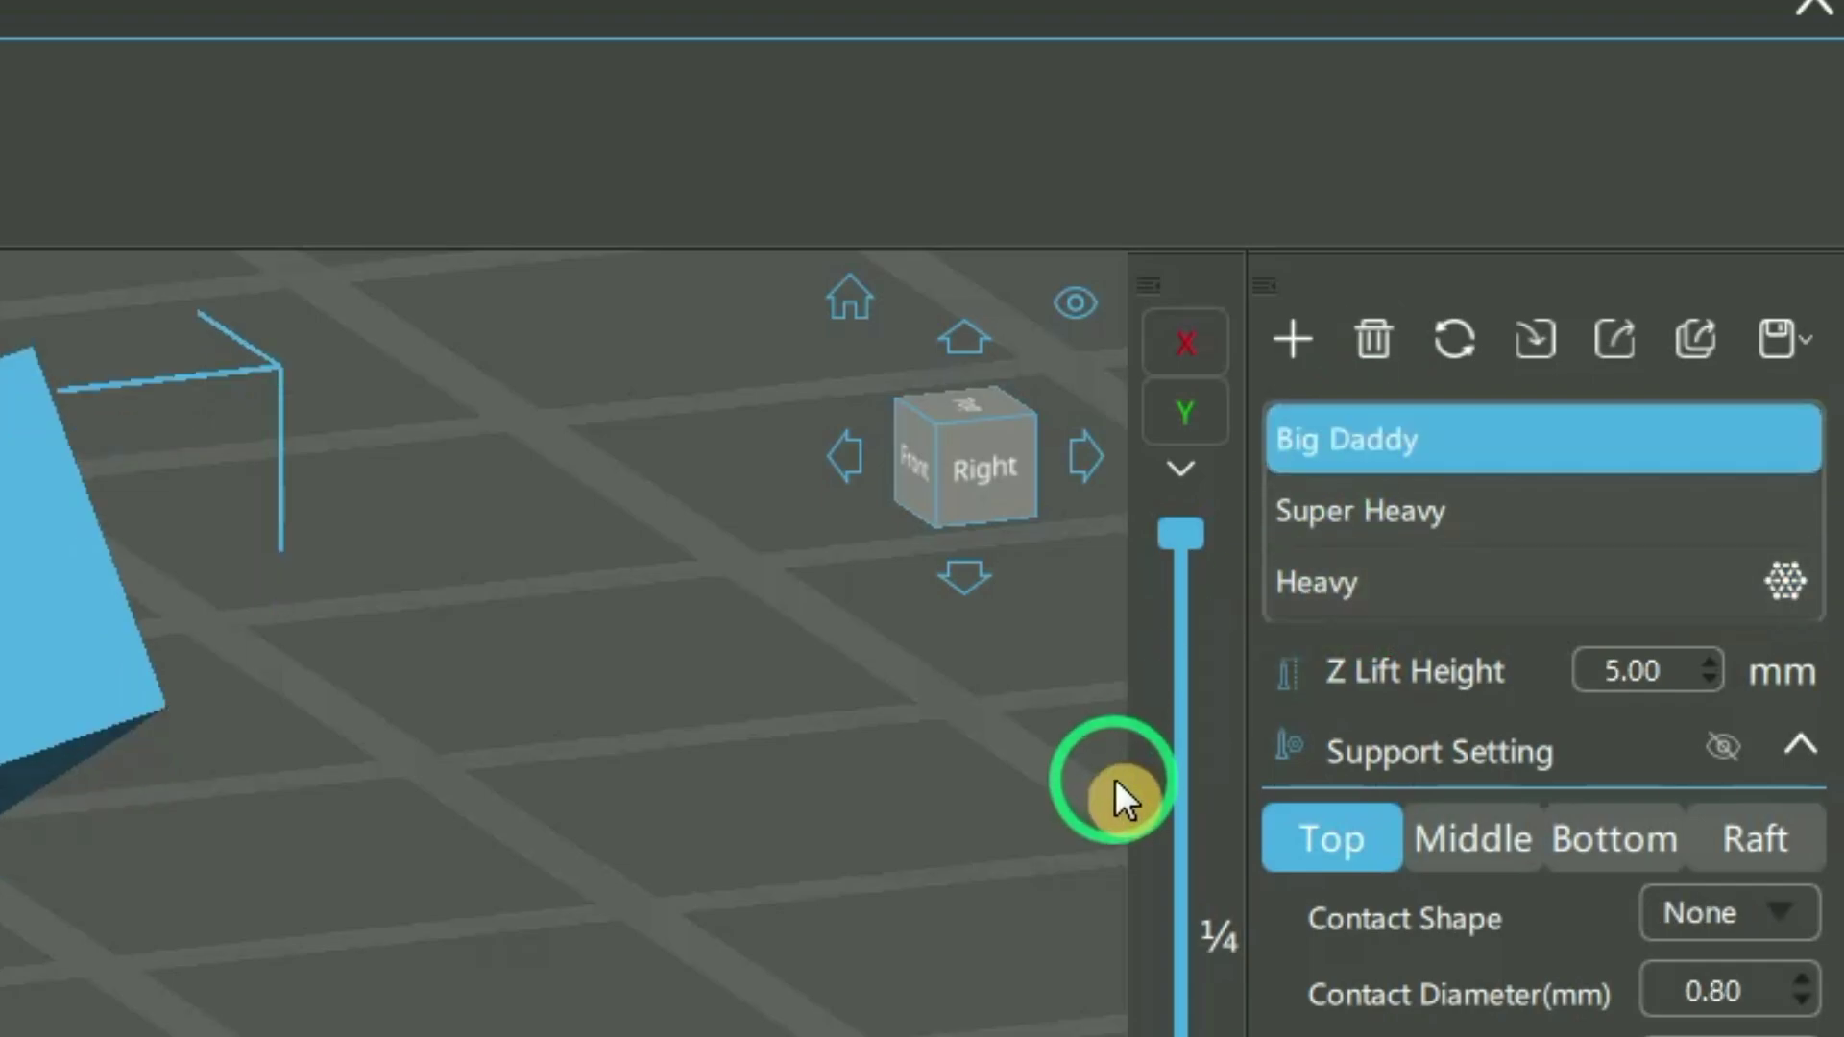
left_click(1682, 699)
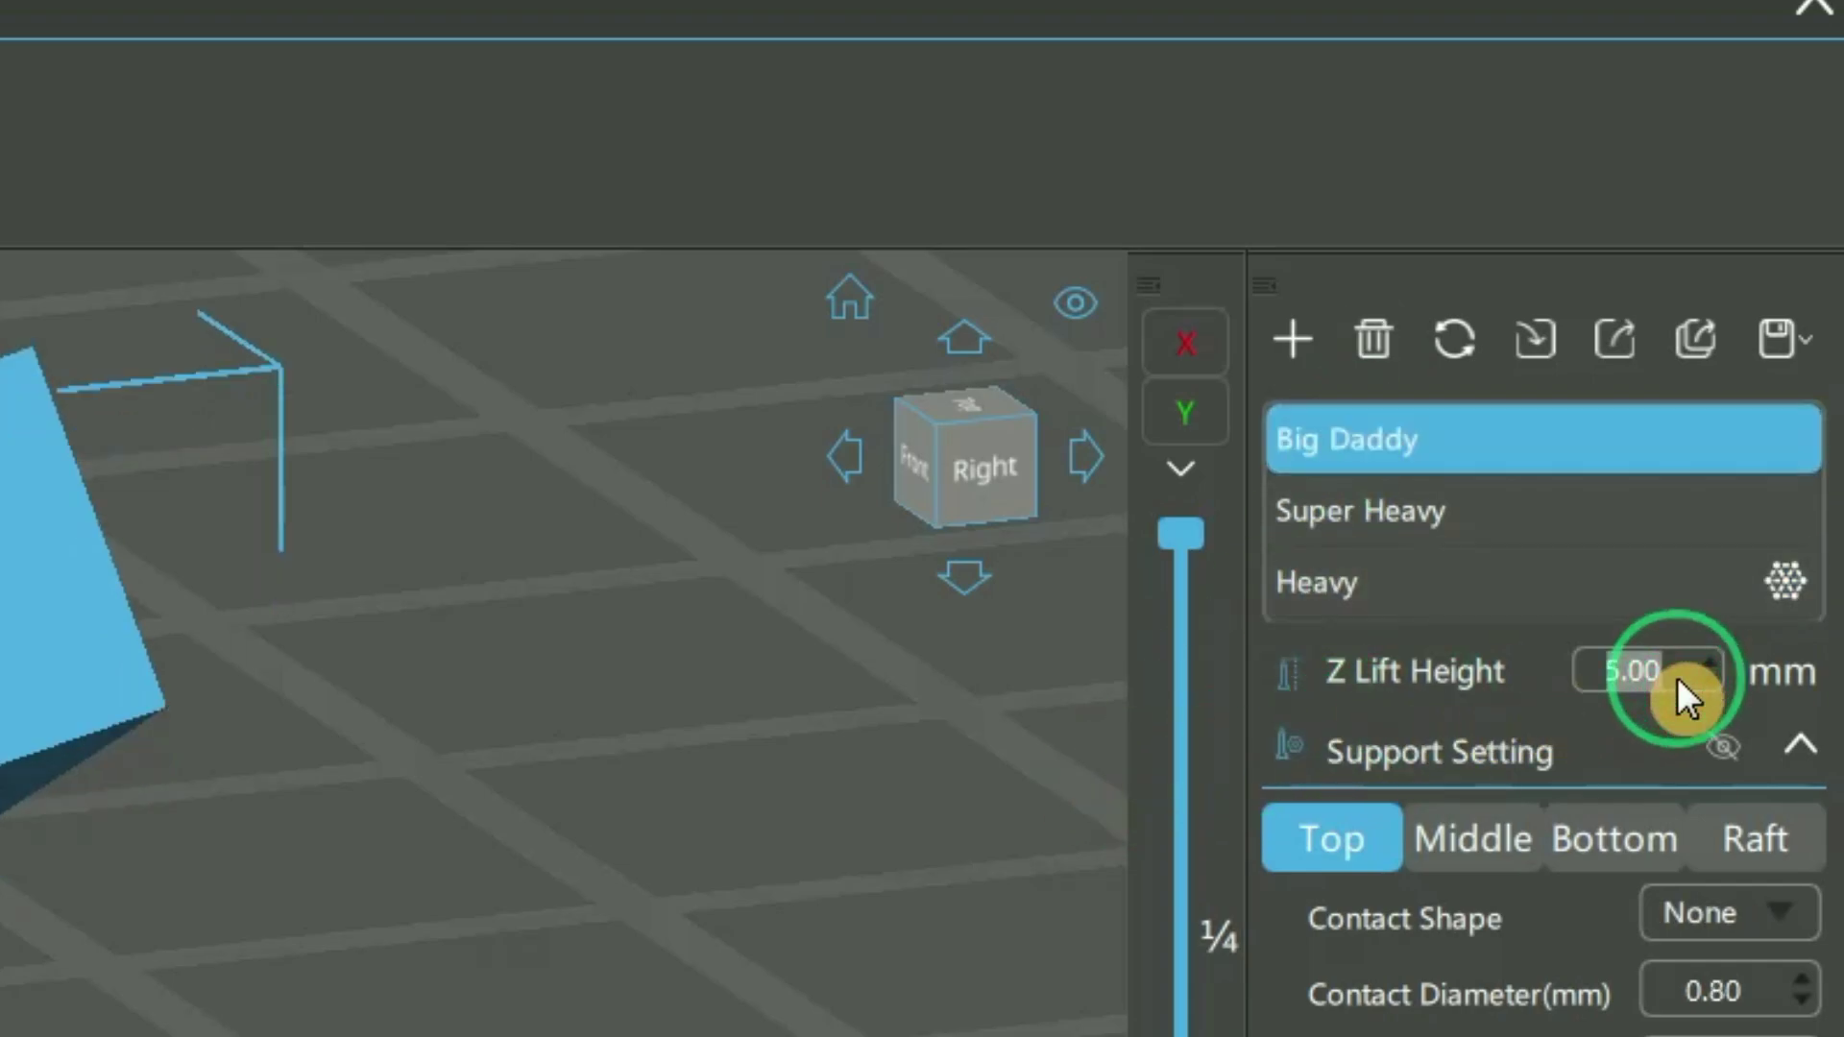
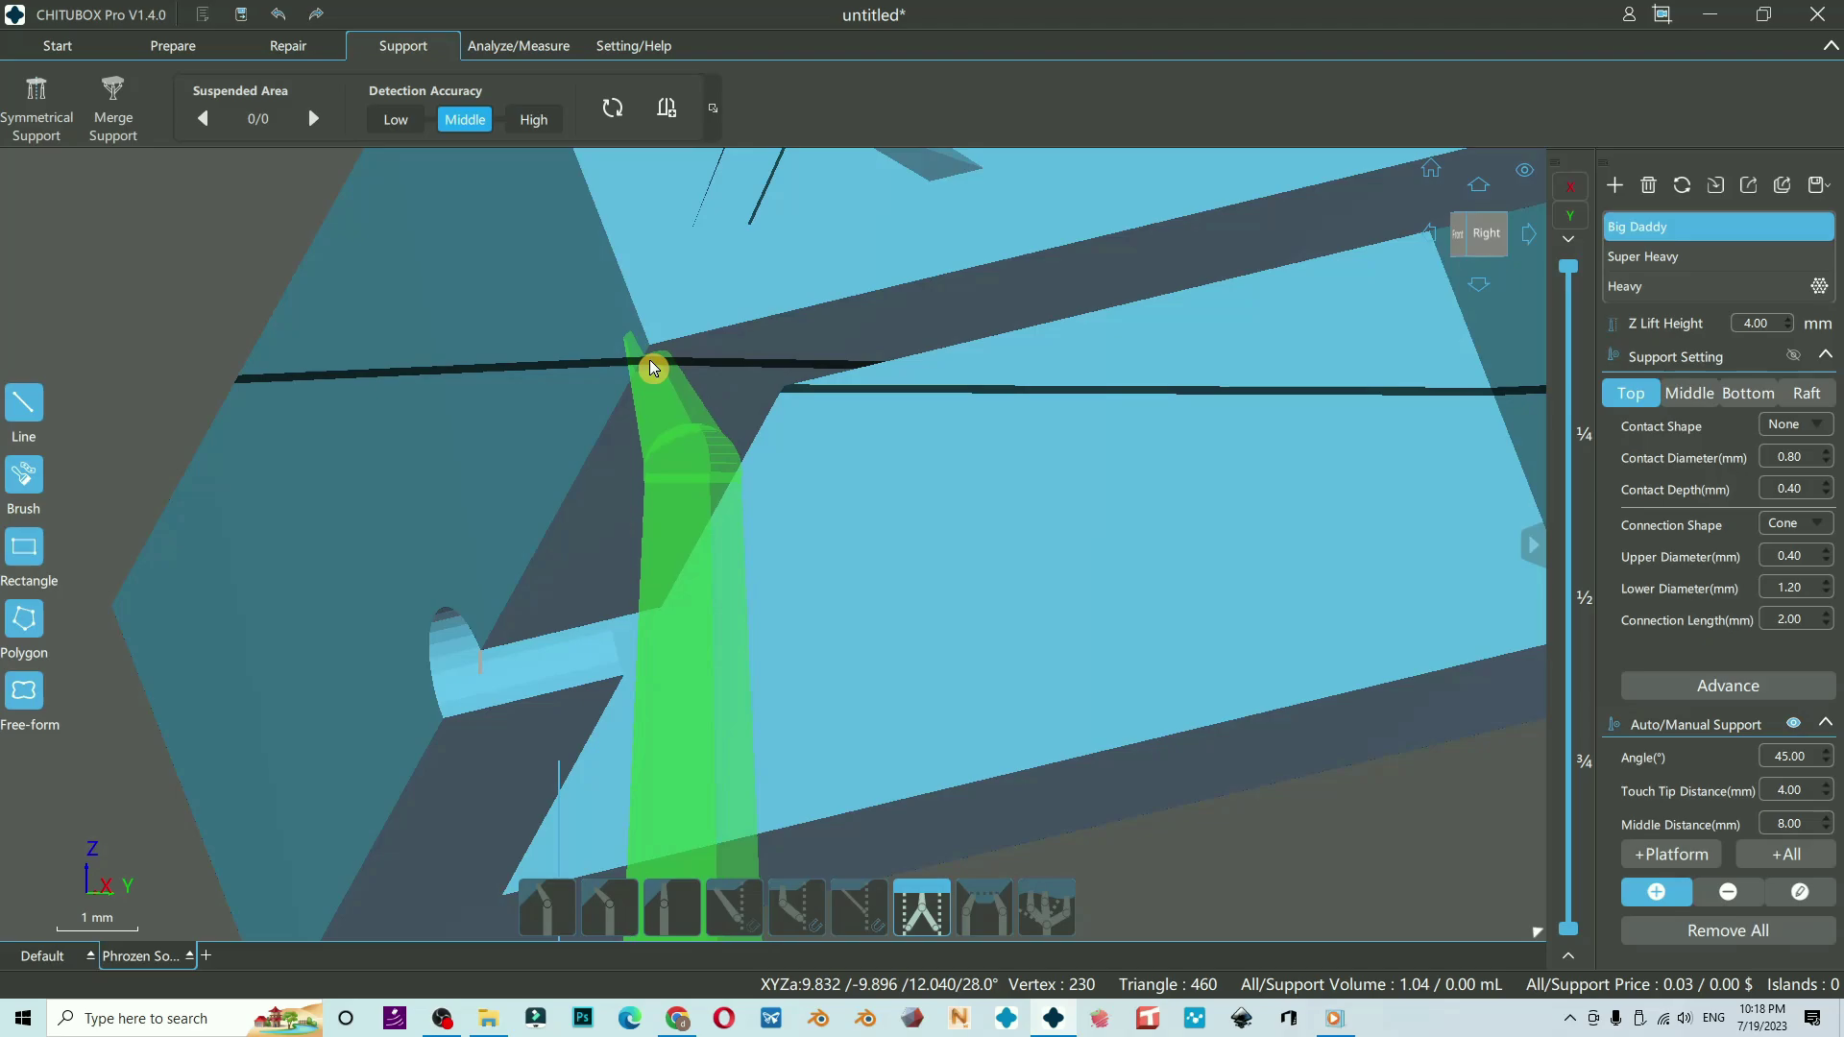
Place two Big Daddy supports side by side under the leg's lower edge.
left_click_drag(651, 373, 766, 338)
left_click(771, 338)
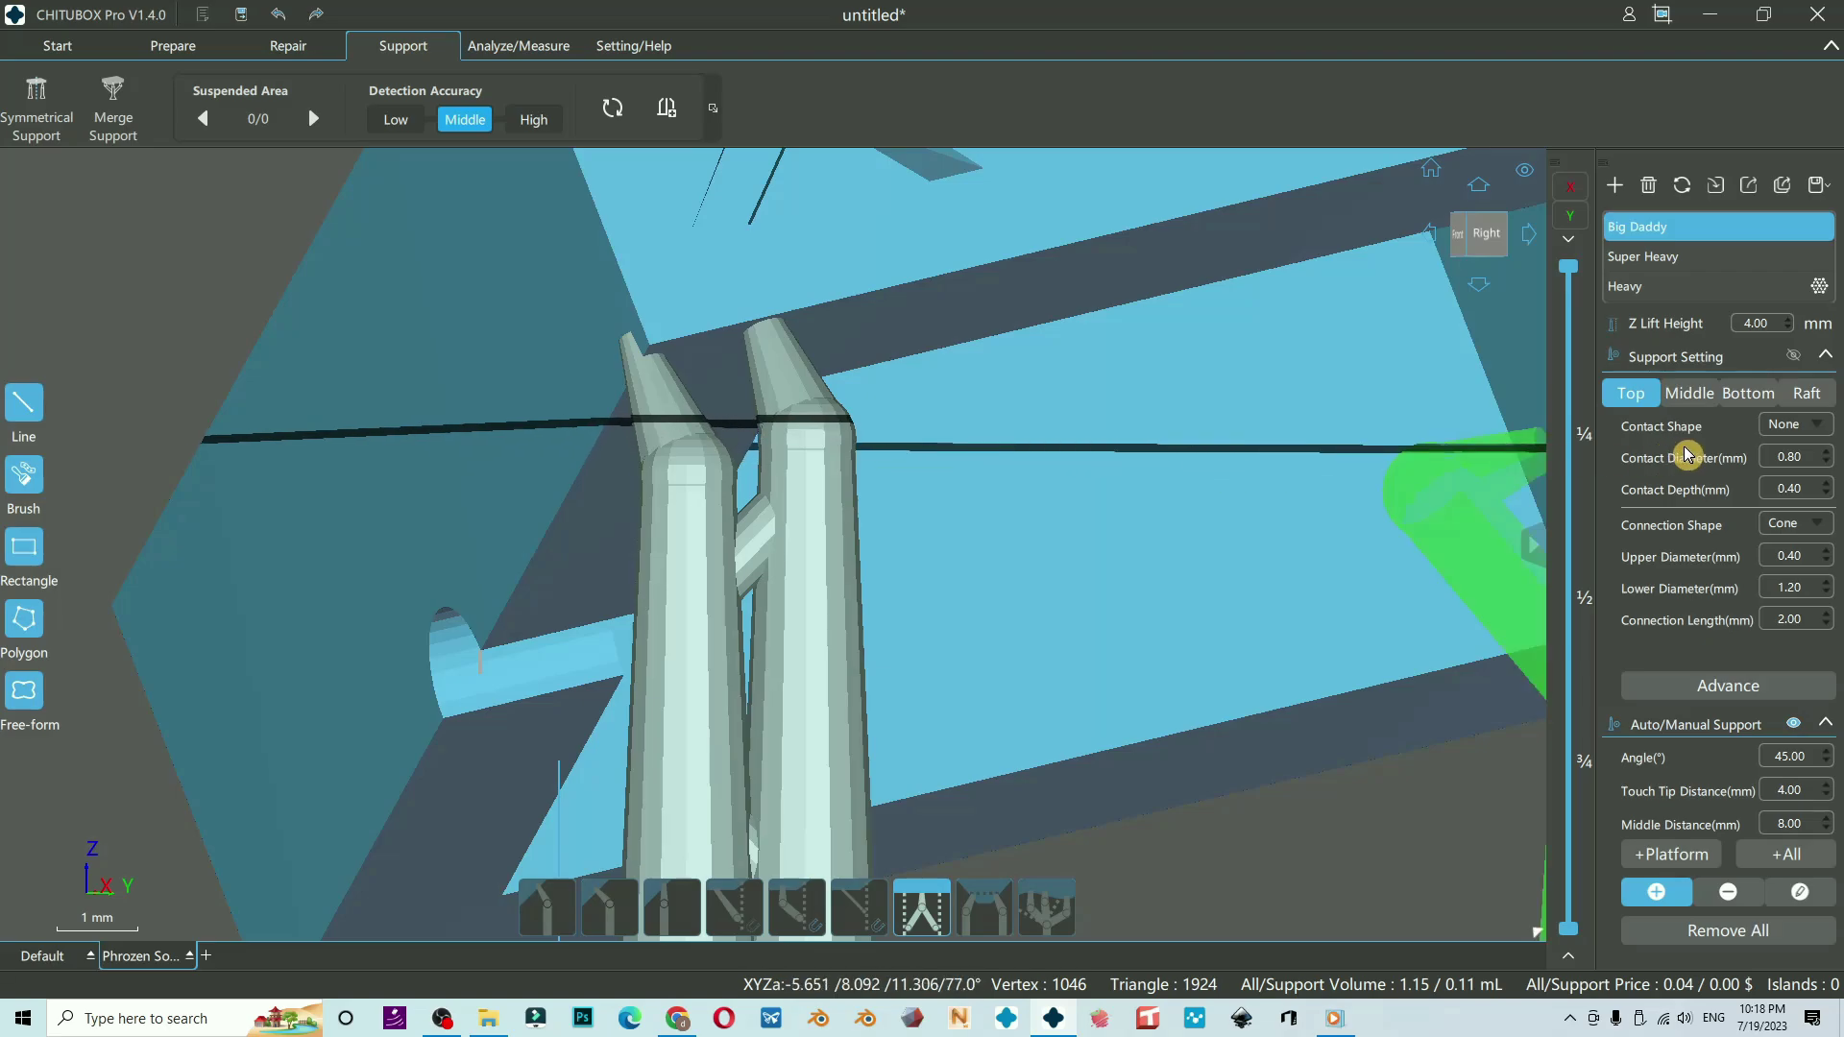
left_click(1807, 427)
left_click(1790, 607)
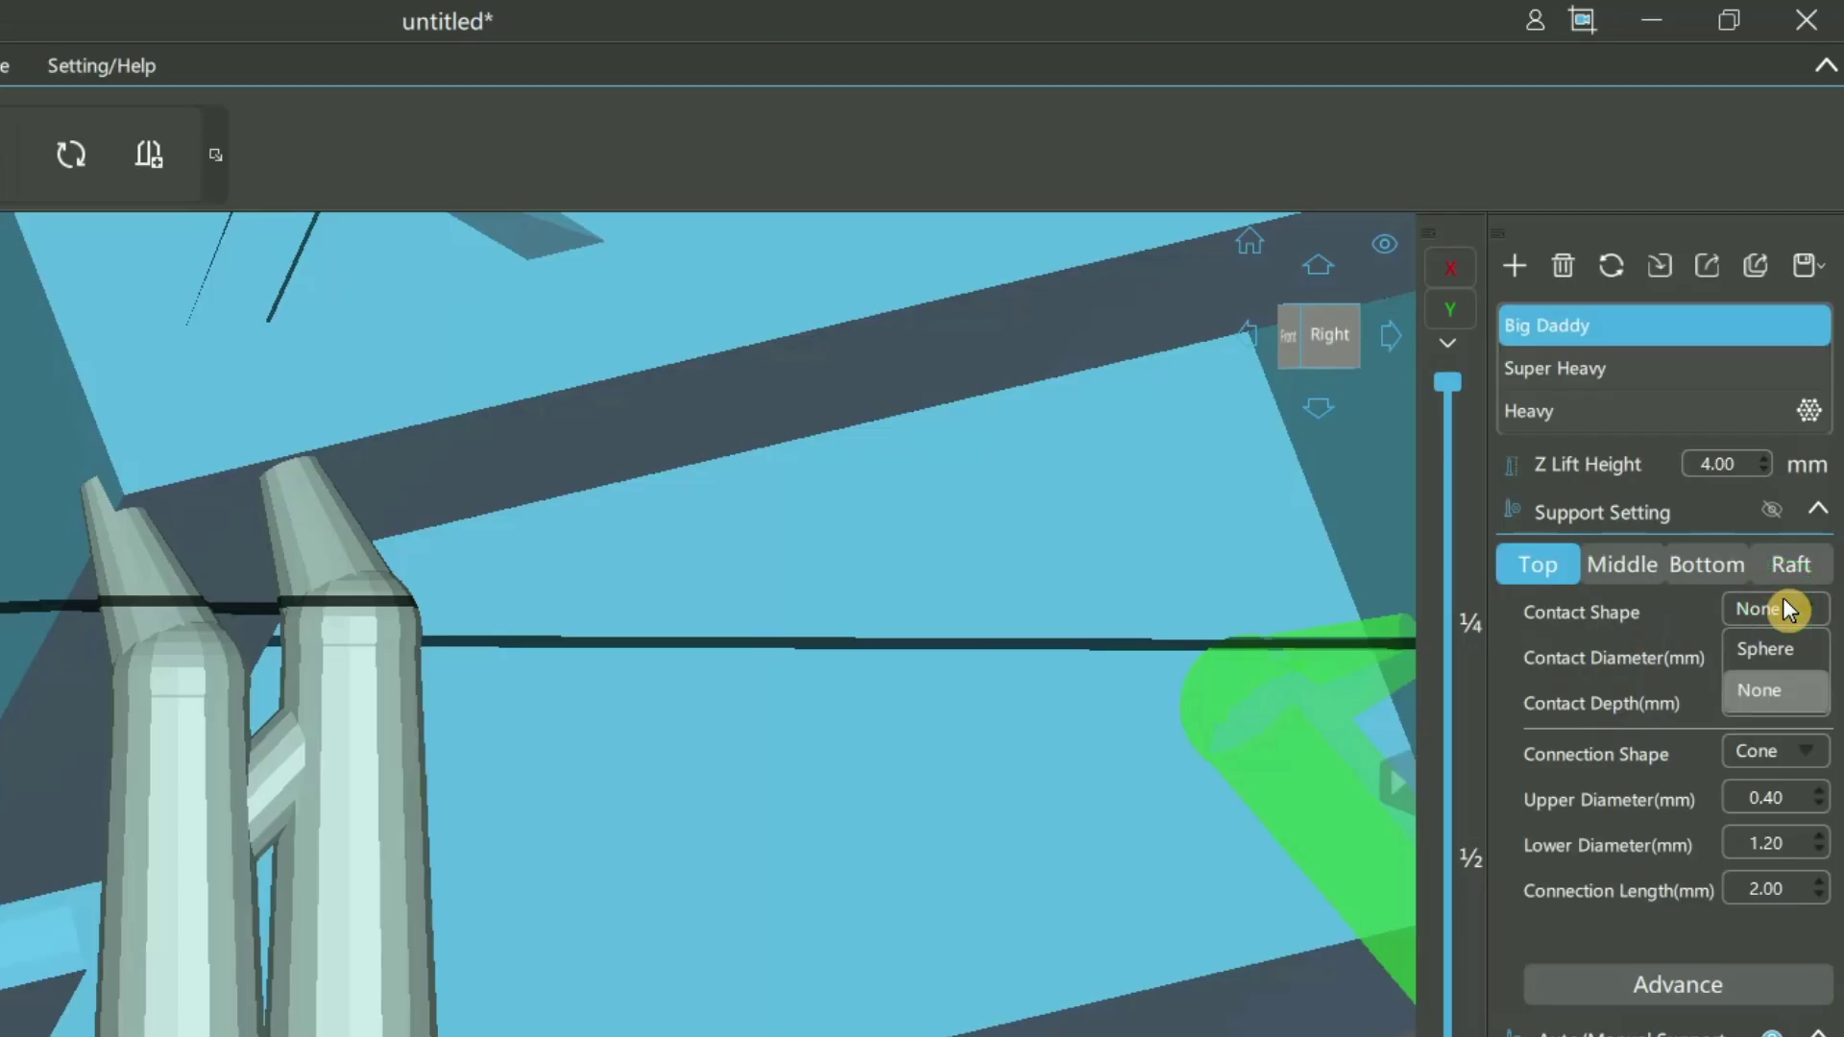
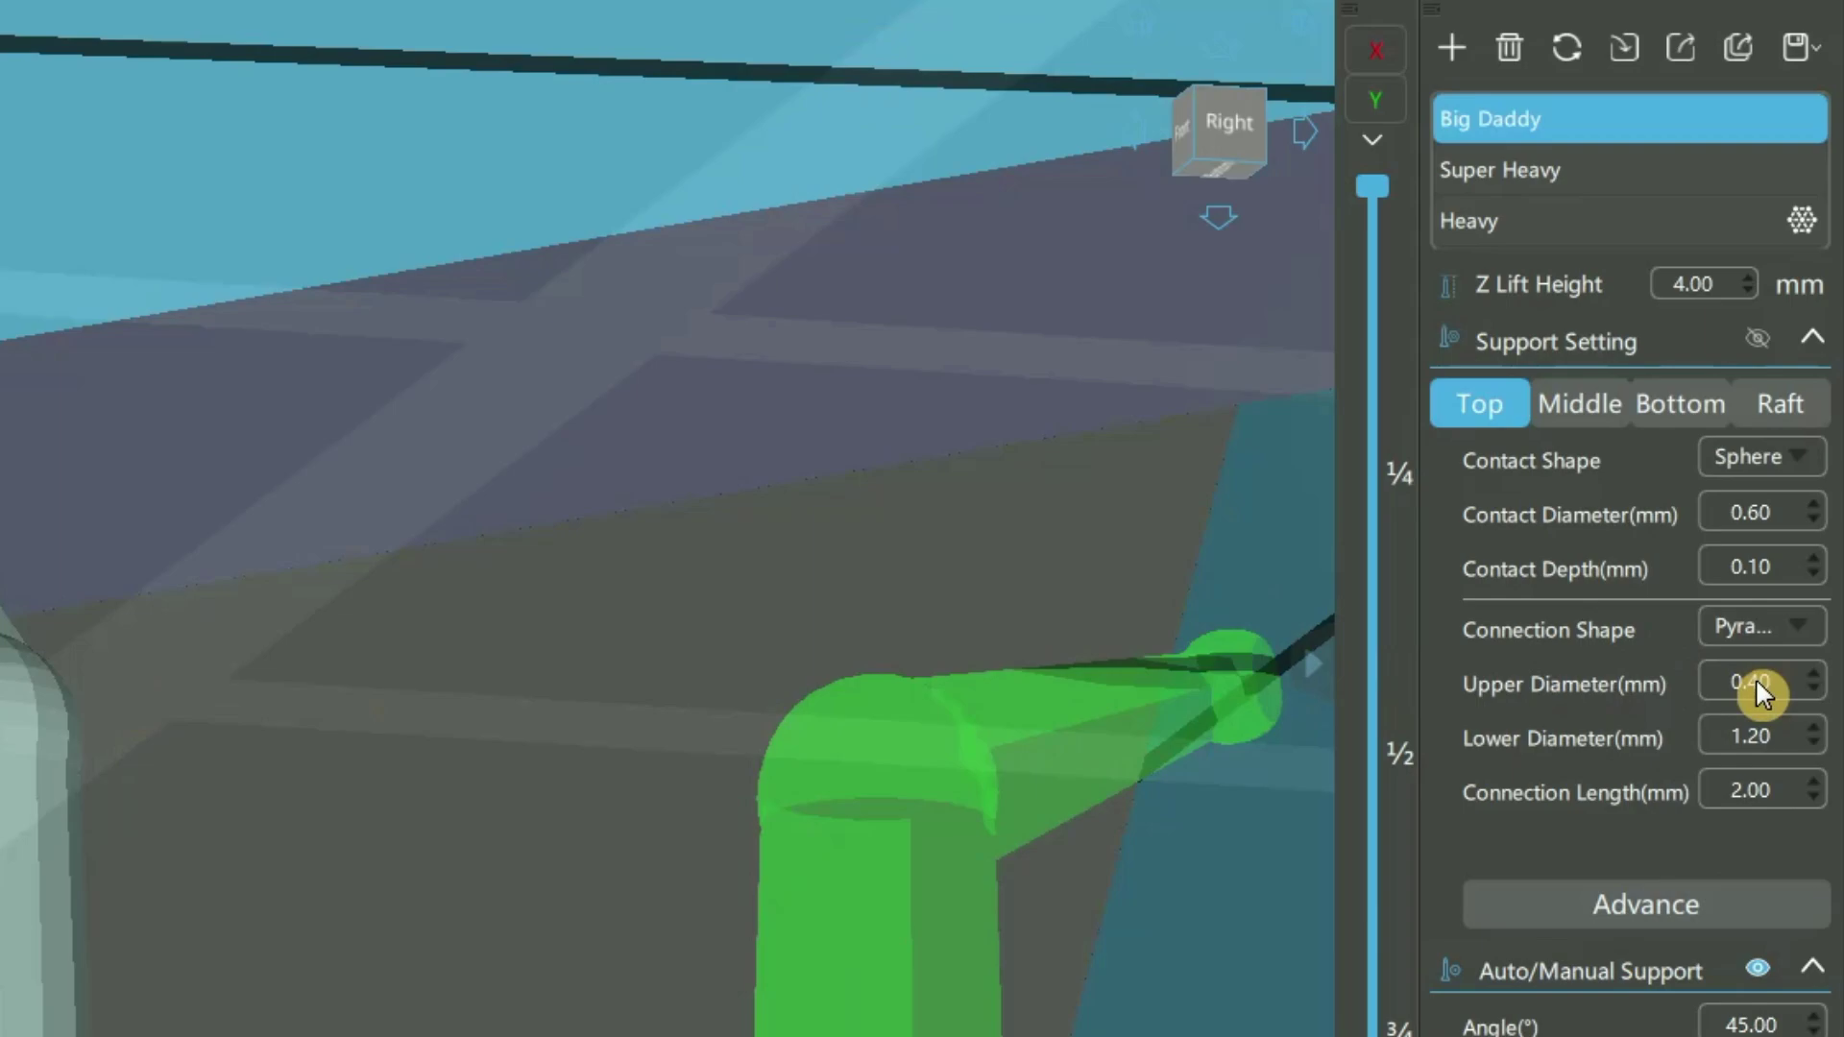
Place a Big Daddy support with a 0.60 mm sphere contact tip and brace it to its neighbour.
left_click(1762, 695)
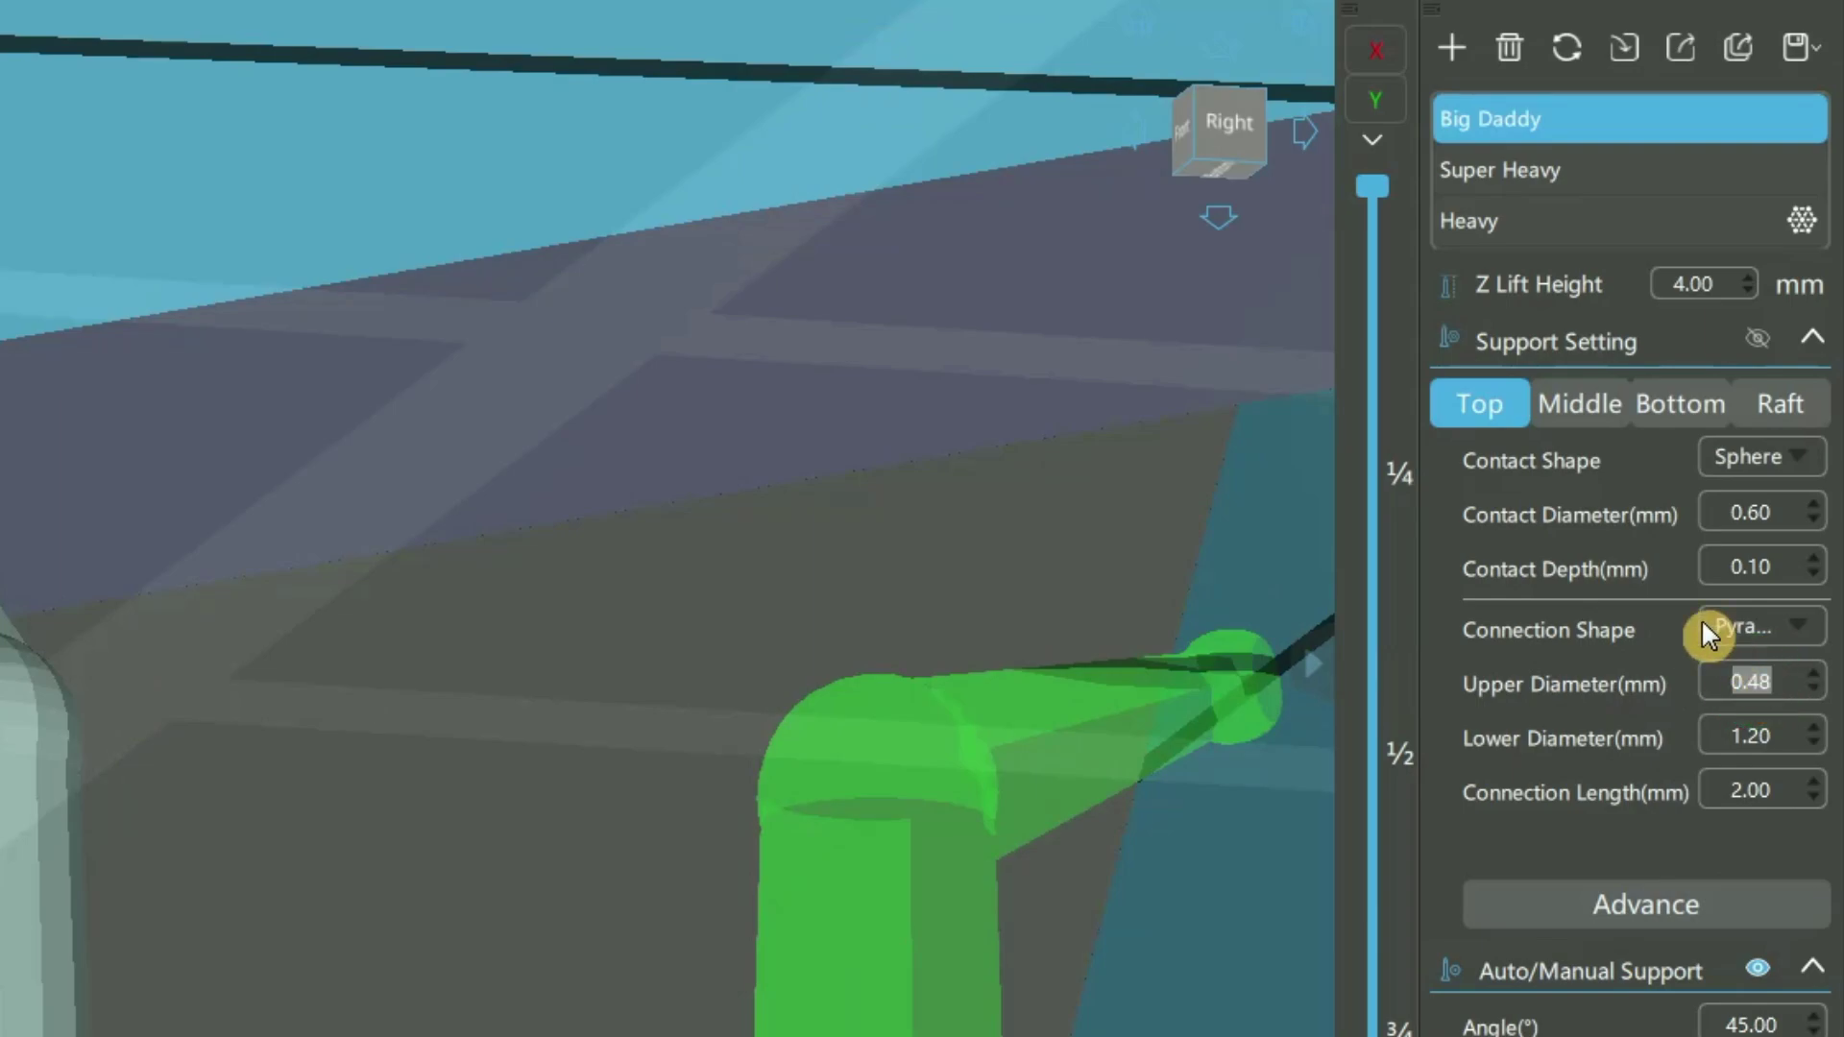
left_click(1791, 753)
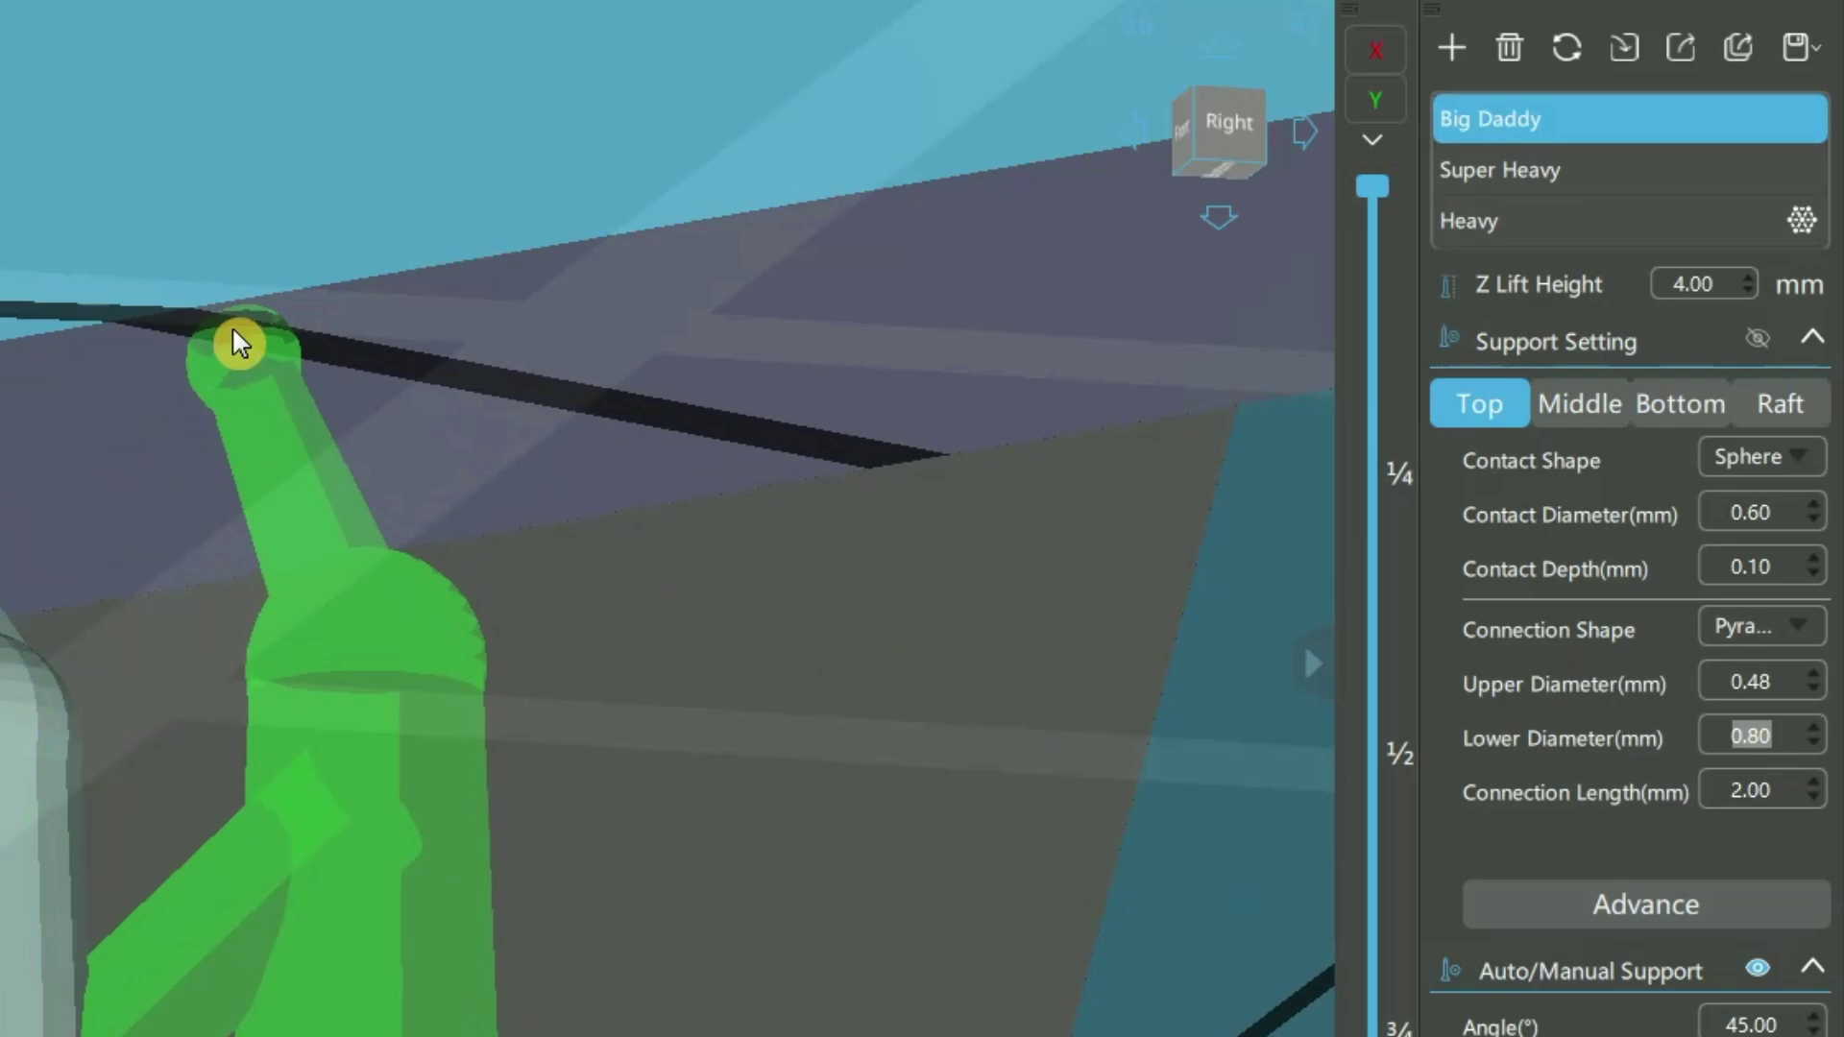
left_click_drag(242, 476, 1342, 520)
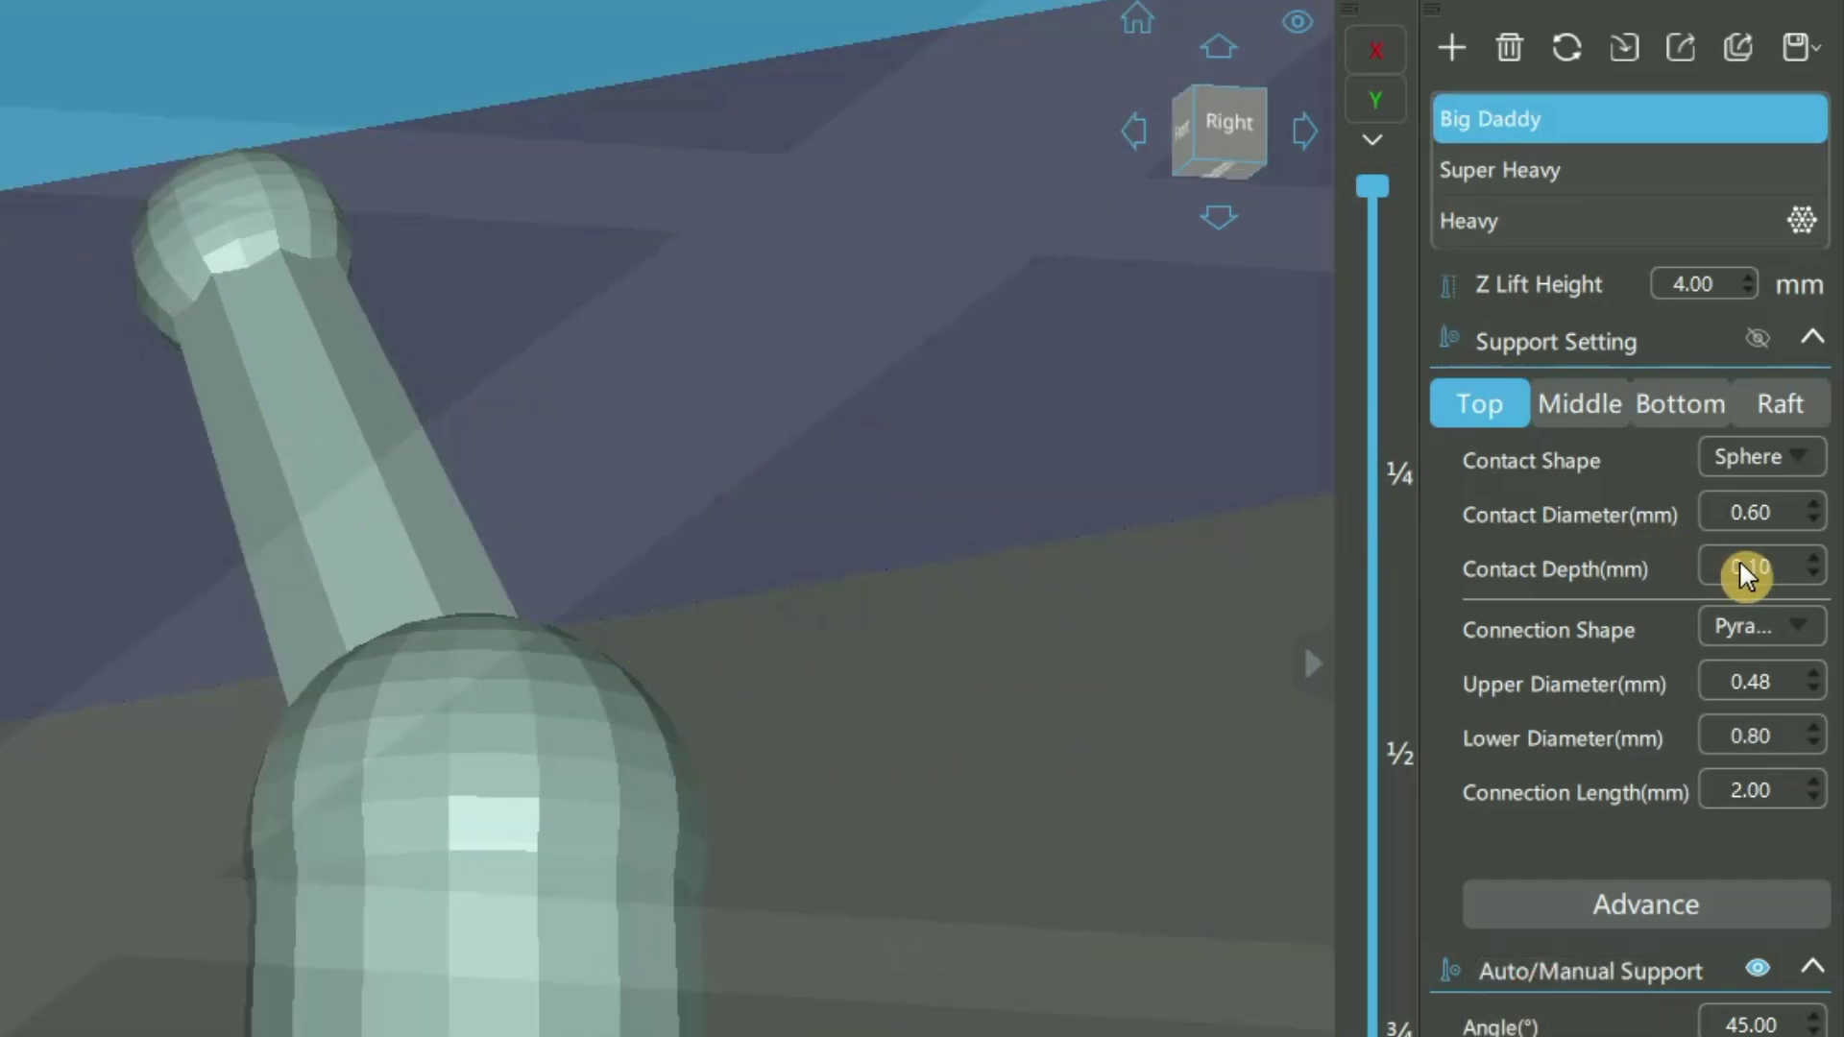
left_click(1749, 576)
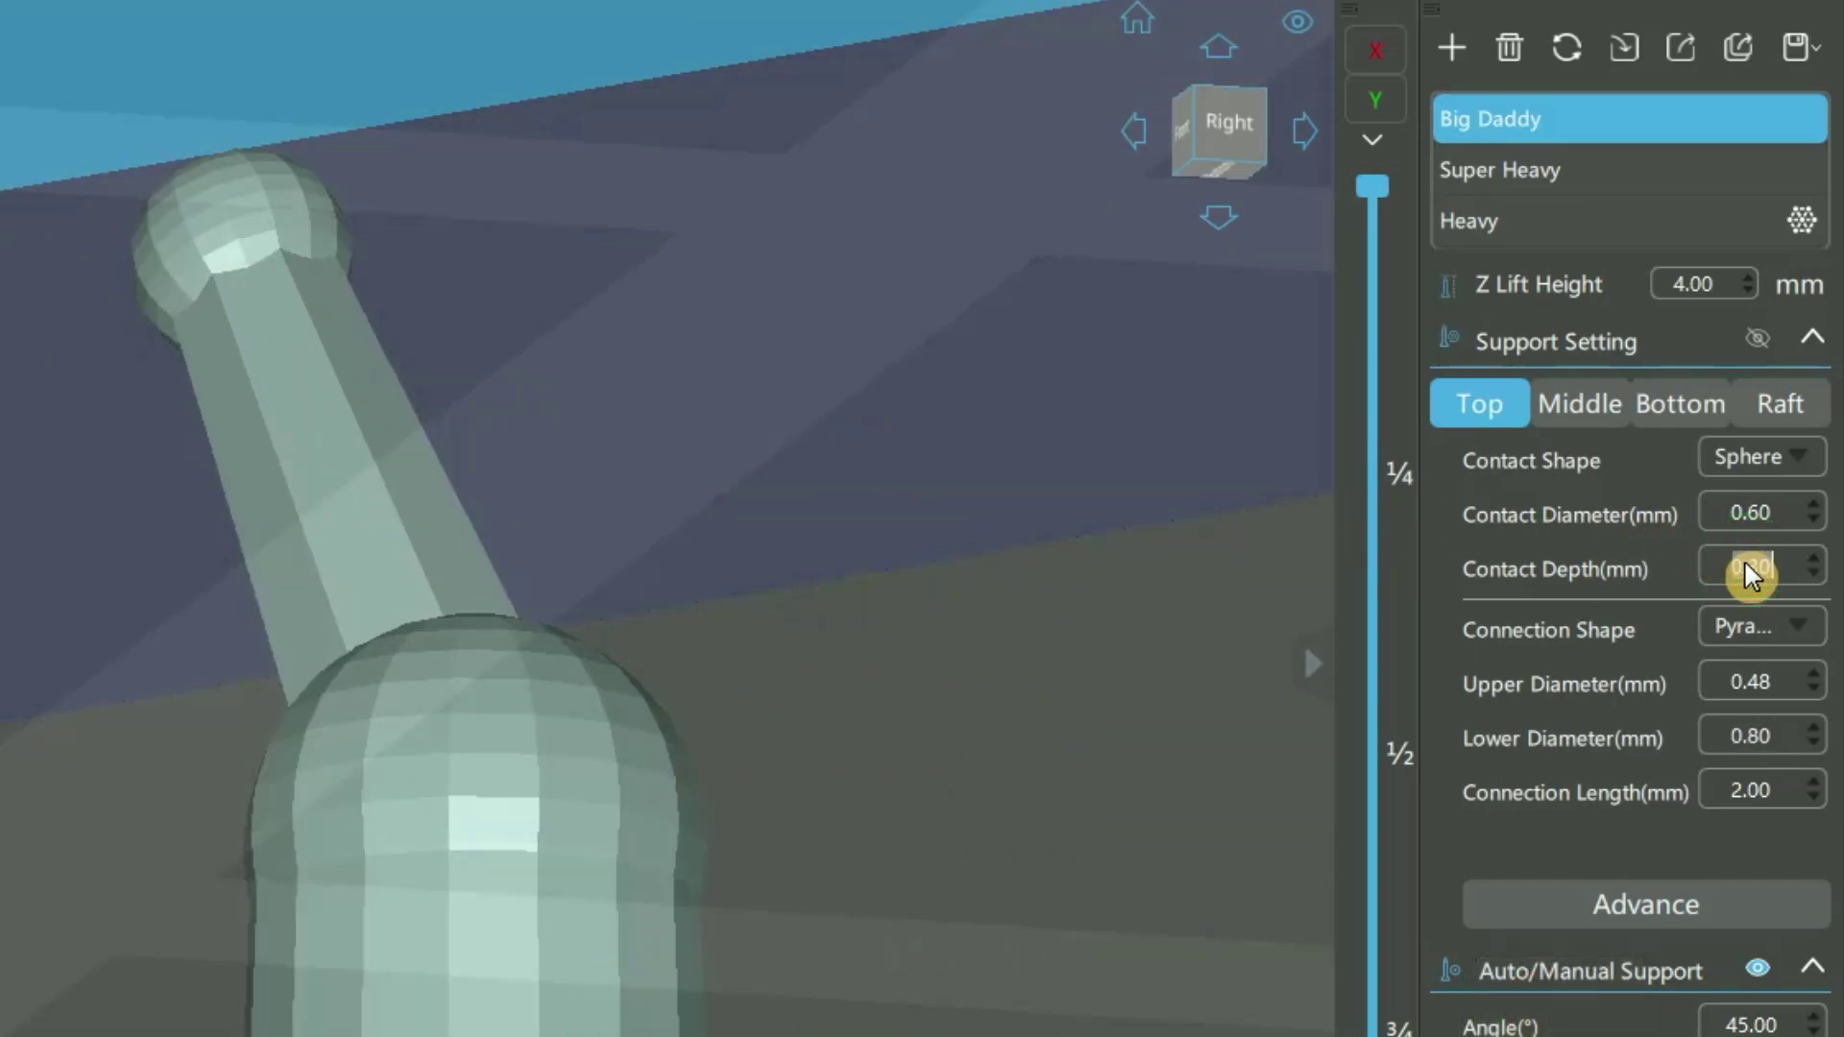
left_click(863, 424)
left_click(778, 818)
Set the Big Daddy middle section to Prism shape with 1.00 mm upper diameter.
type("ae")
left_click_drag(910, 571, 978, 797)
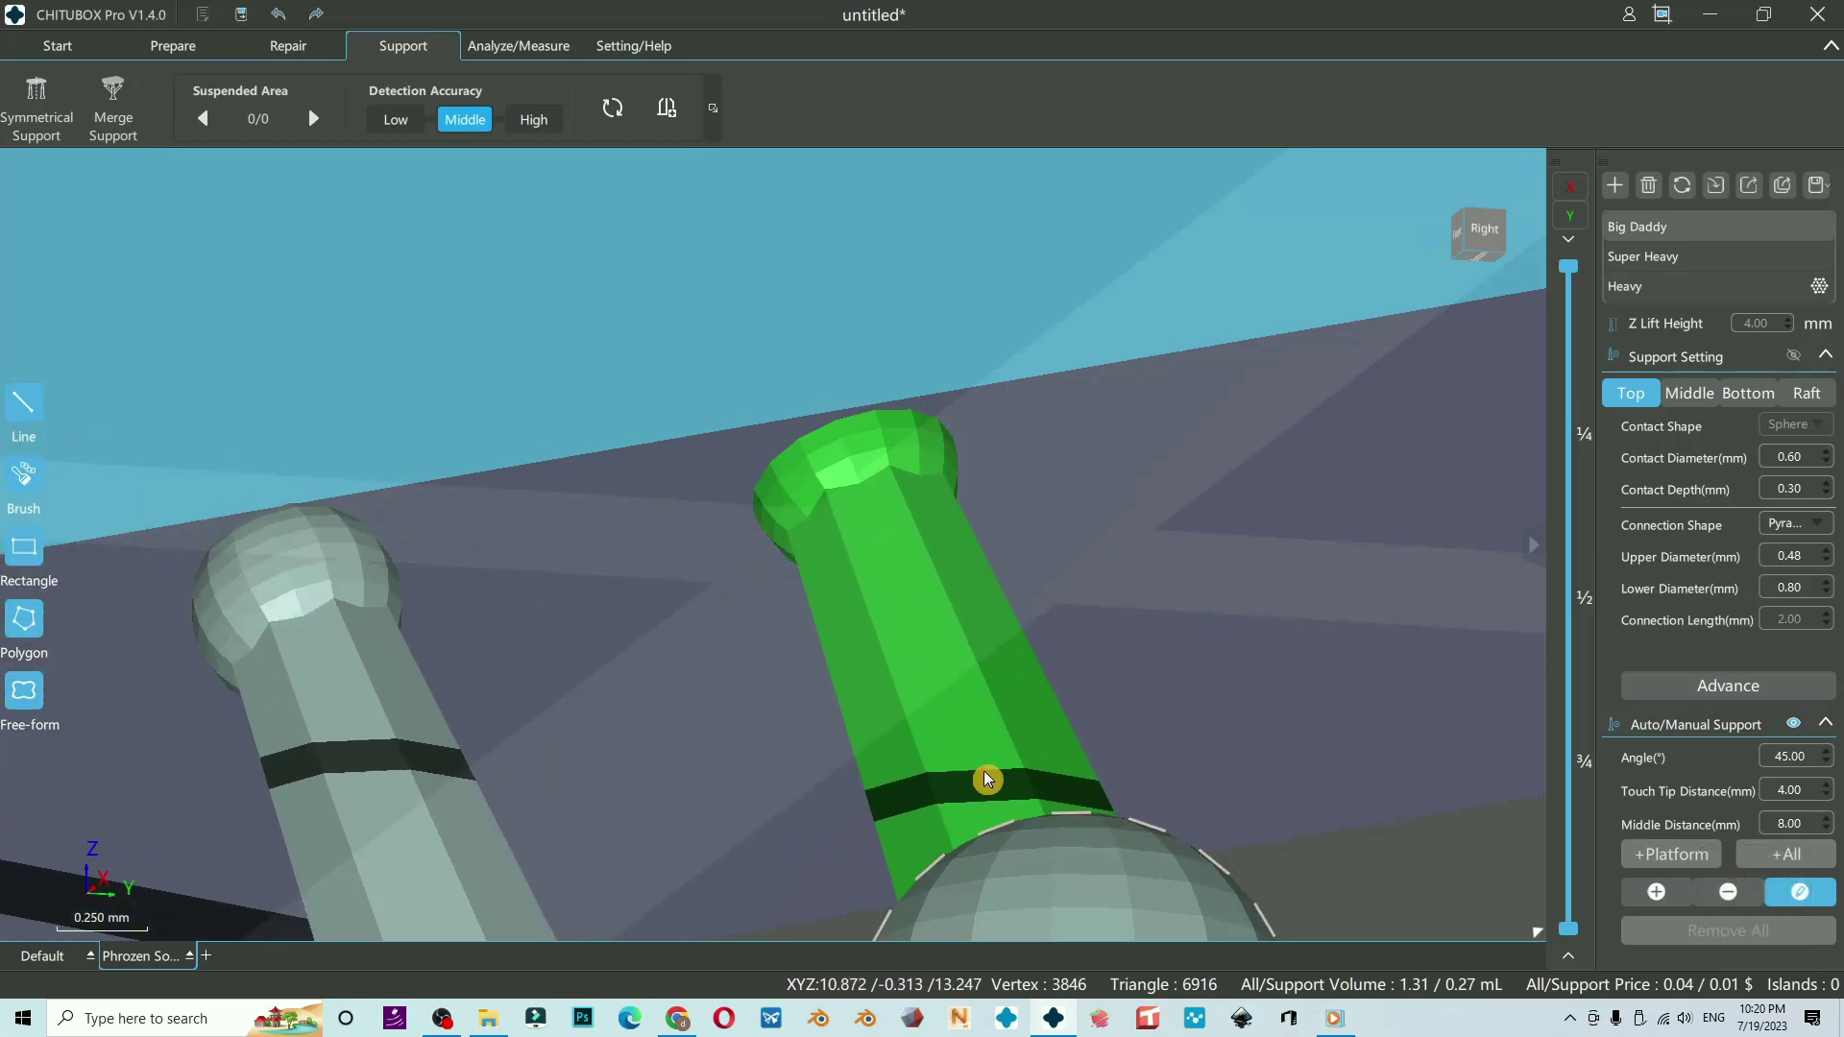
left_click_drag(867, 511, 965, 550)
scroll("up", 3)
left_click_drag(1704, 442, 1711, 409)
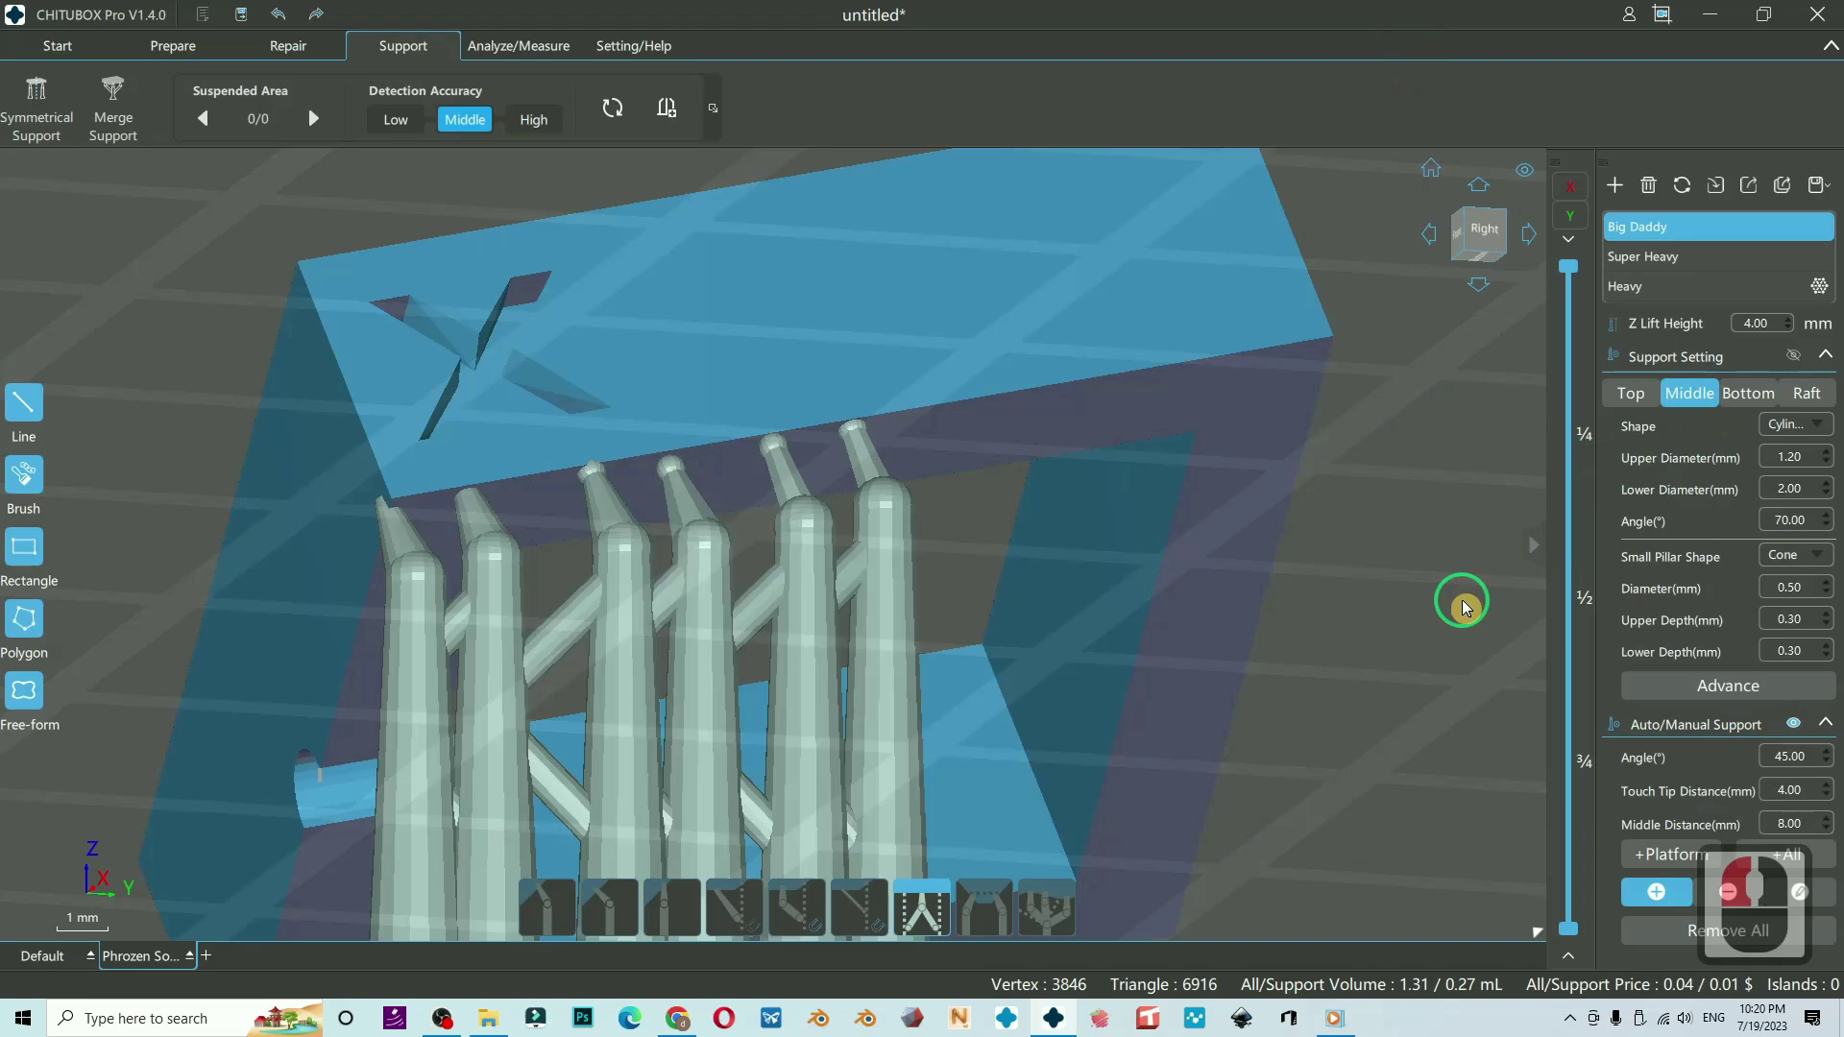
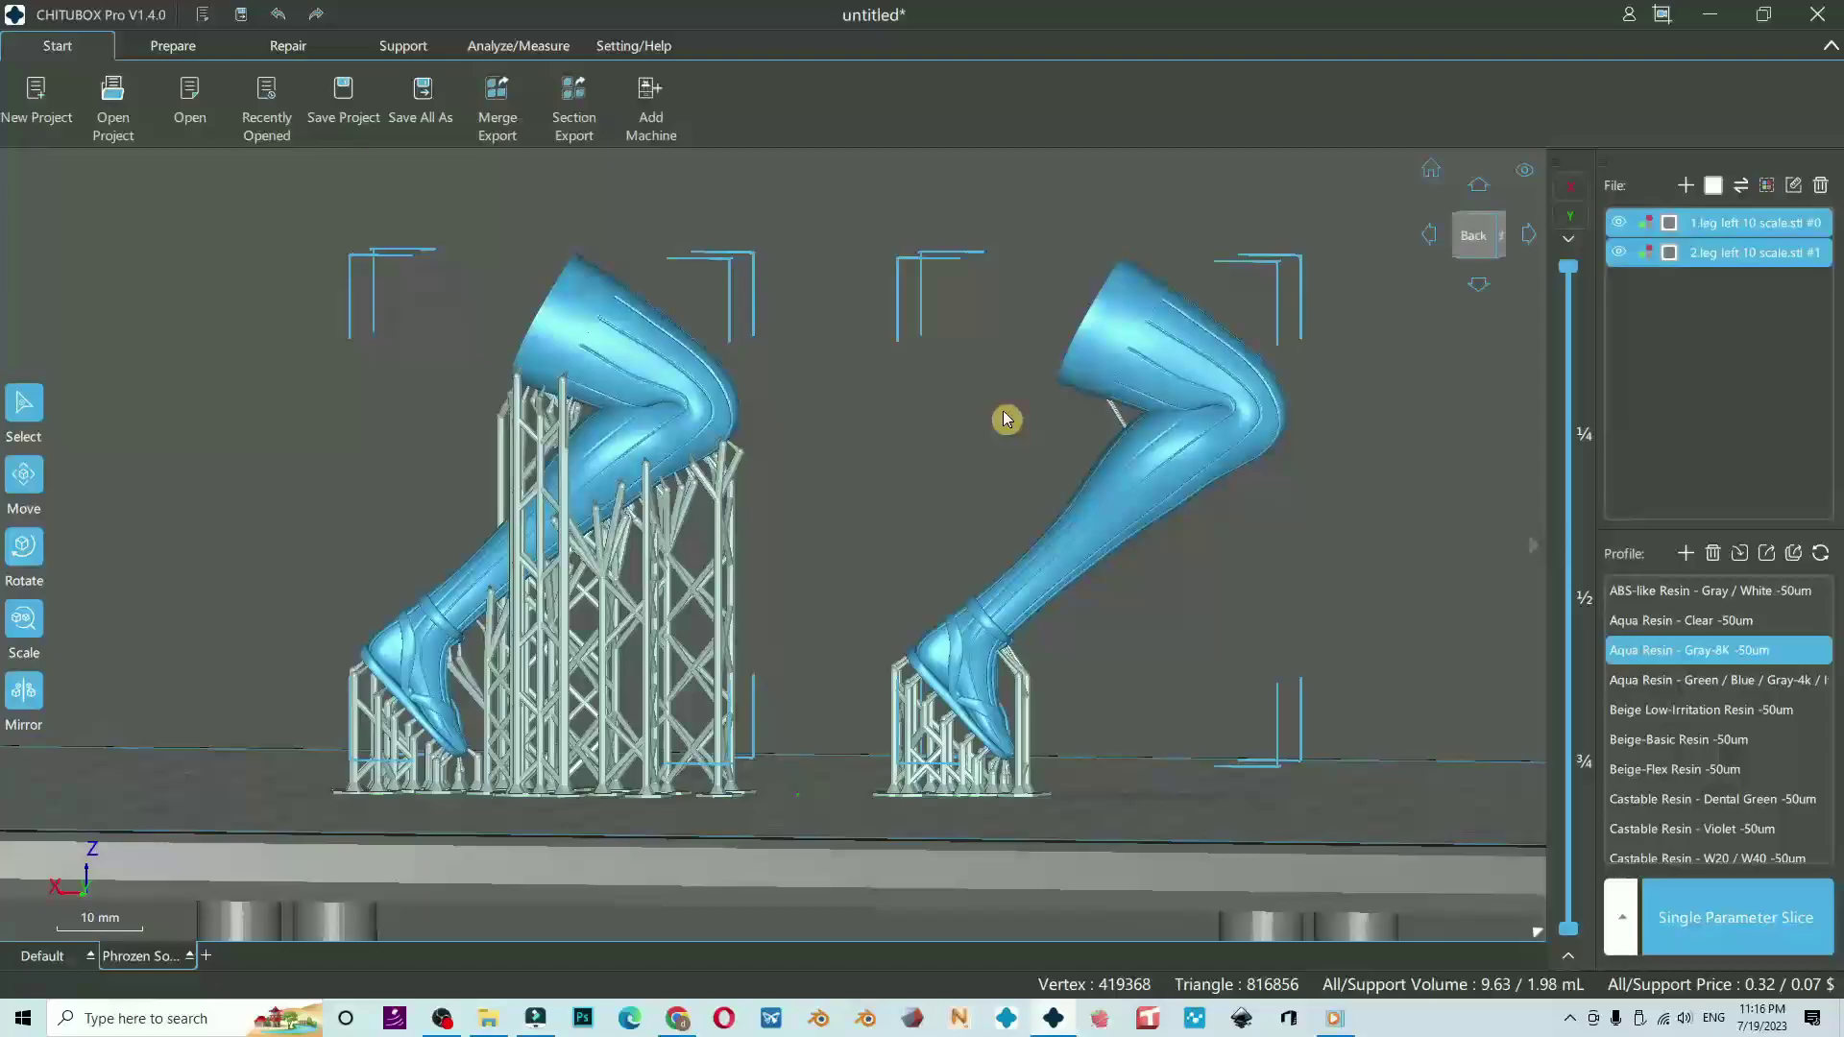
In the Support tab, choose the Big Daddy preset and the Brush tool.
right_click(869, 471)
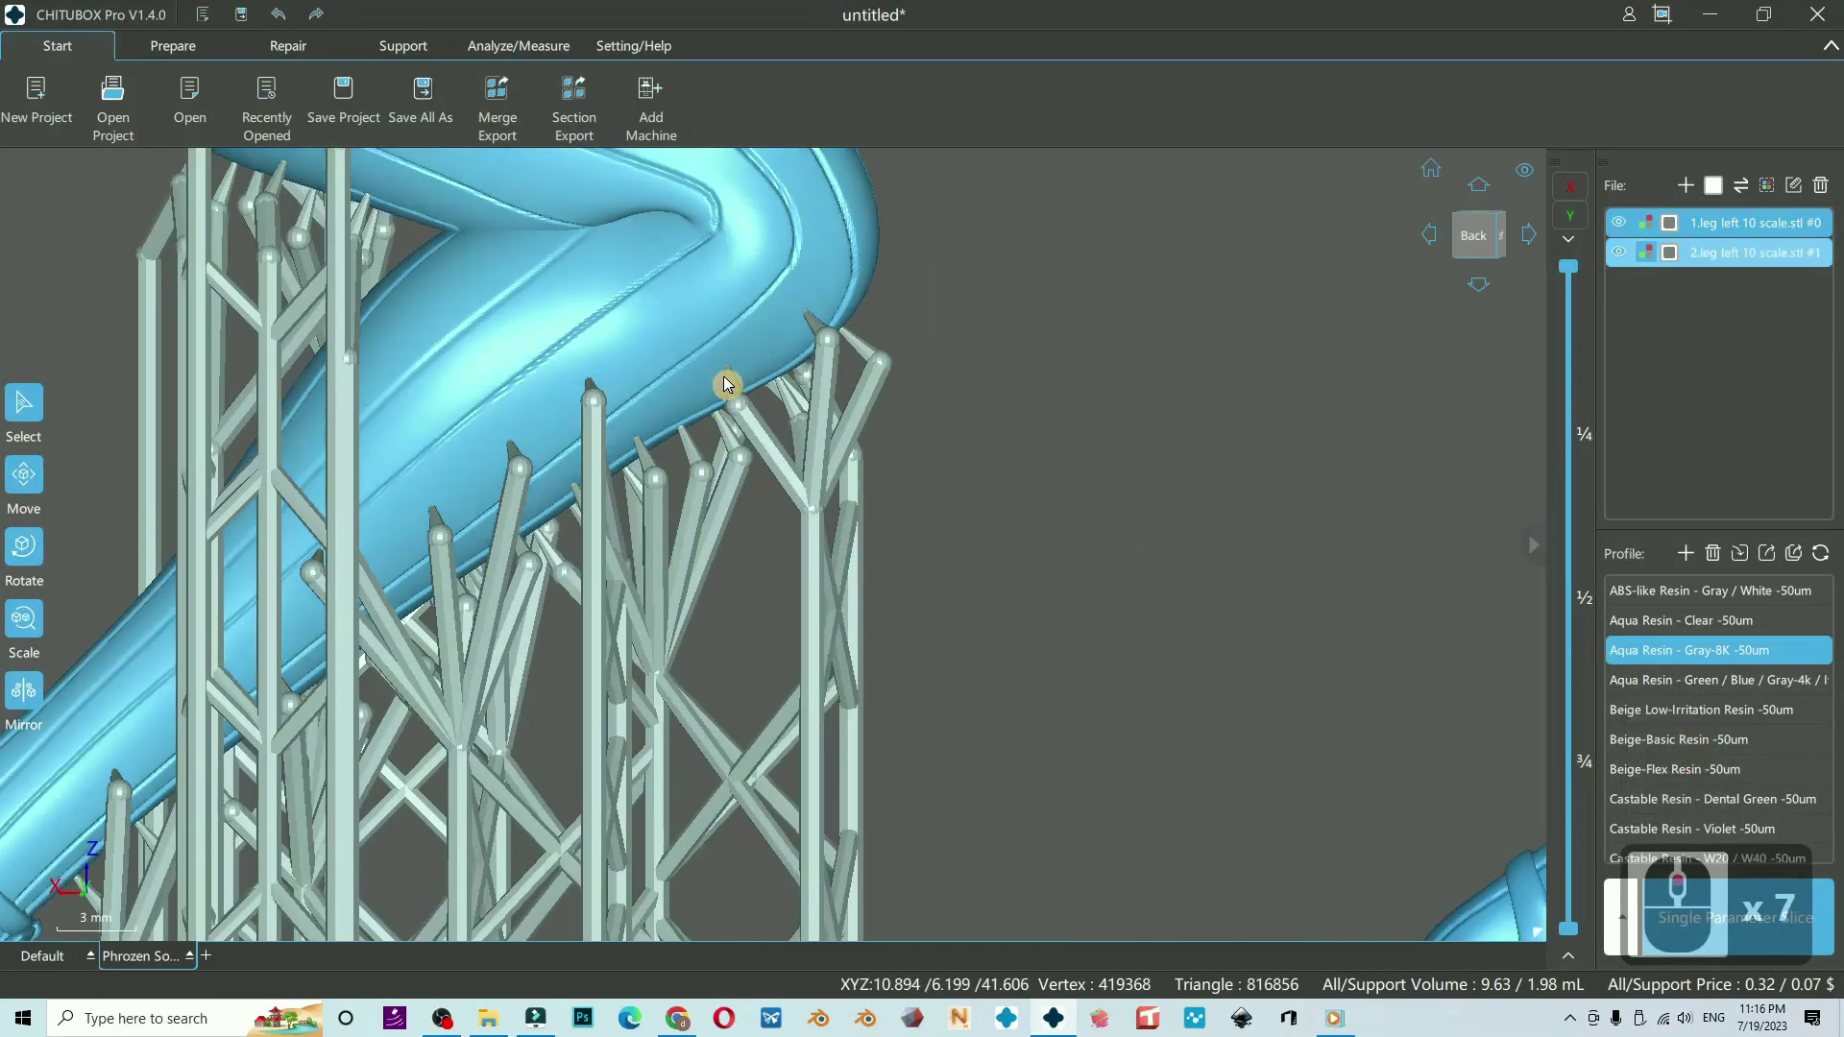
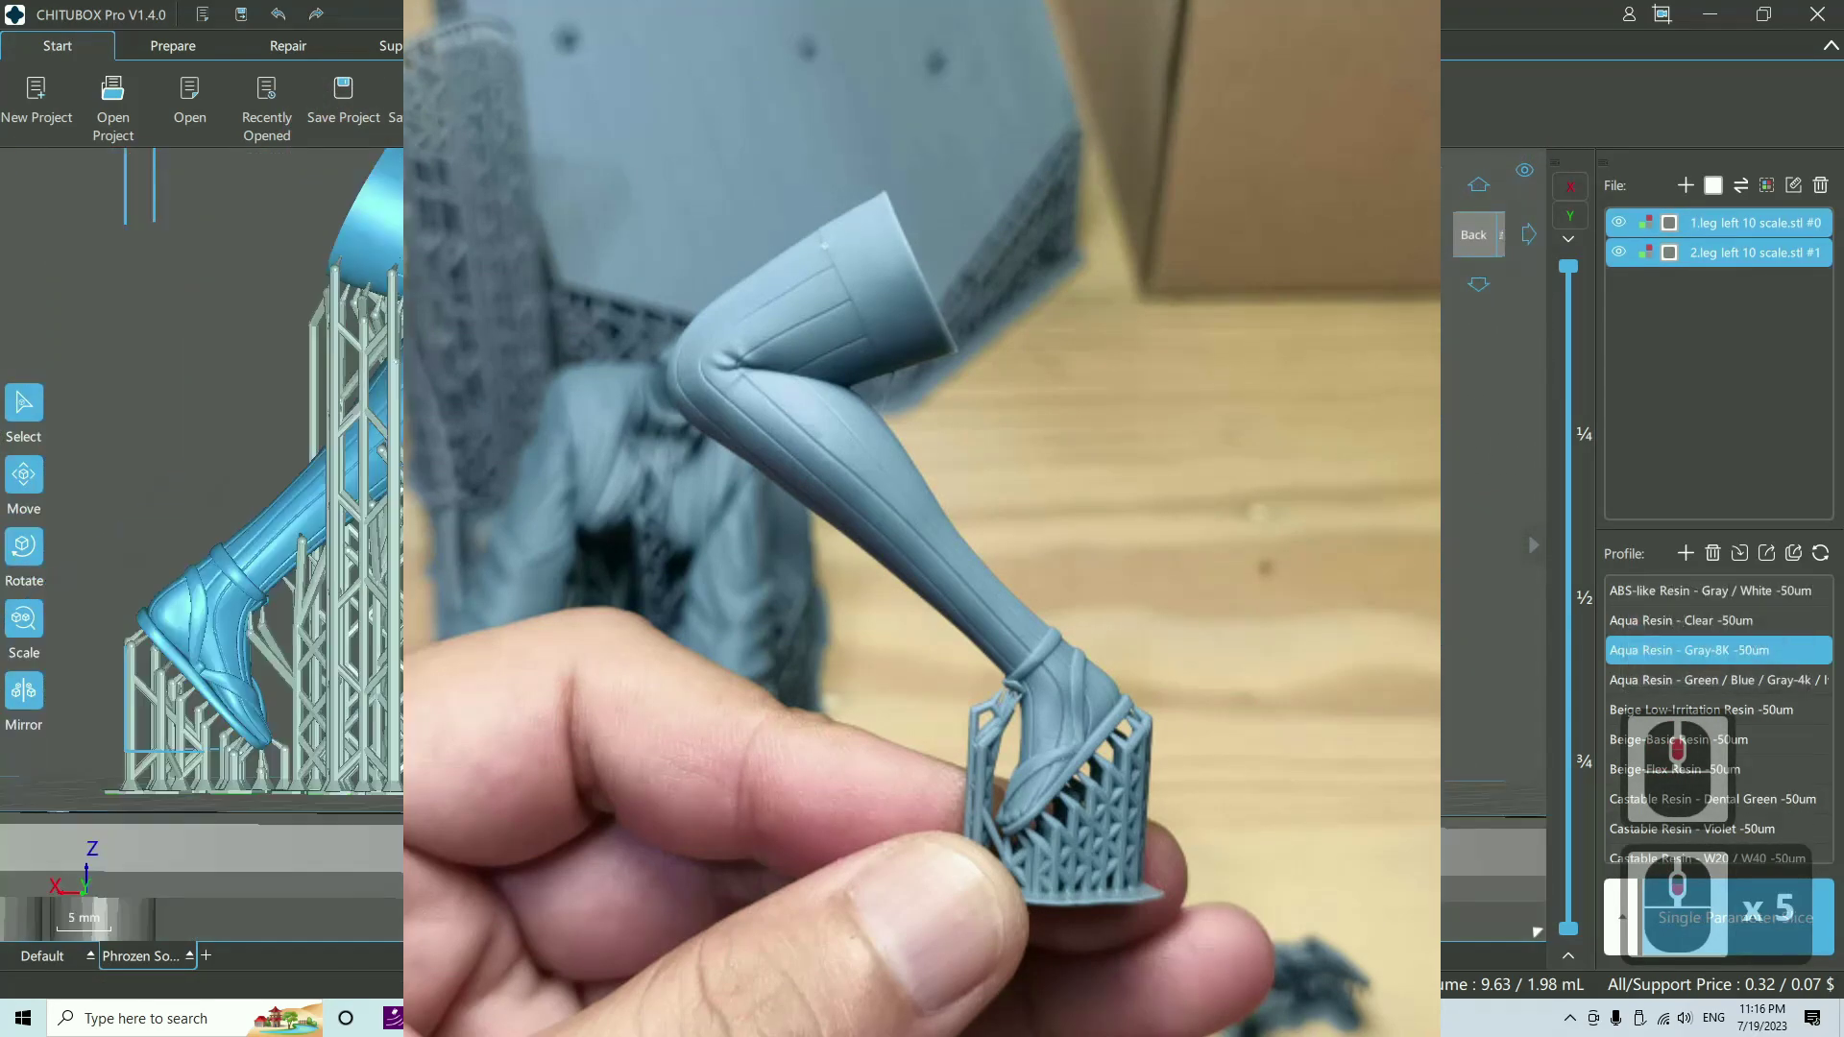
left_click(396, 59)
left_click(564, 388)
left_click(564, 388)
Work on the dense support lattice beneath the second leg's heel.
left_click_drag(852, 495, 838, 319)
right_click(682, 408)
middle_click(682, 408)
right_click(848, 385)
right_click(1050, 591)
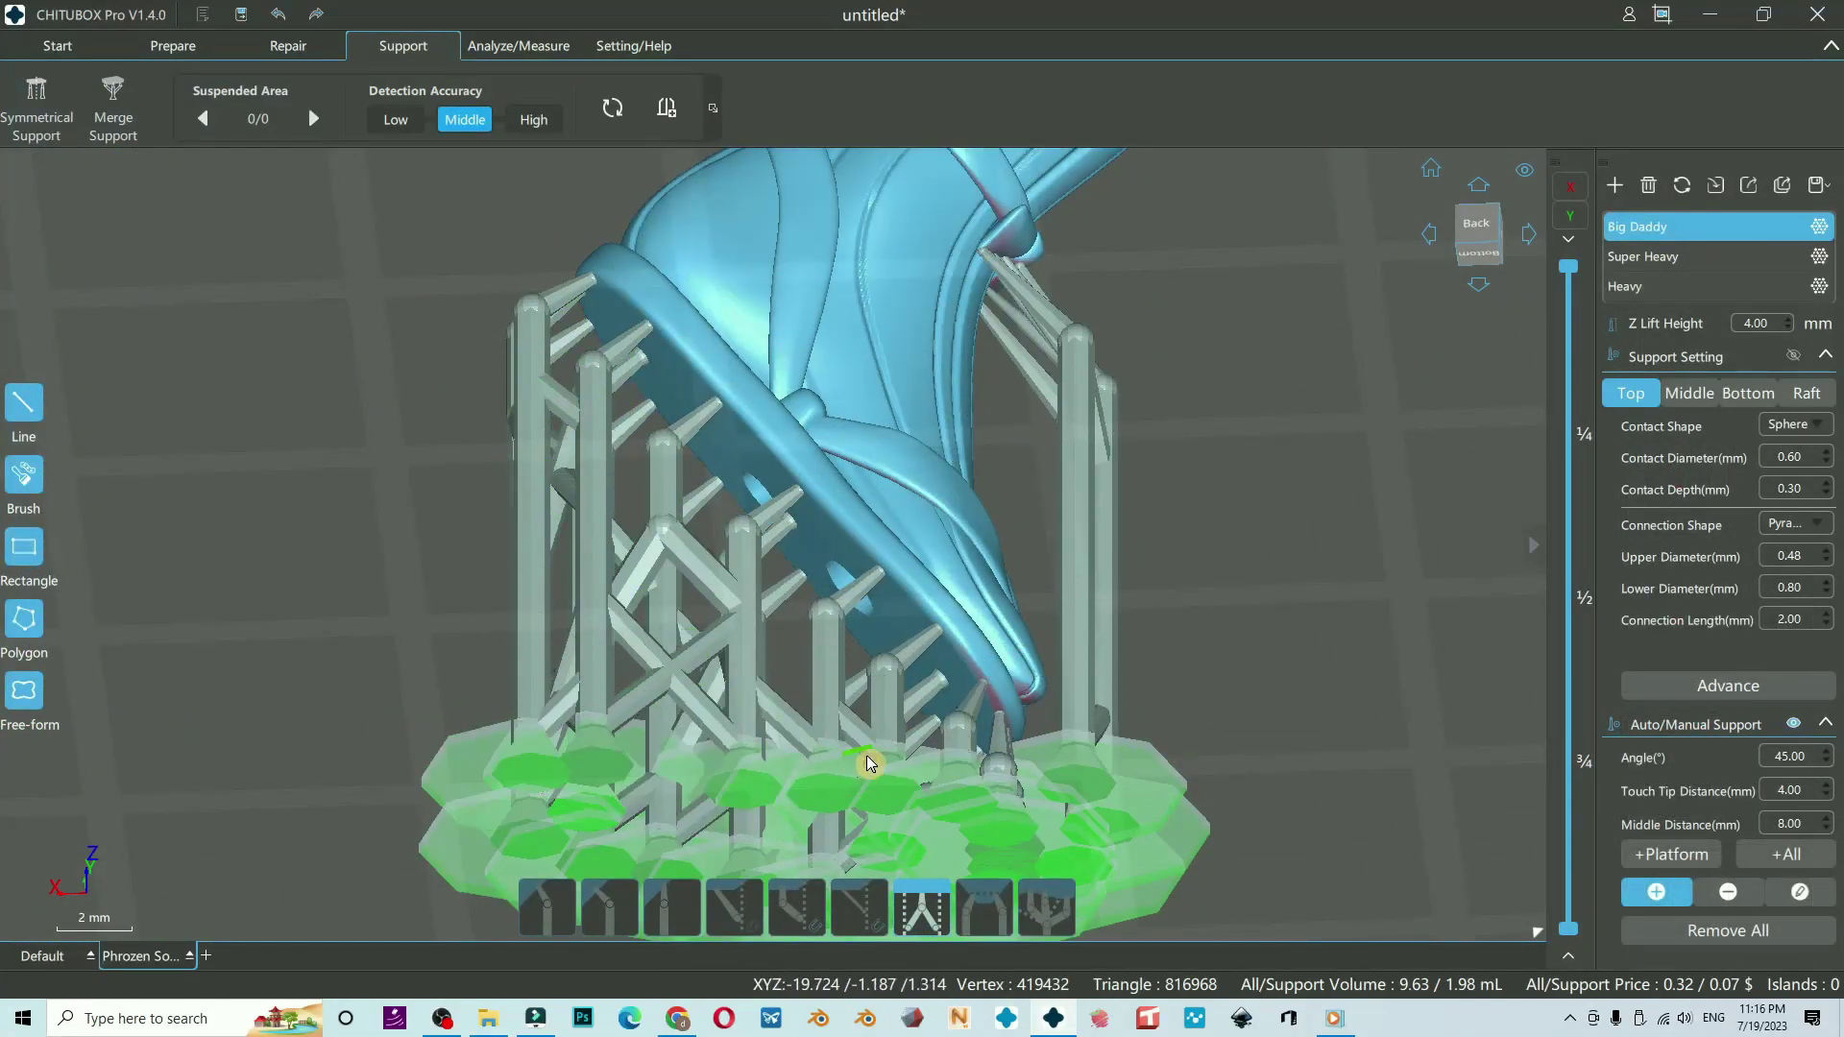
From the bottom view, add a support to the underside of the shoe sole.
right_click(1219, 741)
scroll("down", 3)
right_click(1135, 482)
right_click(1129, 439)
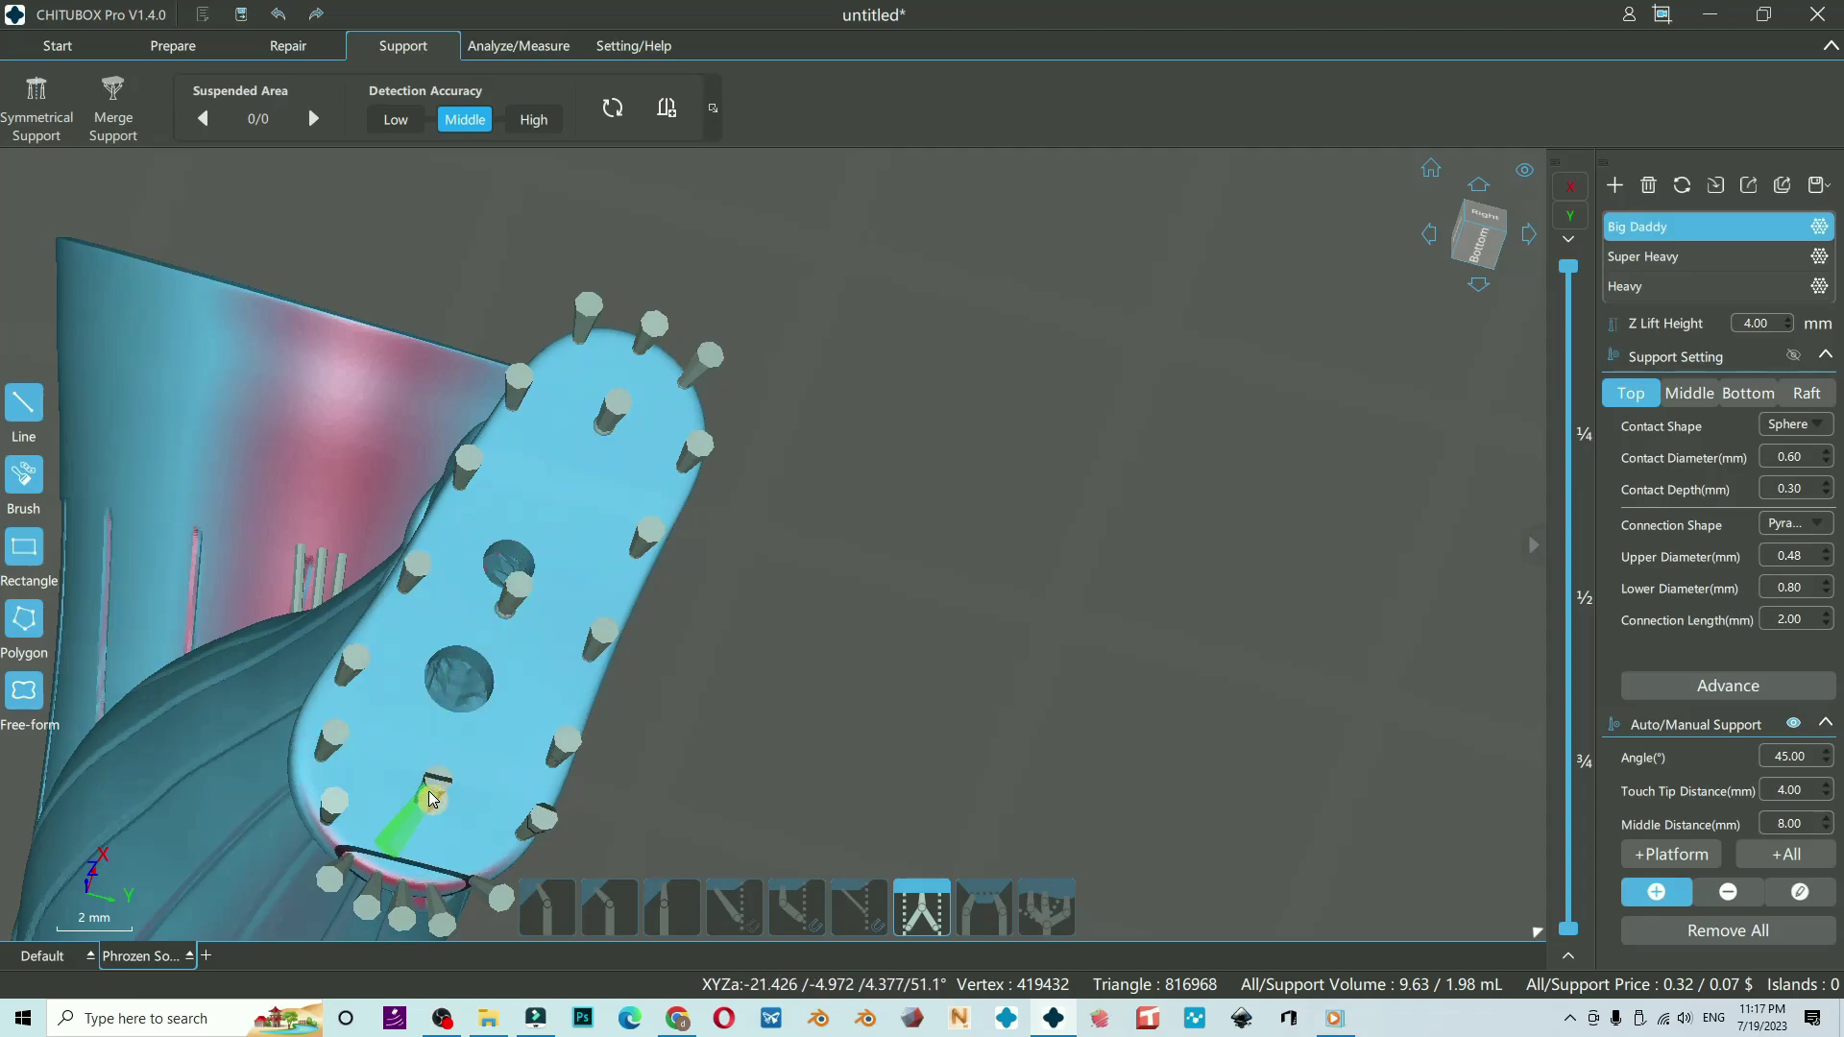
left_click(435, 802)
key("d")
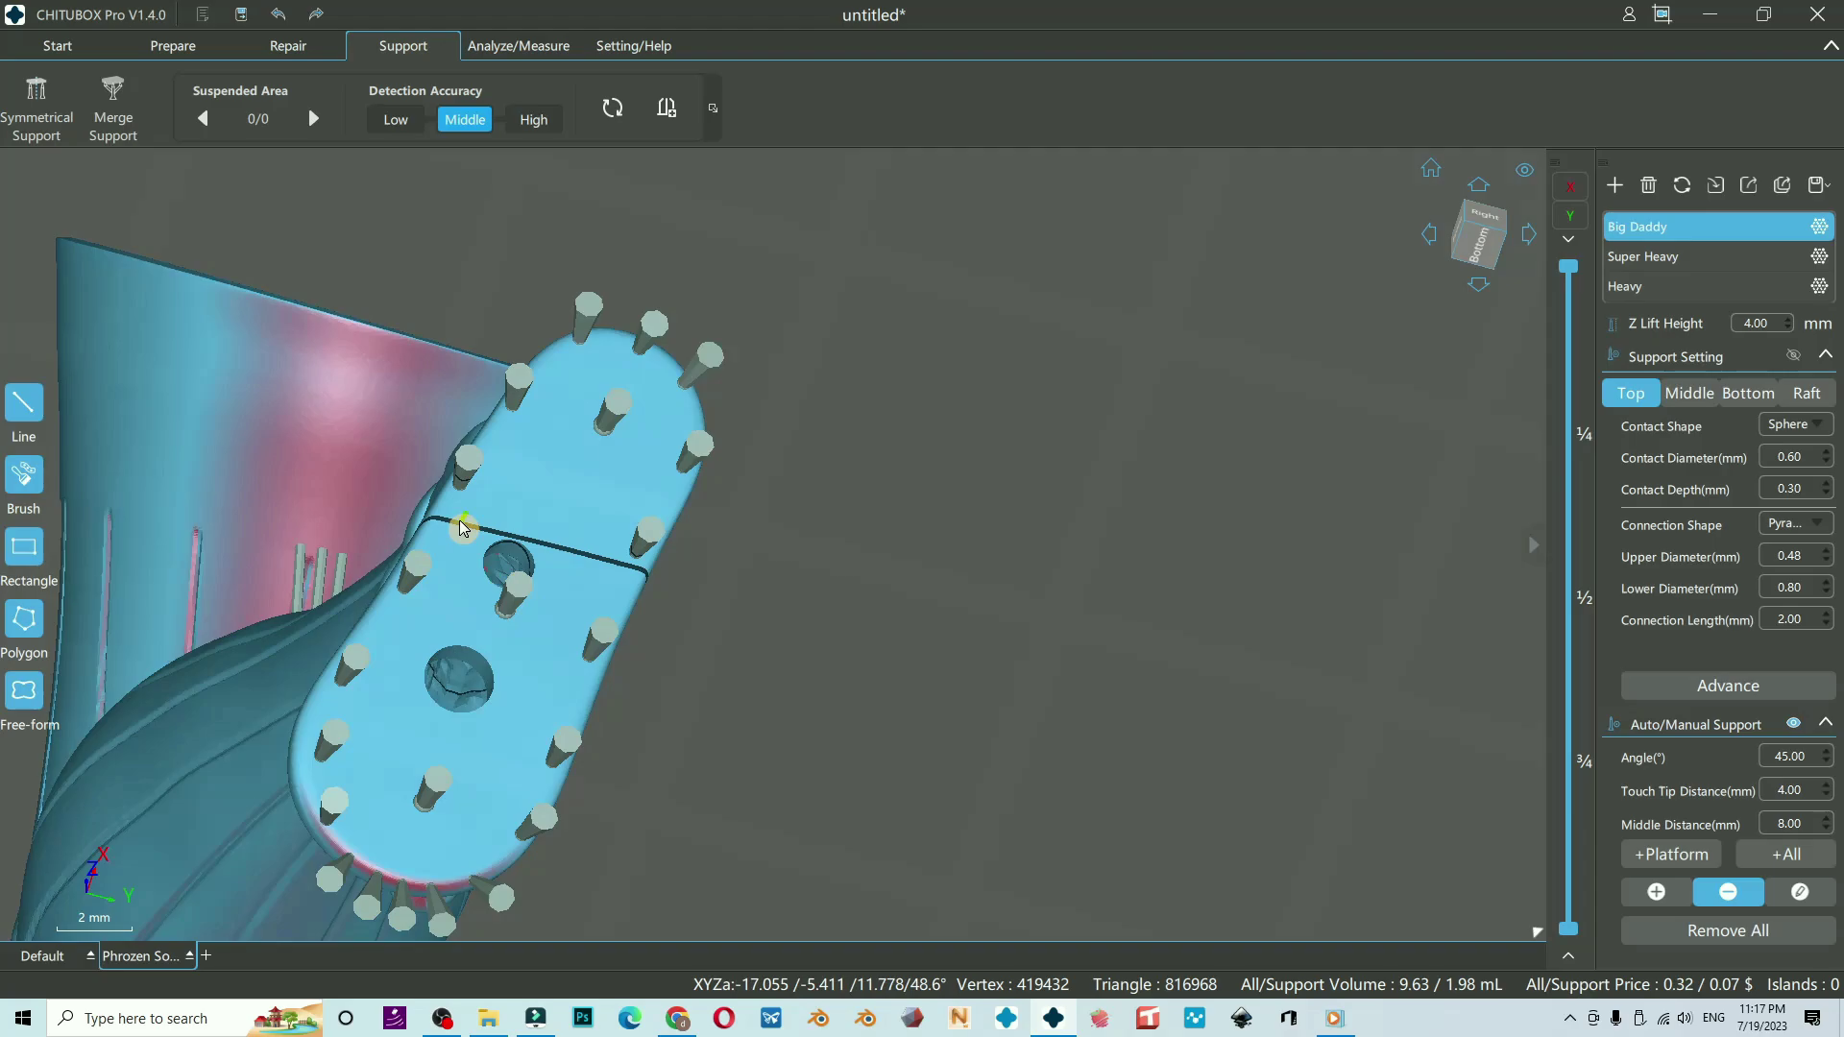
right_click(958, 519)
Add a fan of branching supports beneath the bow and select the branches.
left_click_drag(882, 306, 1026, 409)
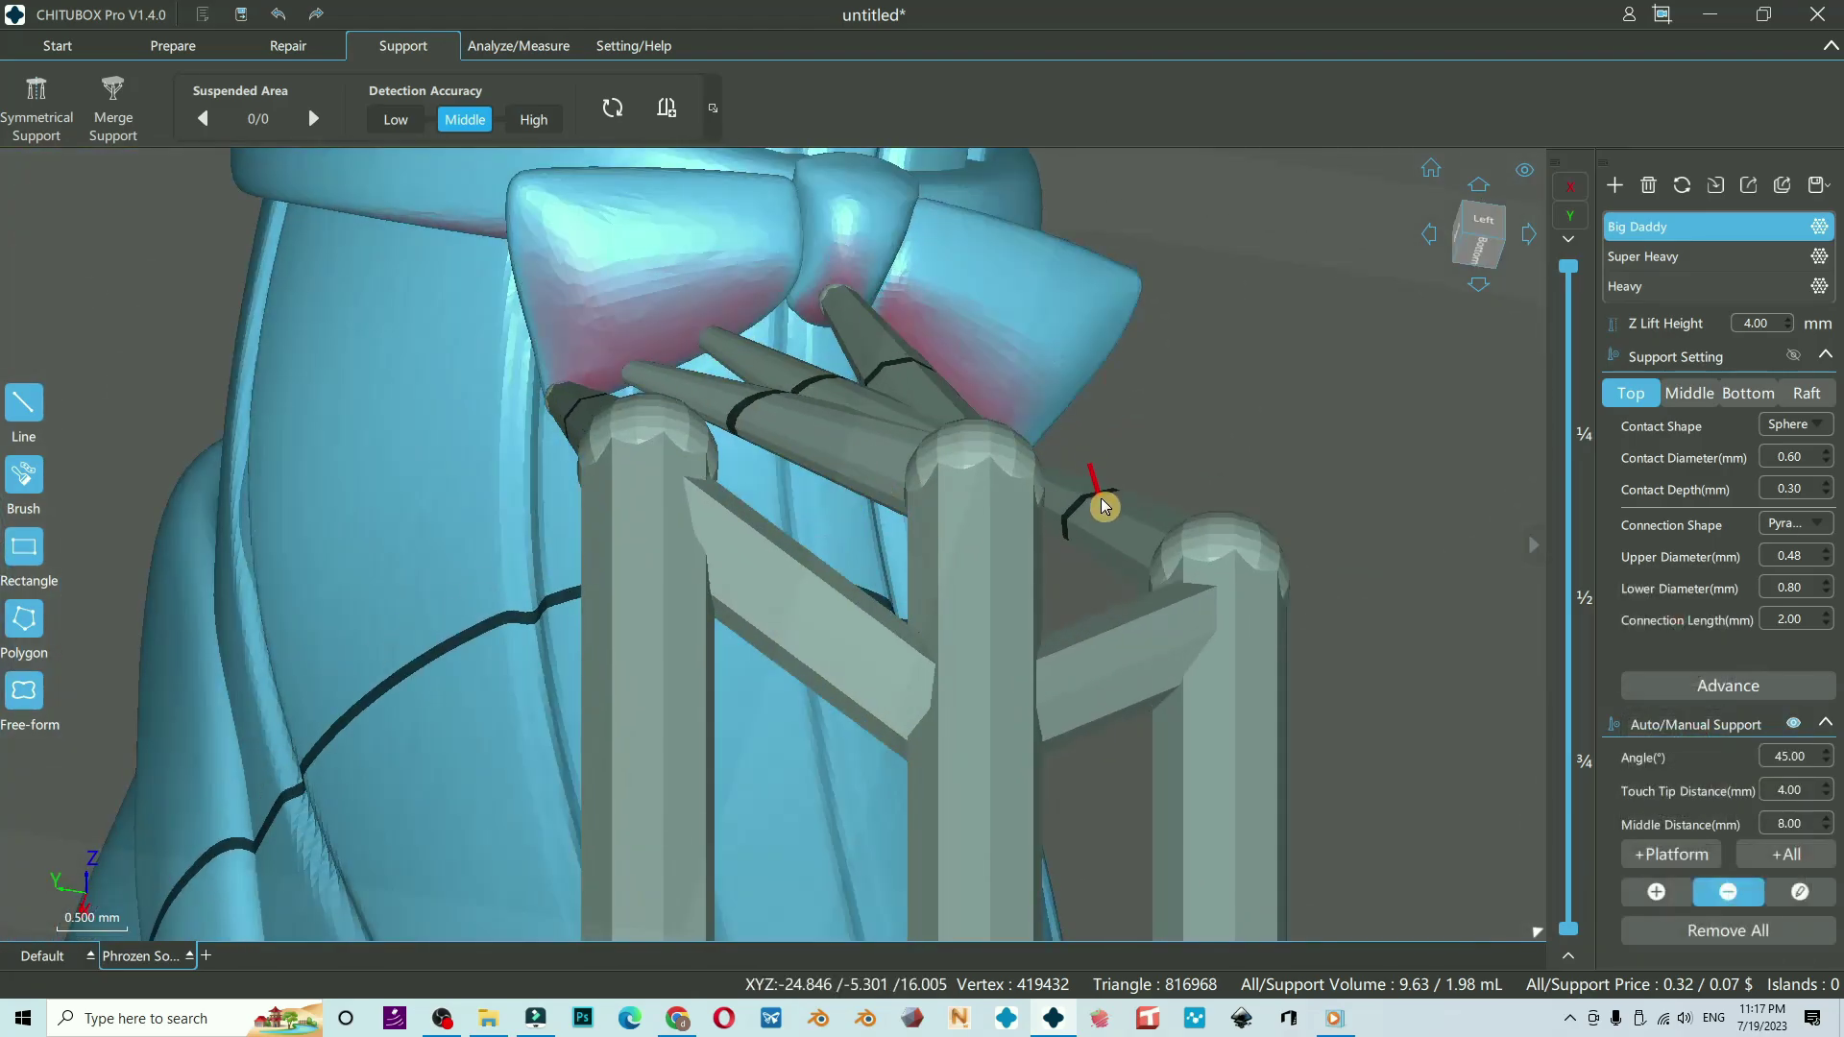
left_click_drag(1150, 503, 1169, 584)
left_click_drag(1170, 583, 1116, 559)
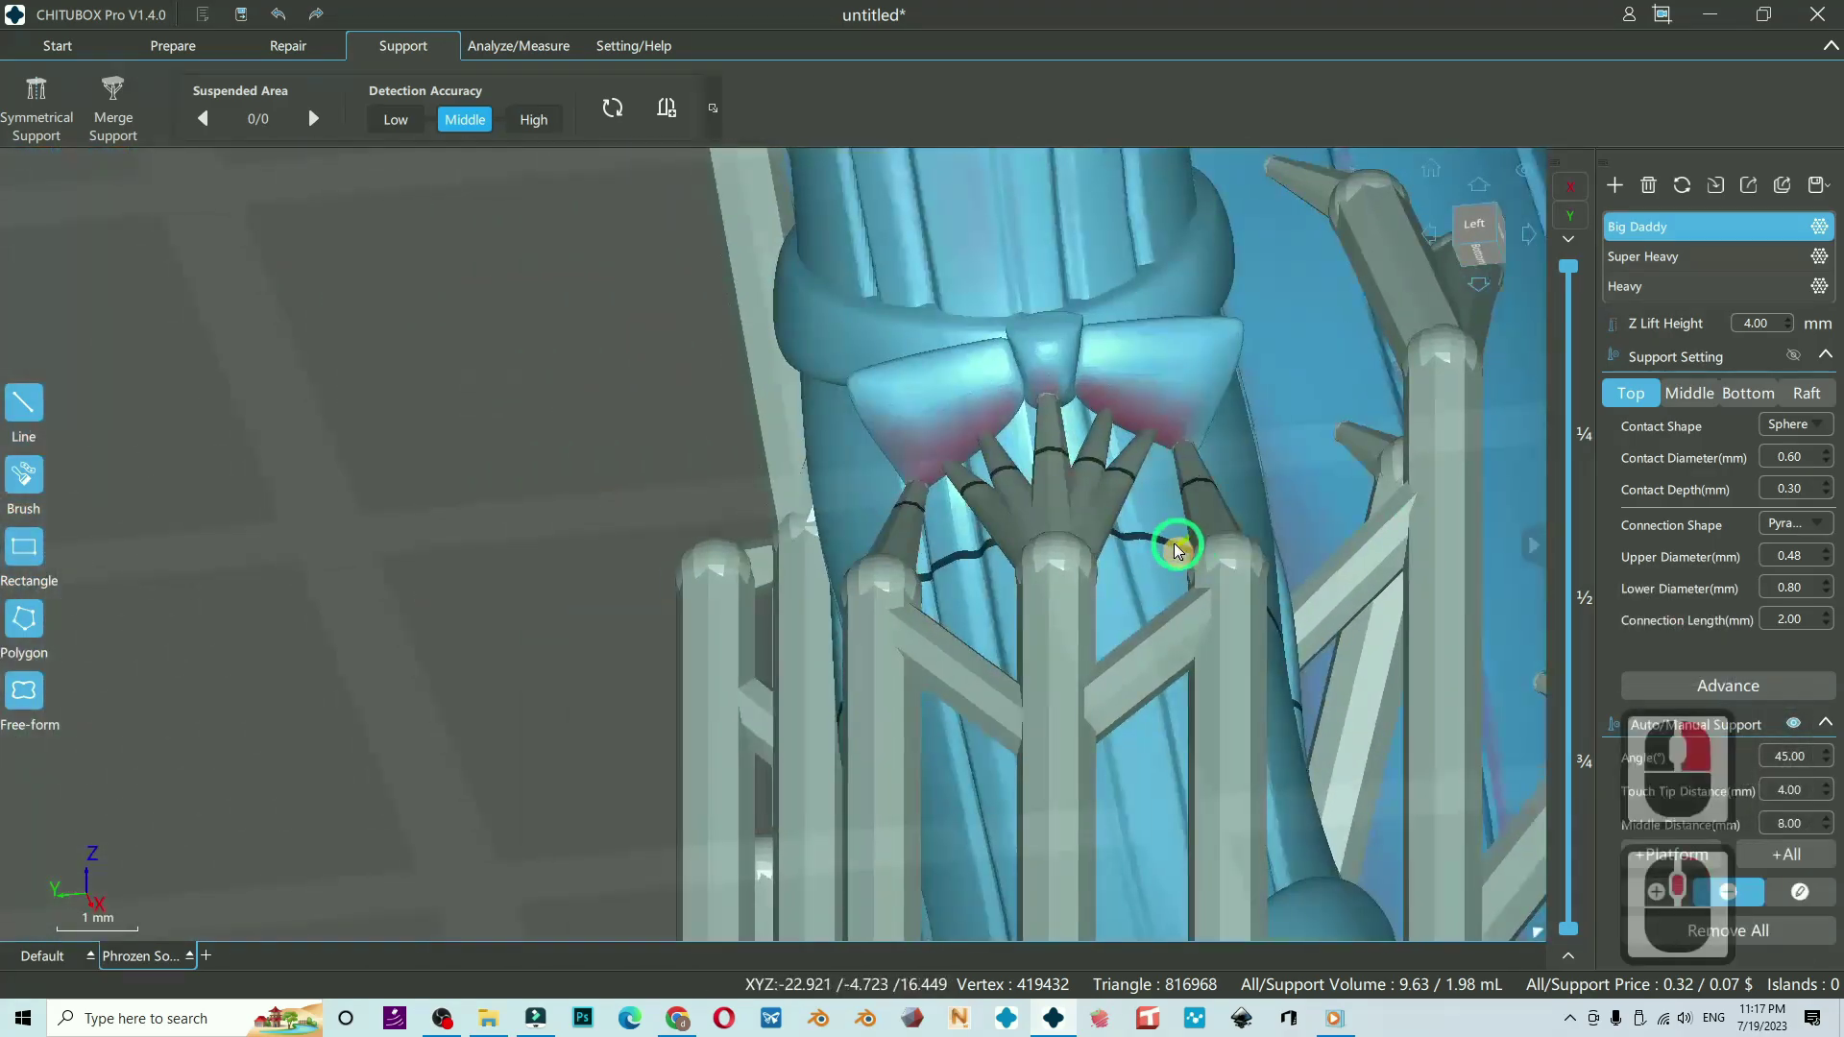
middle_click(965, 470)
middle_click(941, 509)
left_click_drag(913, 500, 1254, 474)
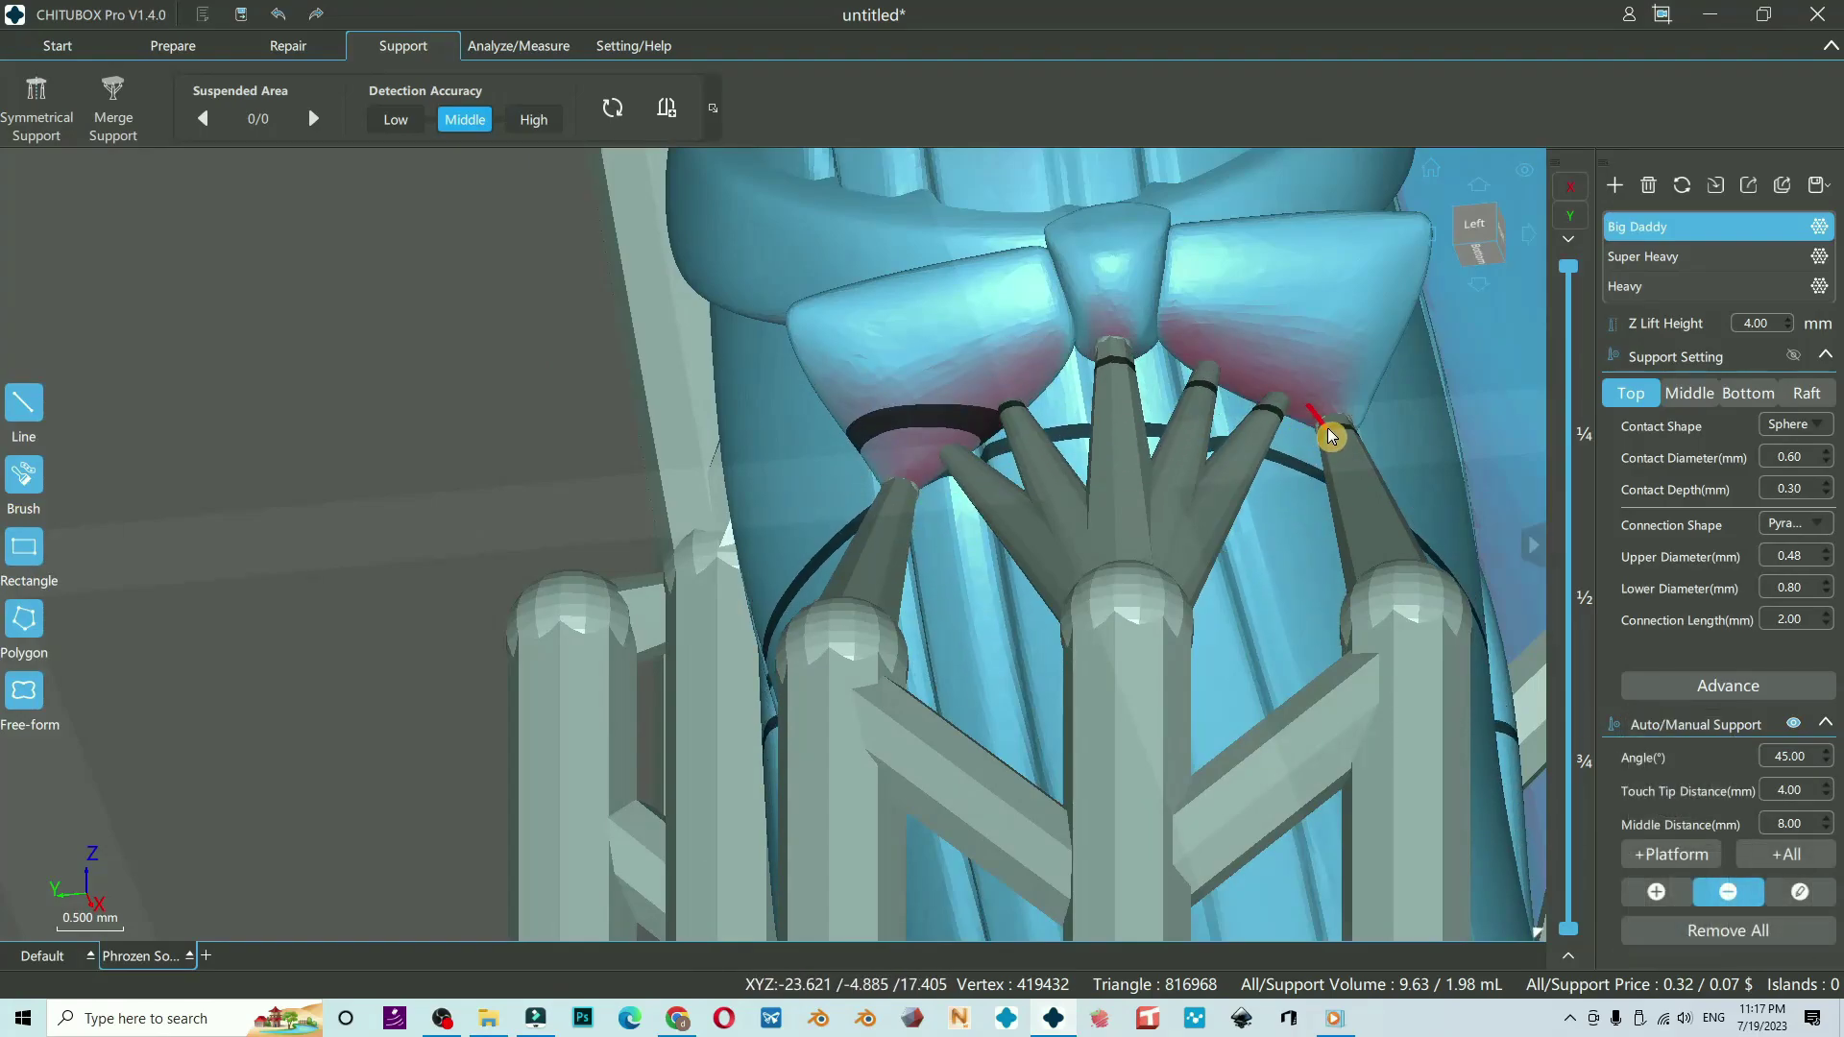
left_click(1281, 413)
left_click(1211, 403)
Place small thin supports under the knee of the lightly supported leg.
left_click_drag(992, 490, 957, 481)
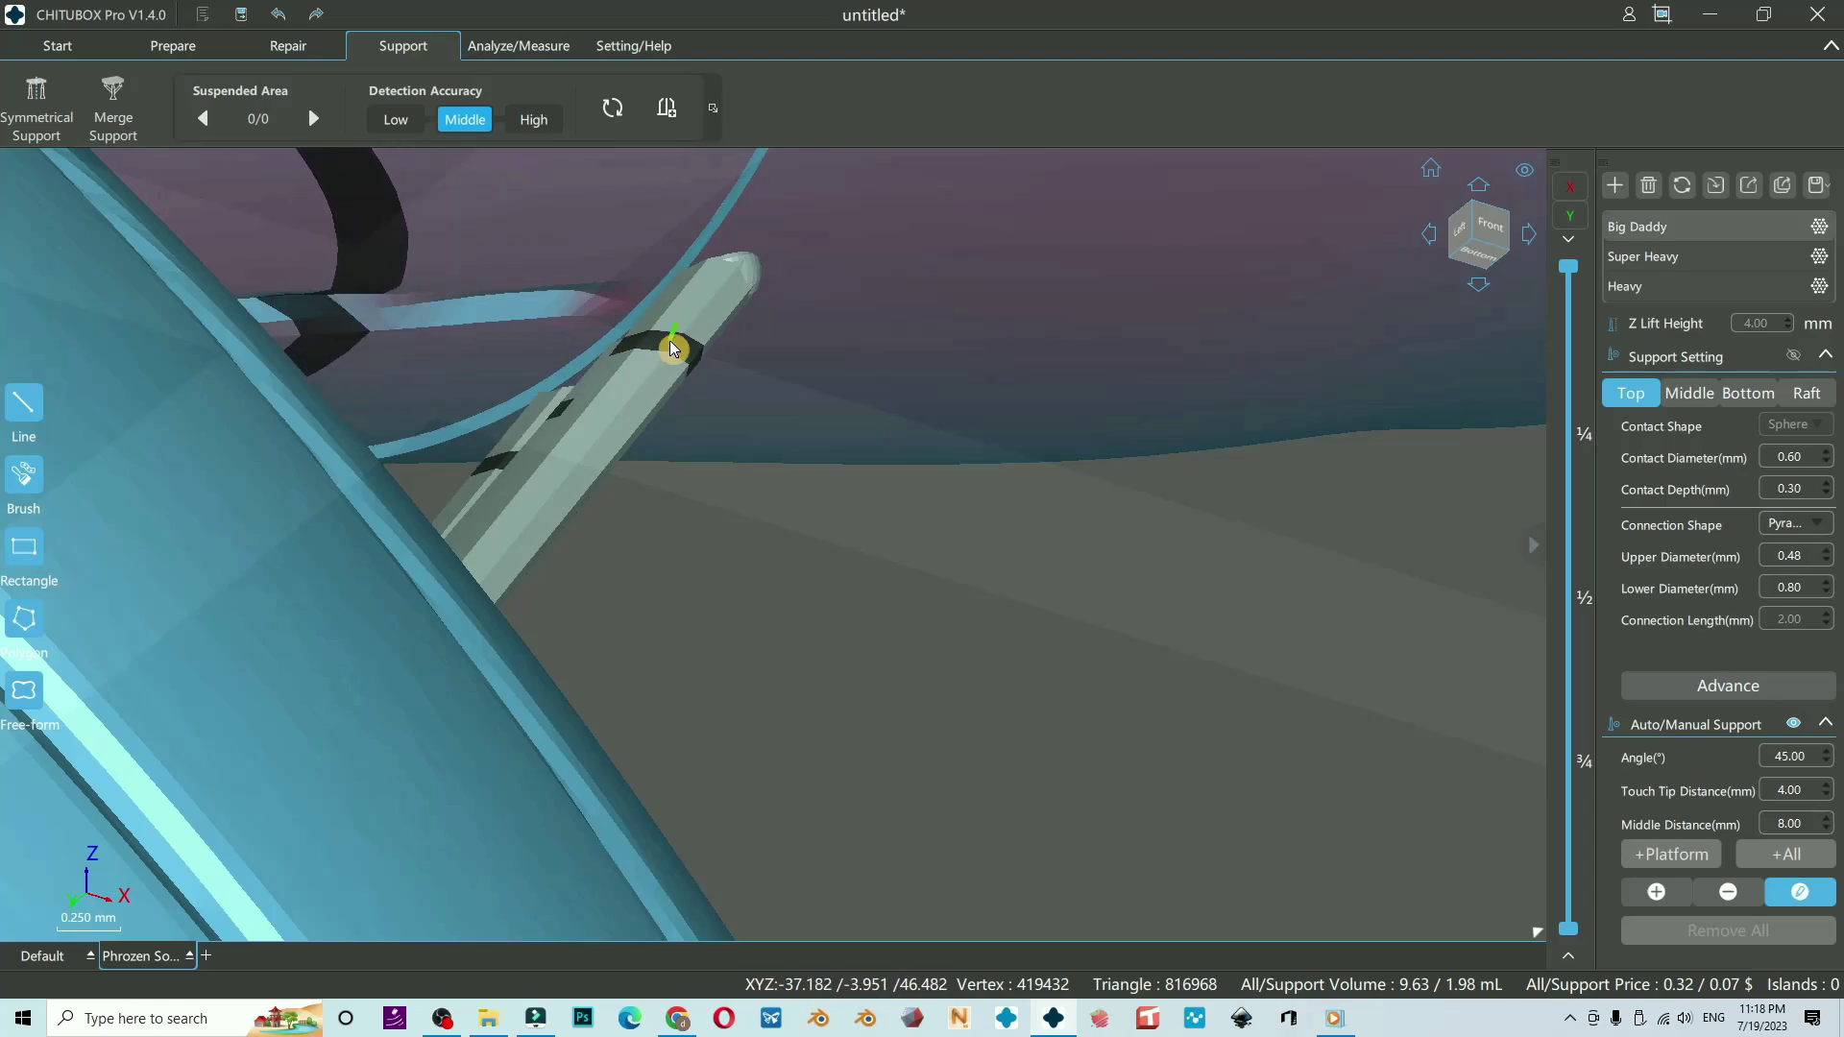
right_click(1128, 617)
right_click(995, 499)
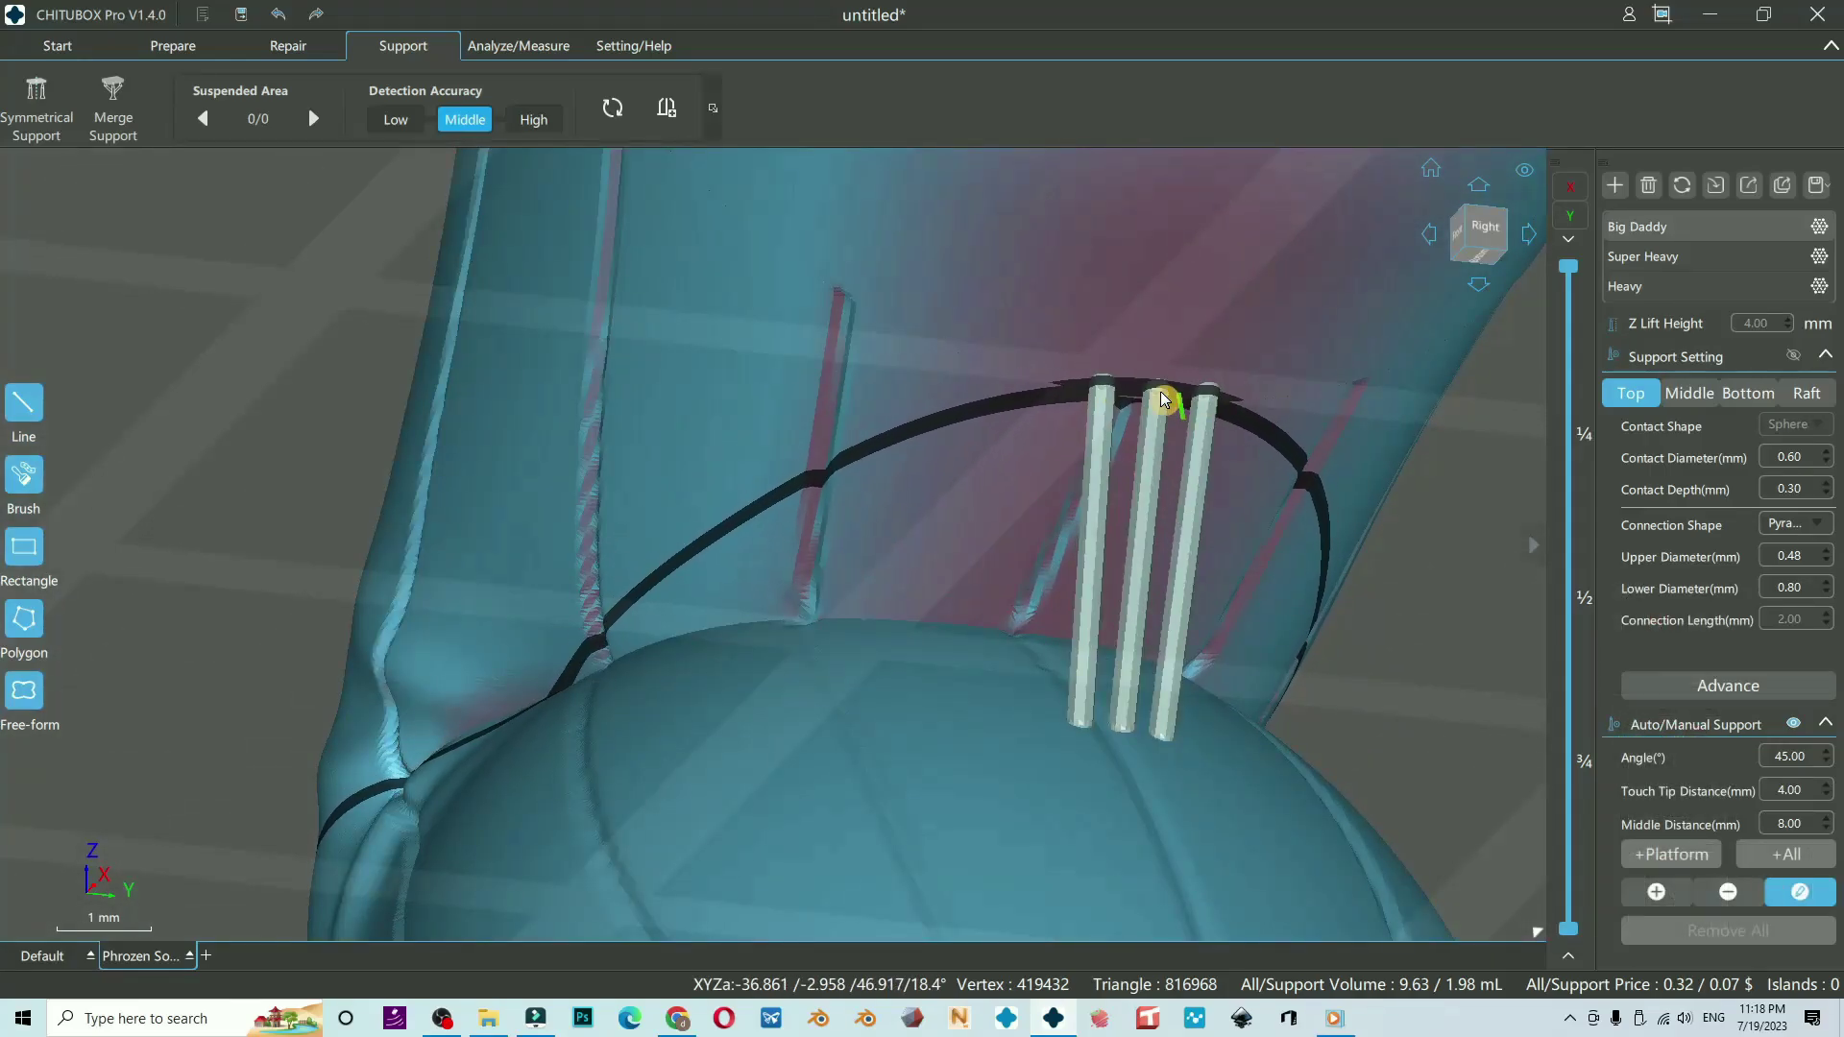
left_click_drag(1154, 497, 1175, 487)
left_click_drag(1175, 487, 1052, 513)
Pull the view back to the Front so both supported legs show together.
left_click_drag(825, 654, 784, 675)
left_click_drag(785, 675, 878, 588)
right_click(878, 588)
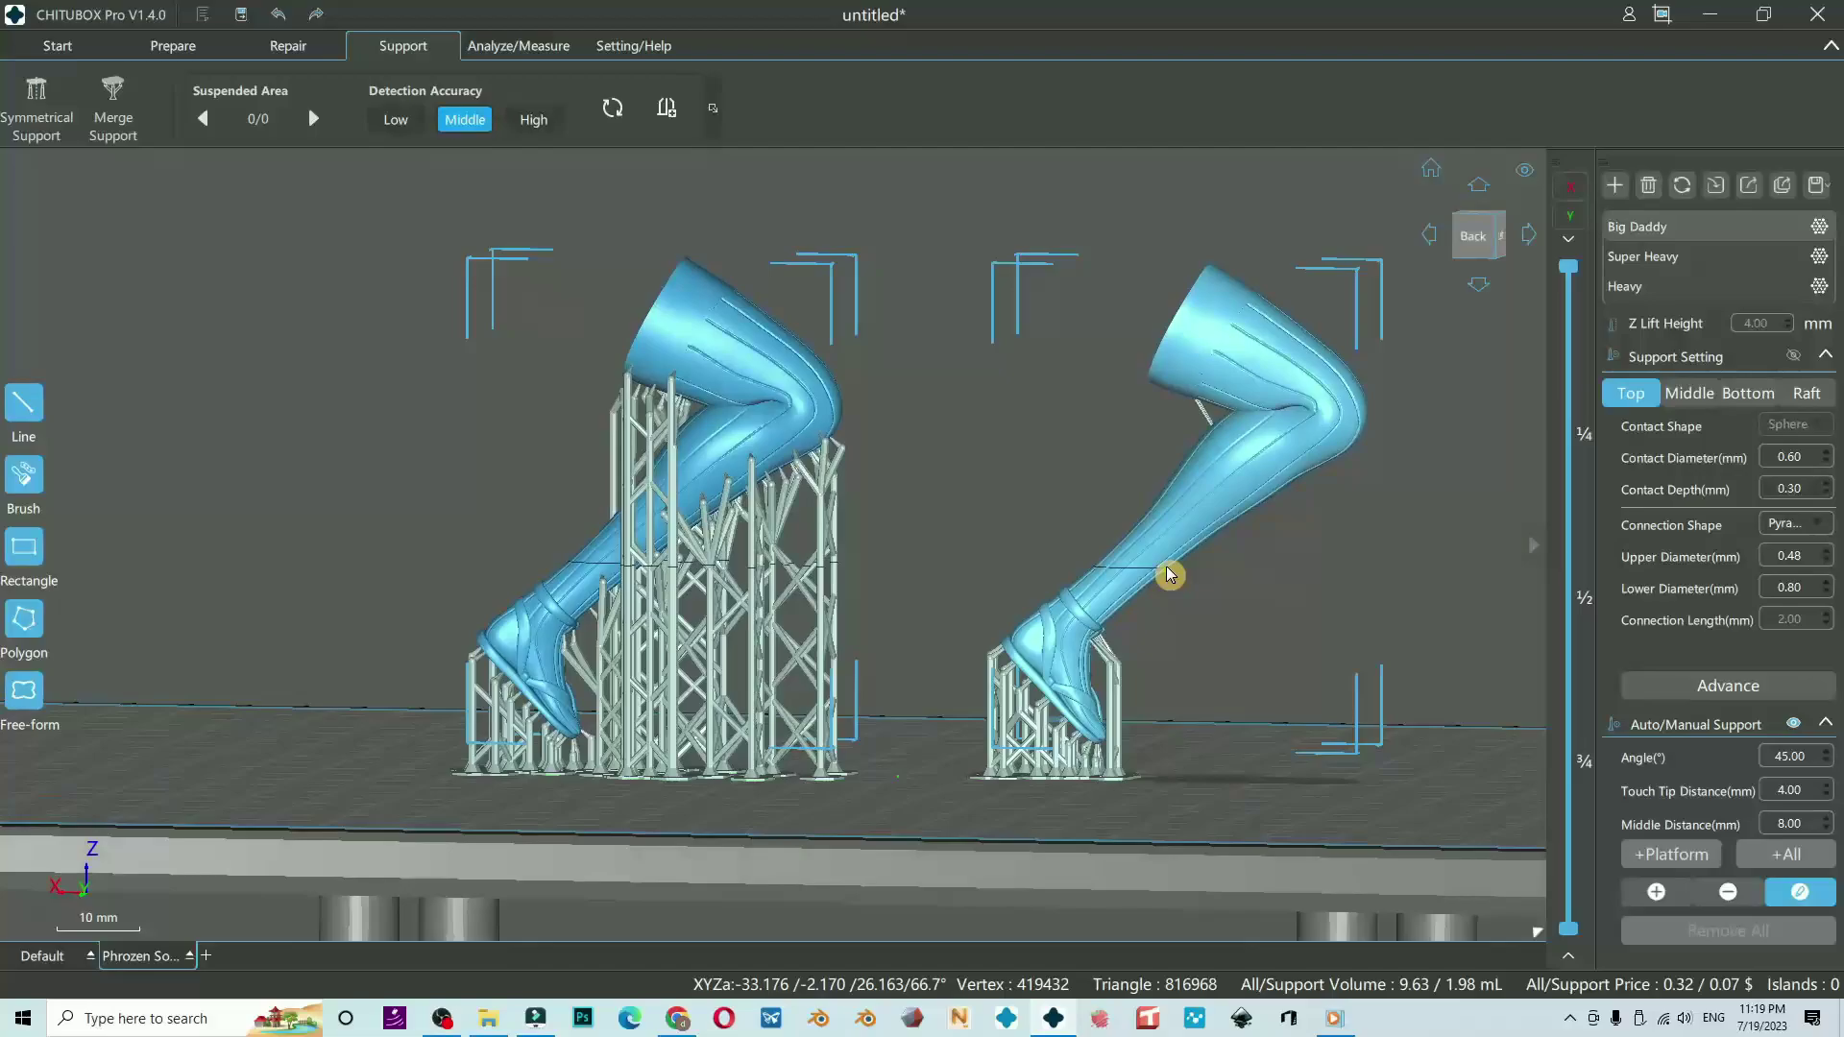
right_click(1172, 577)
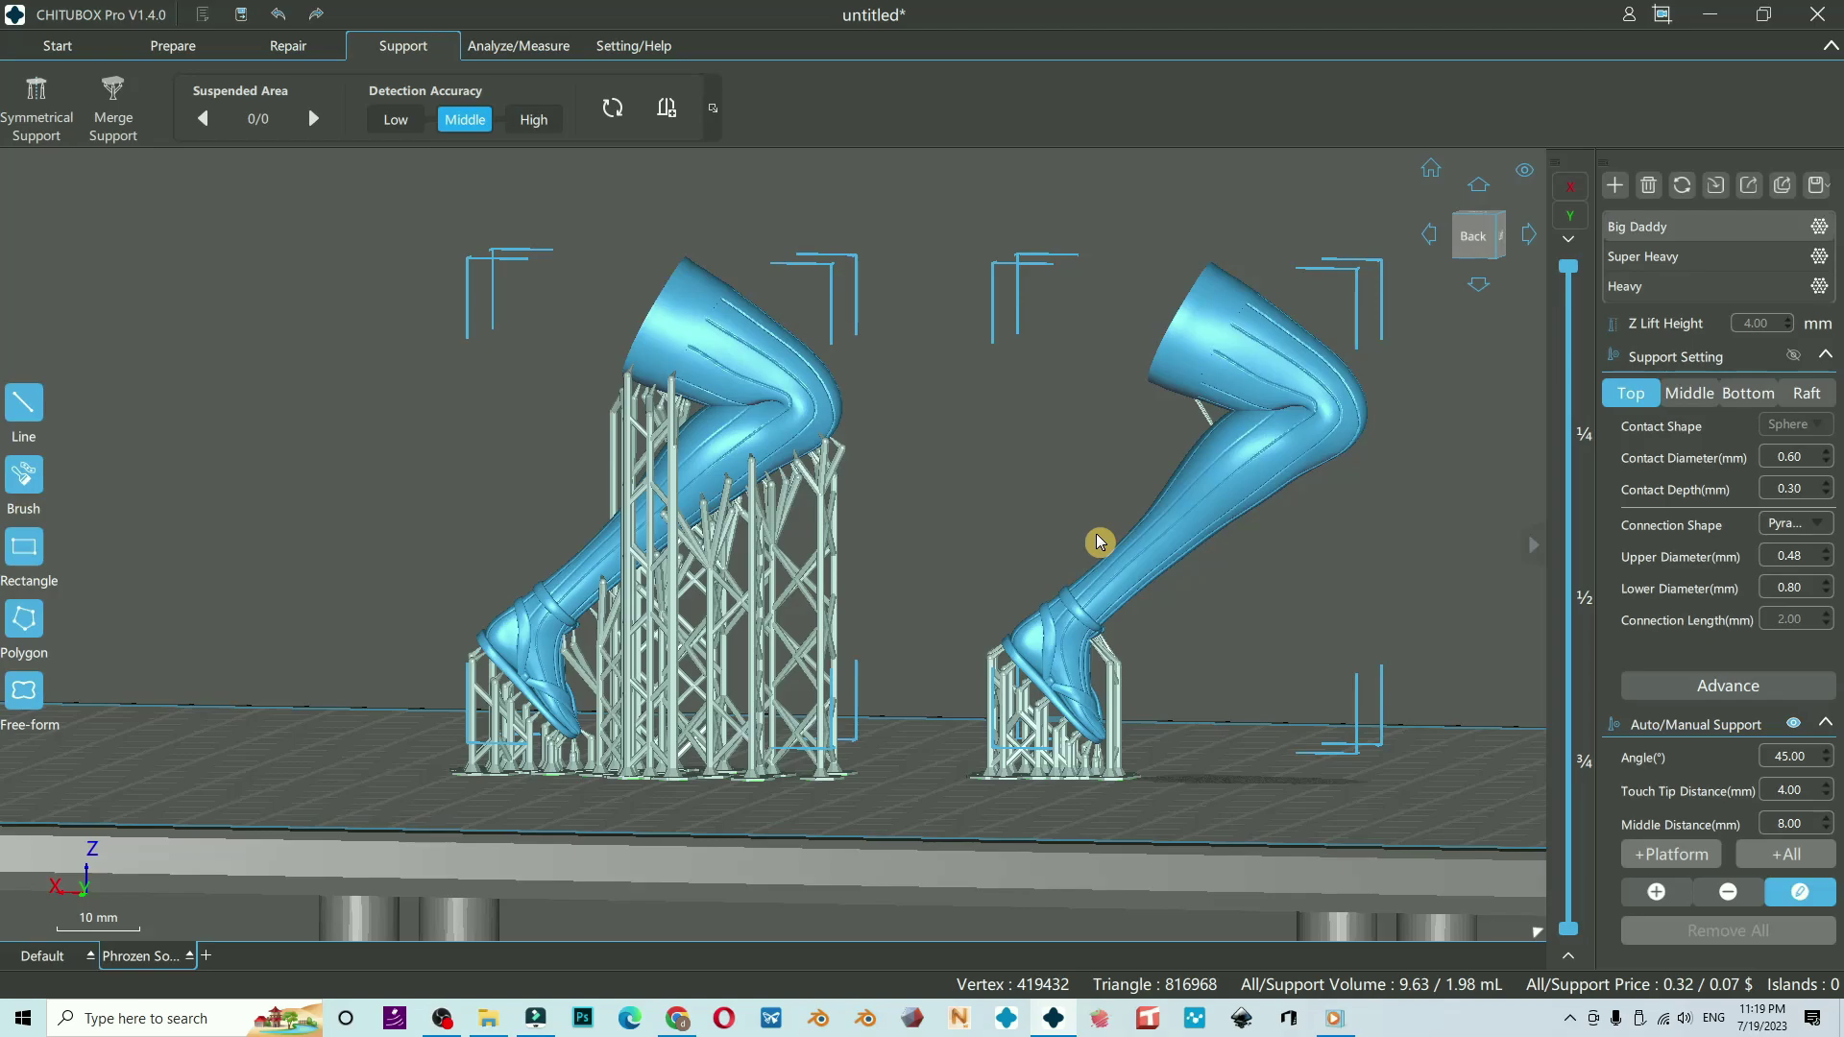
scroll("down", 3)
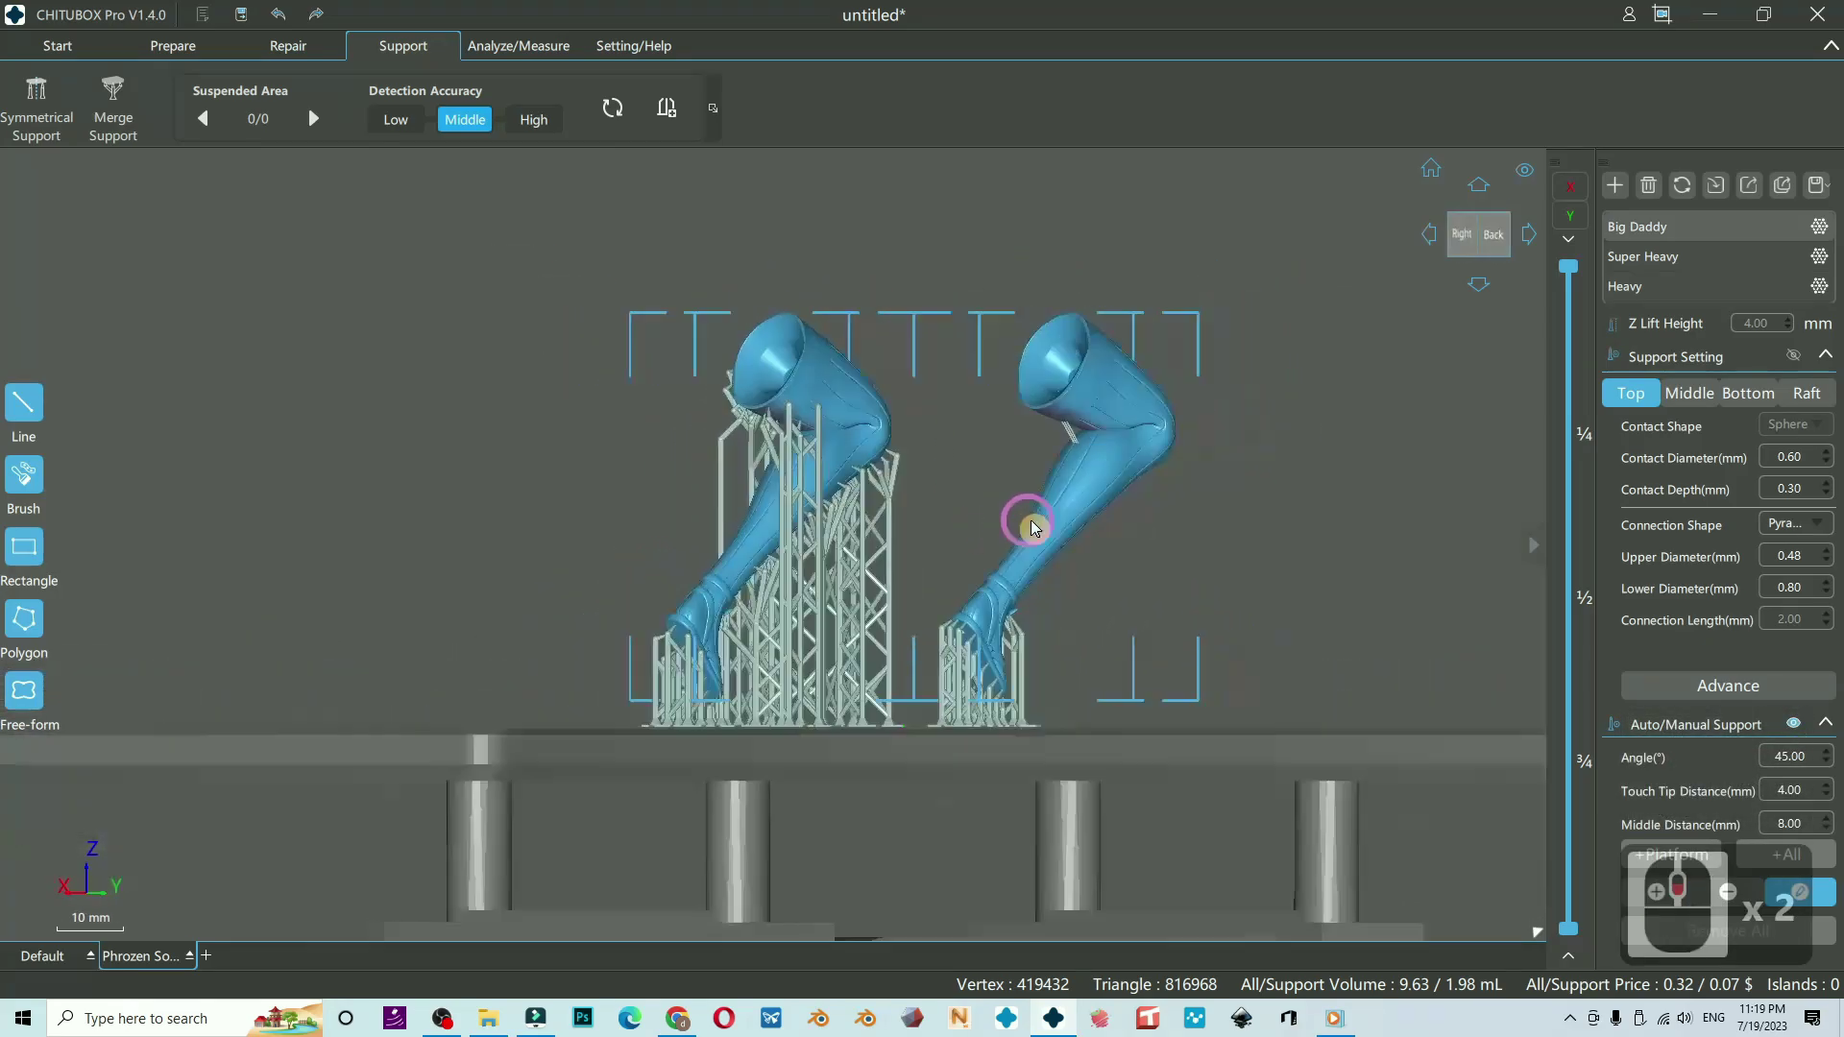
right_click(1304, 528)
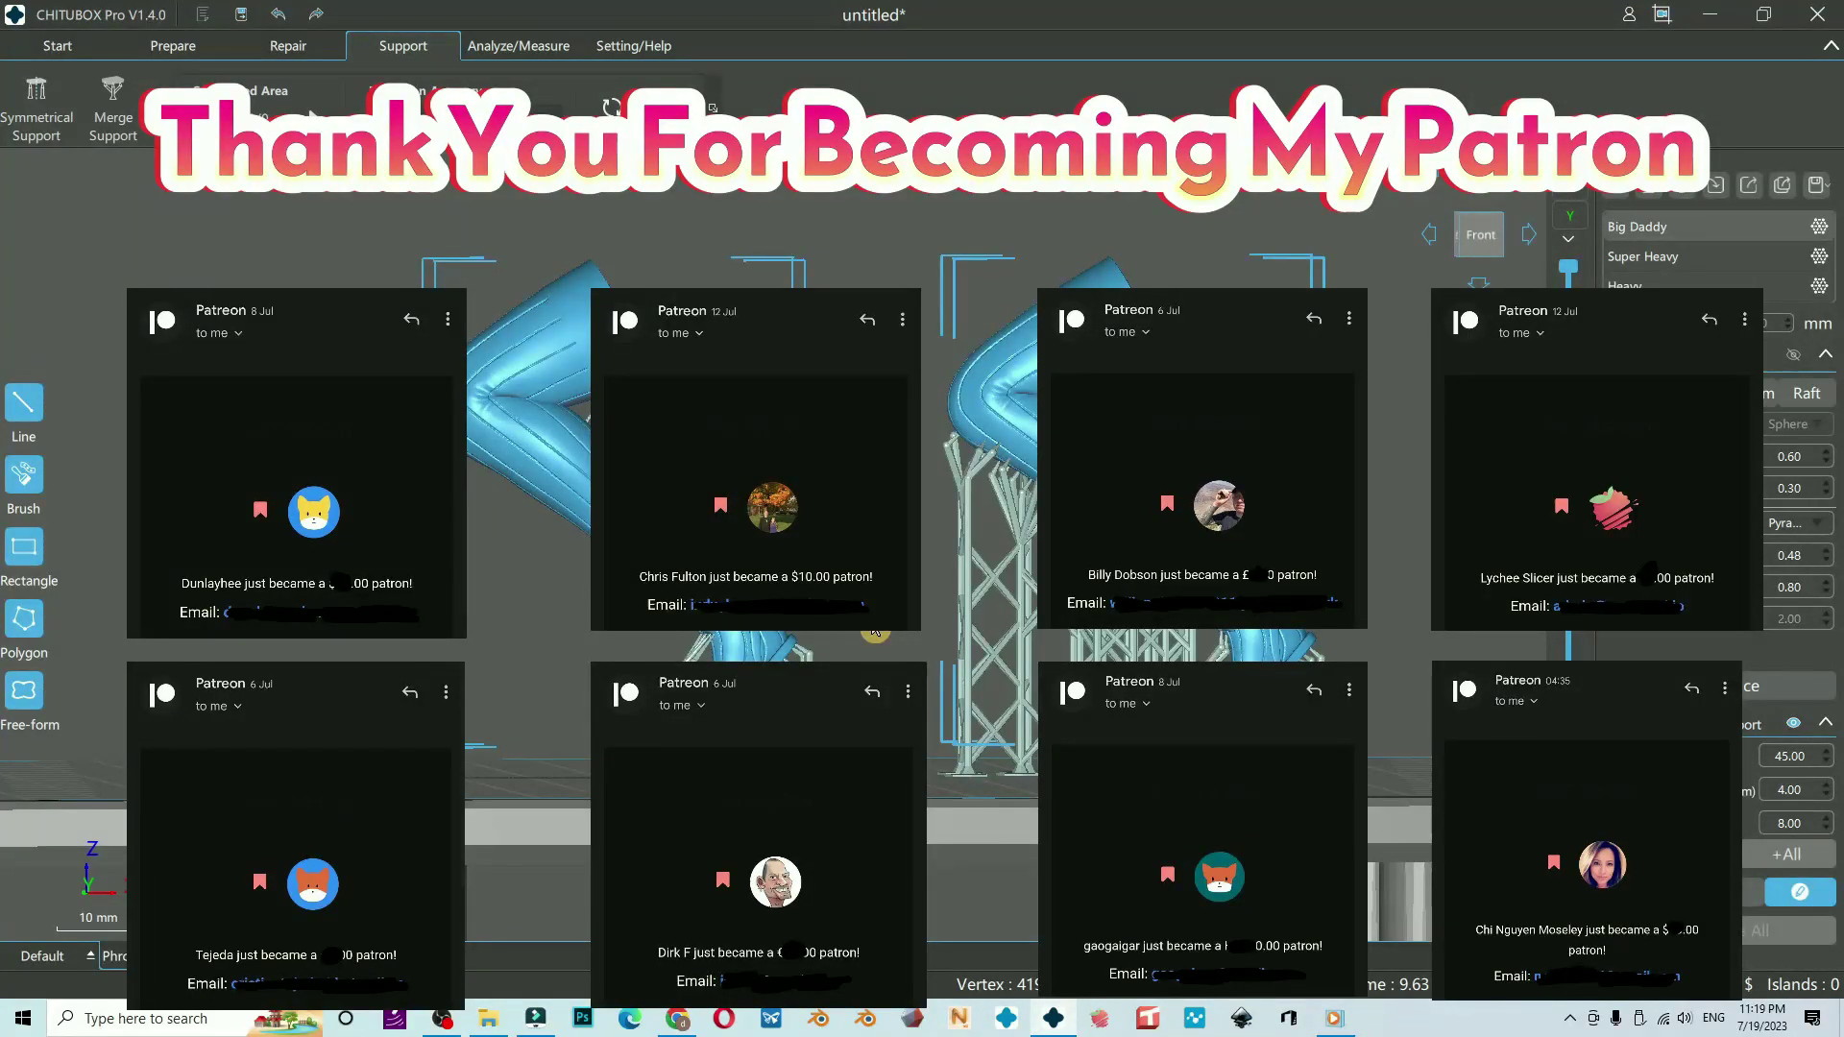